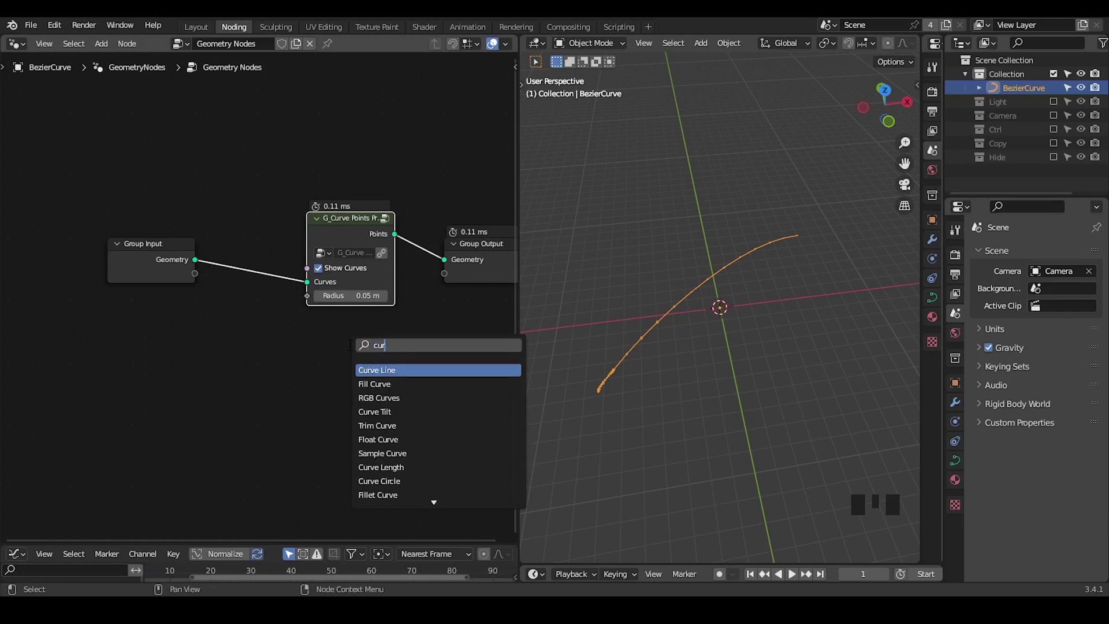
# - Place the Curve to Points node and reshape the Bezier curve into a longer sweeping arc in Edit Mode
pyautogui.press('ctrl+a')
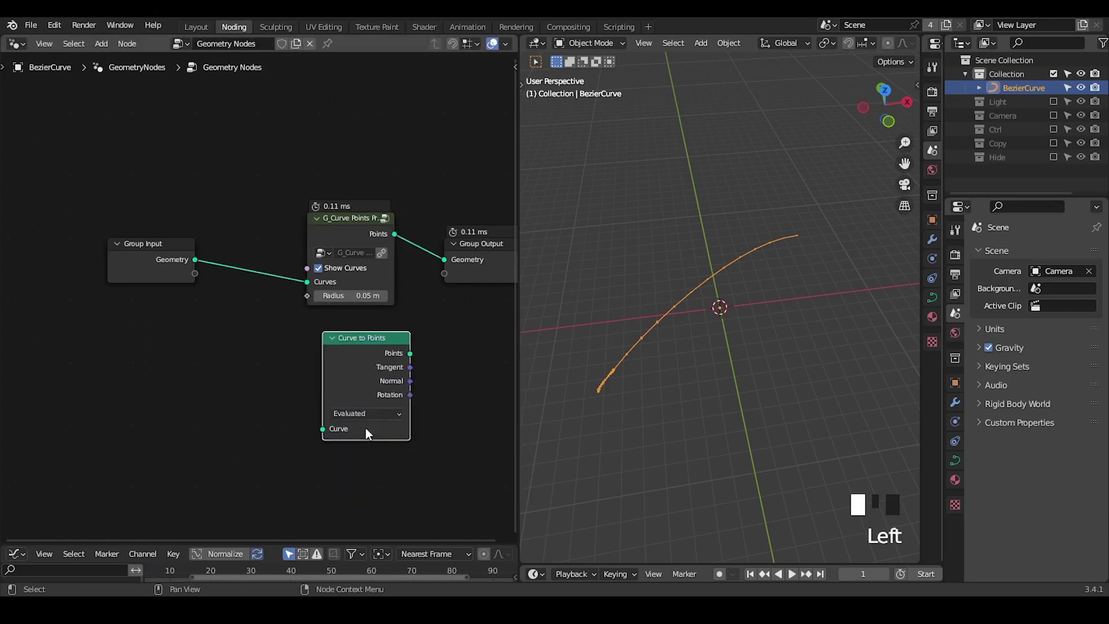
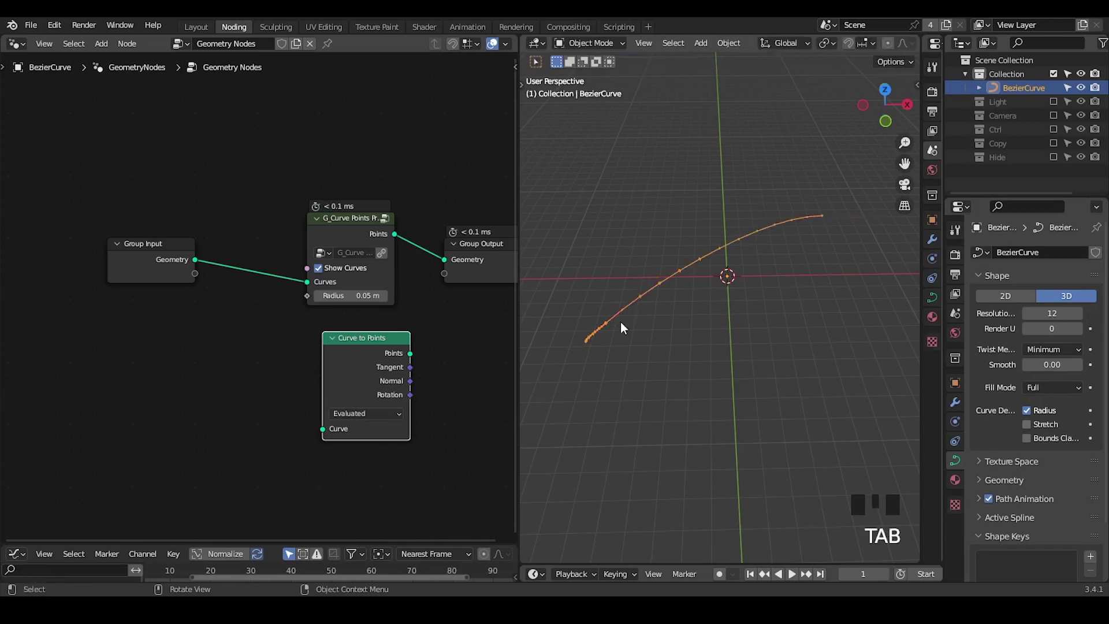
pyautogui.moveTo(648, 332); pyautogui.dragTo(658, 301)
pyautogui.press('Tab')
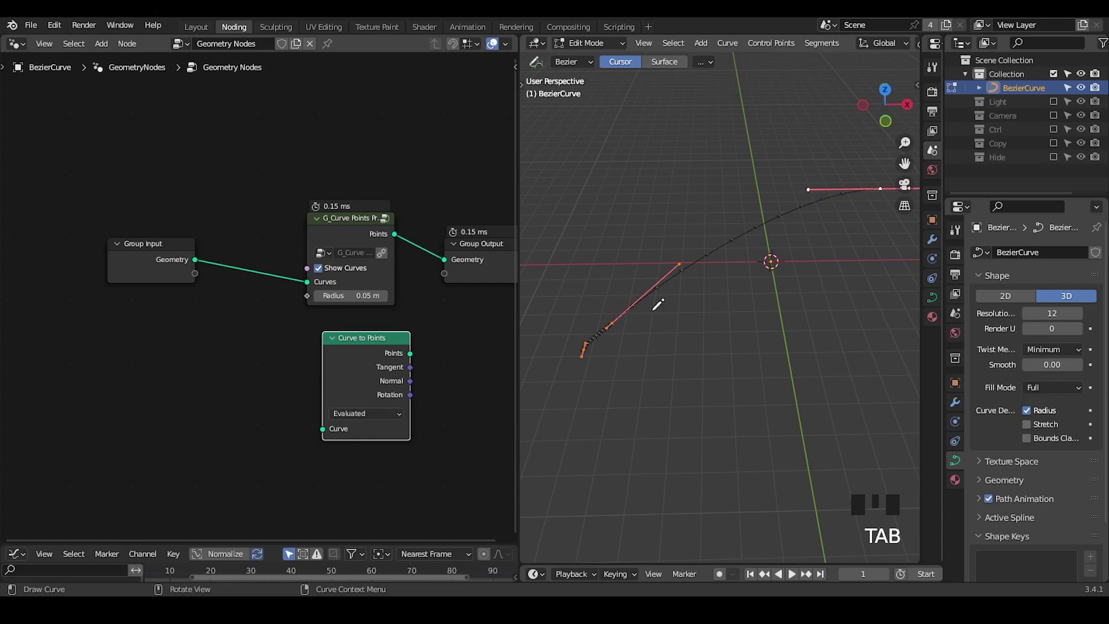
pyautogui.press('Tab')
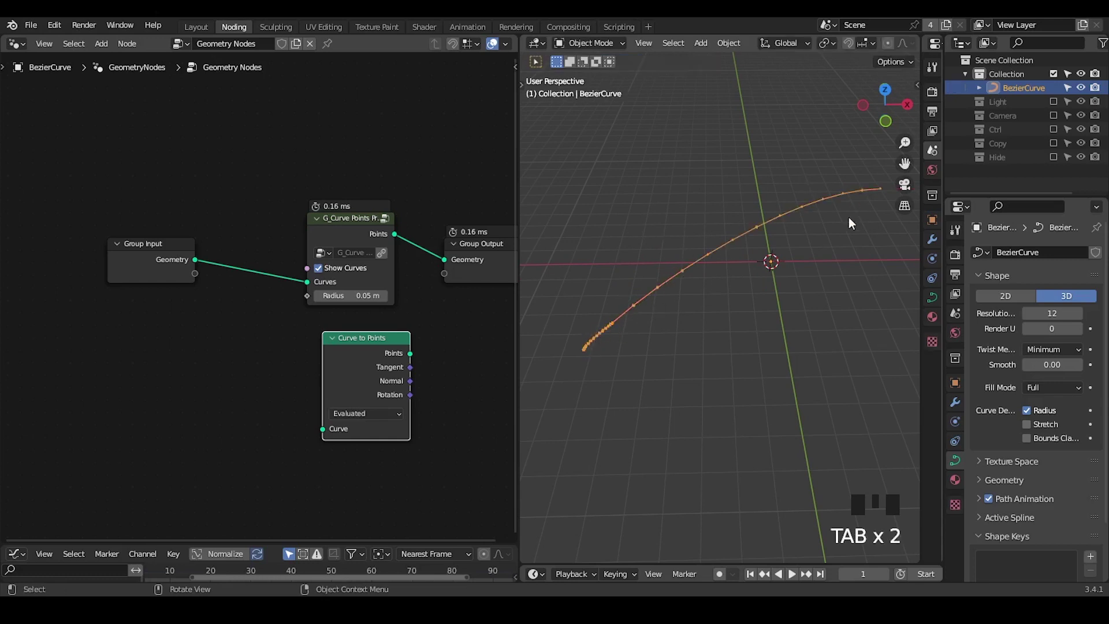
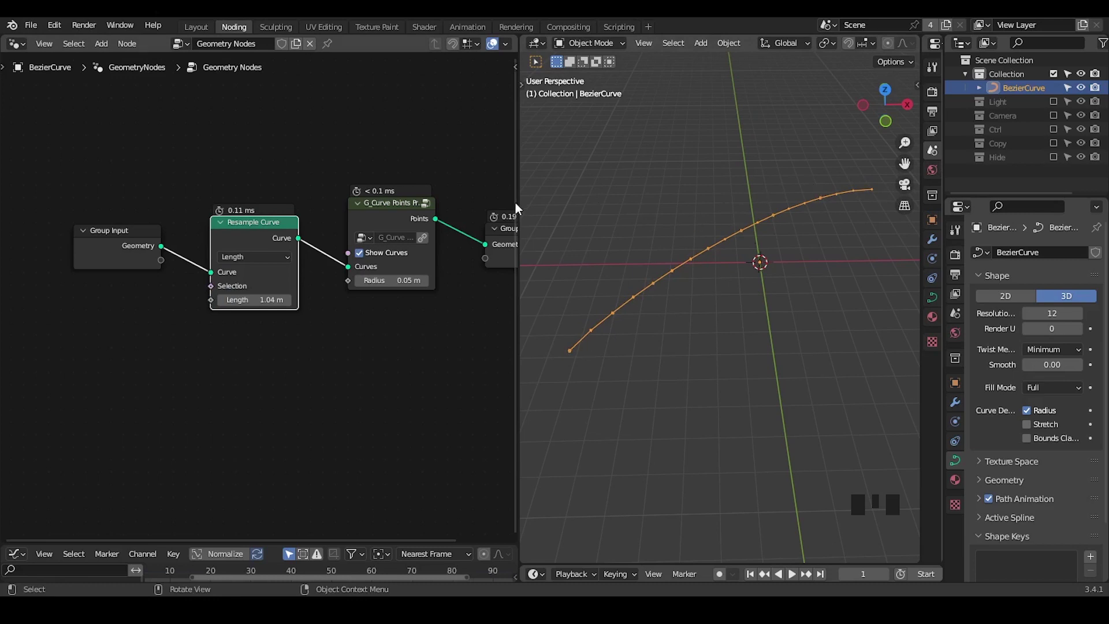
# - From Top view, drop the G_Helical Connector group onto the link after Resample Curve
pyautogui.press('ctrl+shift+alt+q')
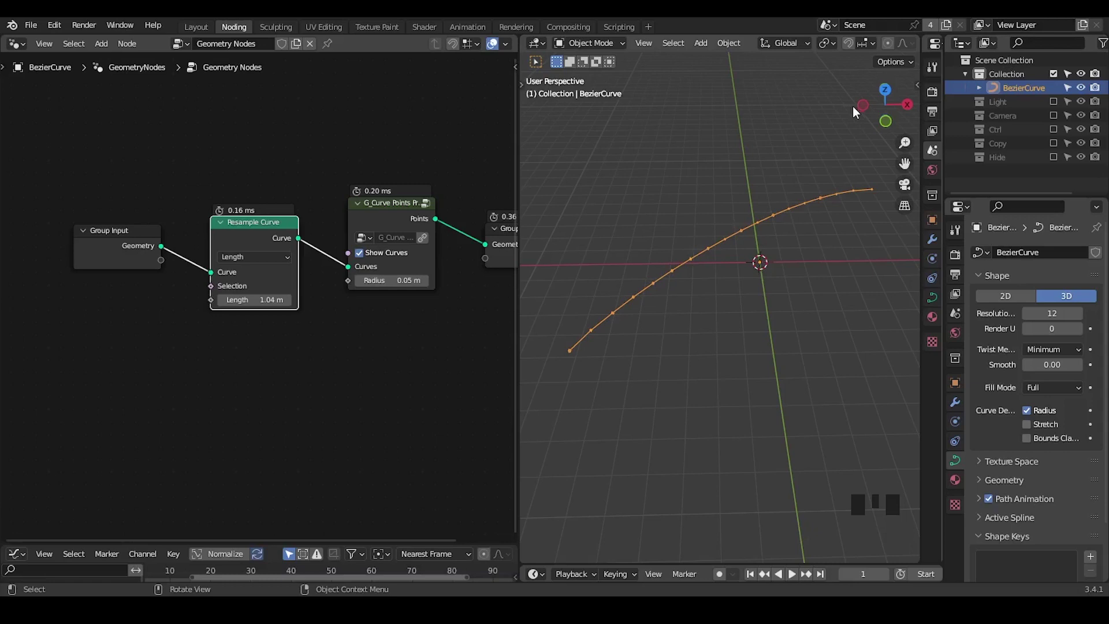
pyautogui.click(889, 94)
pyautogui.moveTo(821, 191); pyautogui.dragTo(364, 193)
pyautogui.press('ctrl+a')
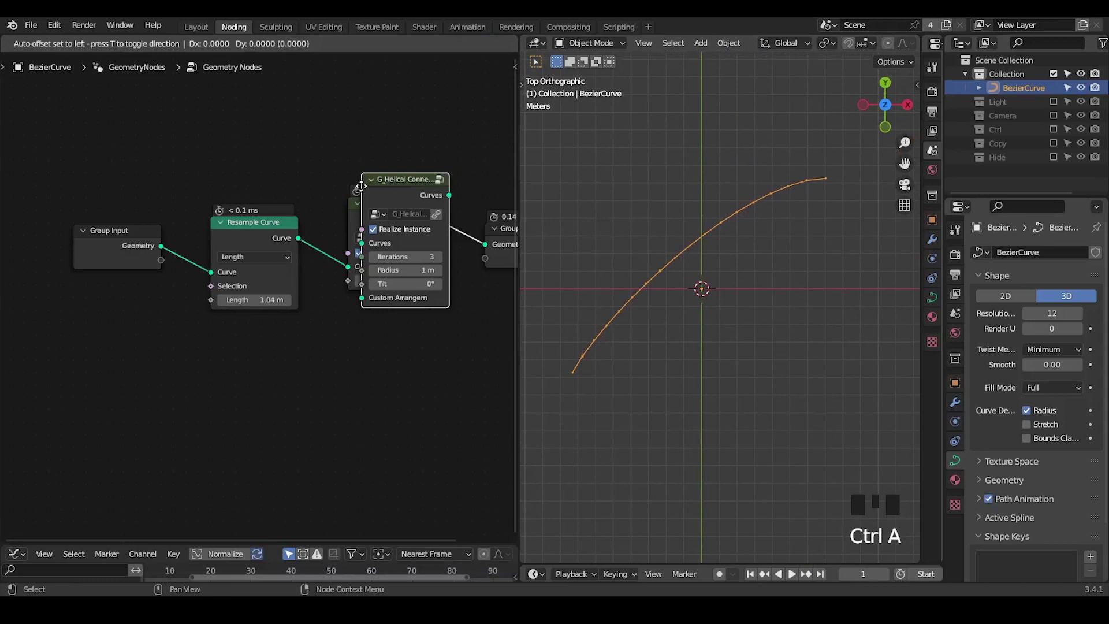
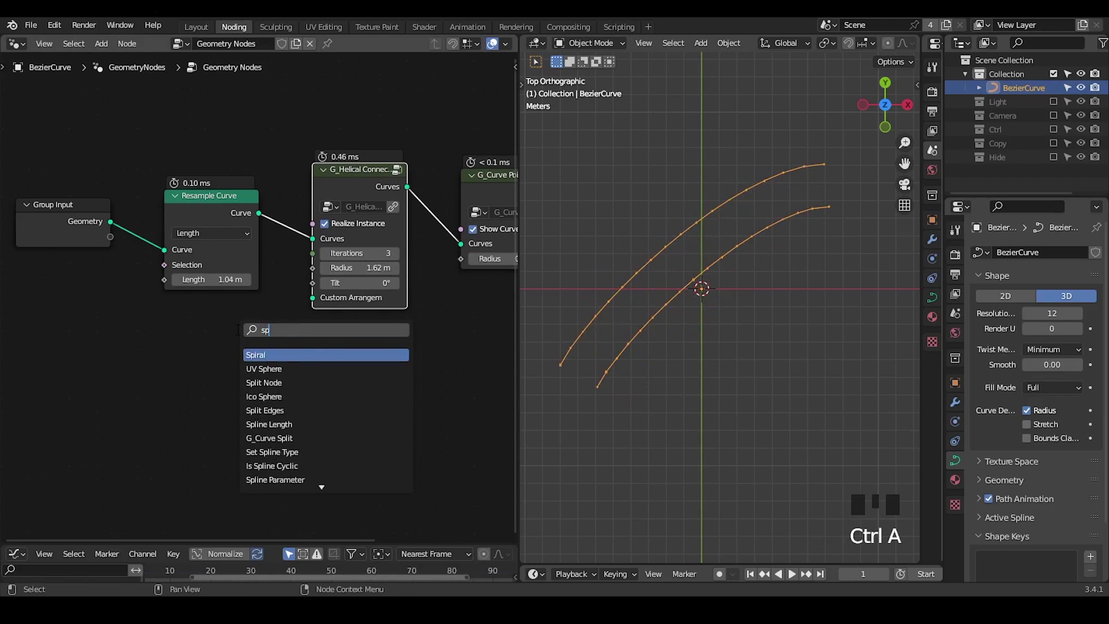
# - Add a Spline Parameter node and wire its Factor into the Helical Connector's Radius
pyautogui.press('BackSpace')
pyautogui.press('BackSpace')
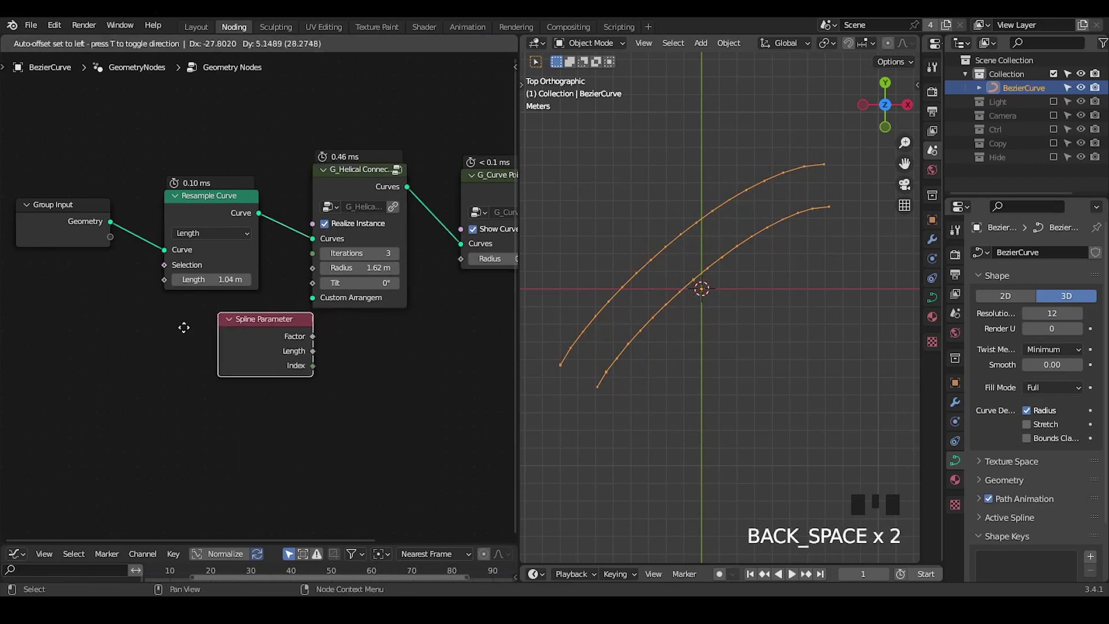
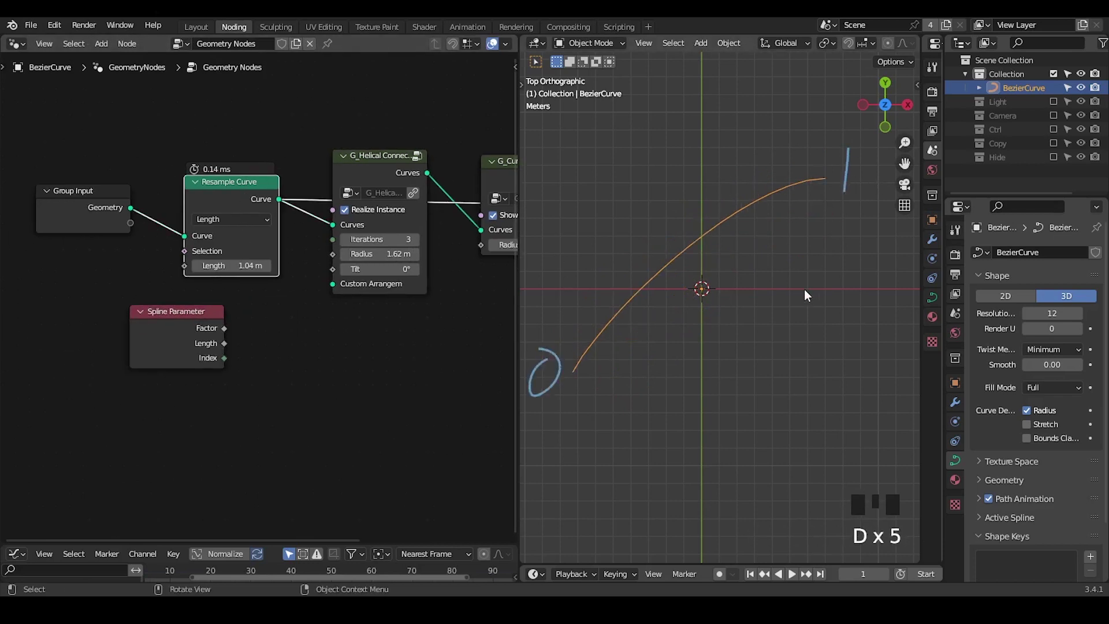
pyautogui.moveTo(775, 288); pyautogui.dragTo(227, 329)
pyautogui.moveTo(226, 330); pyautogui.dragTo(268, 301)
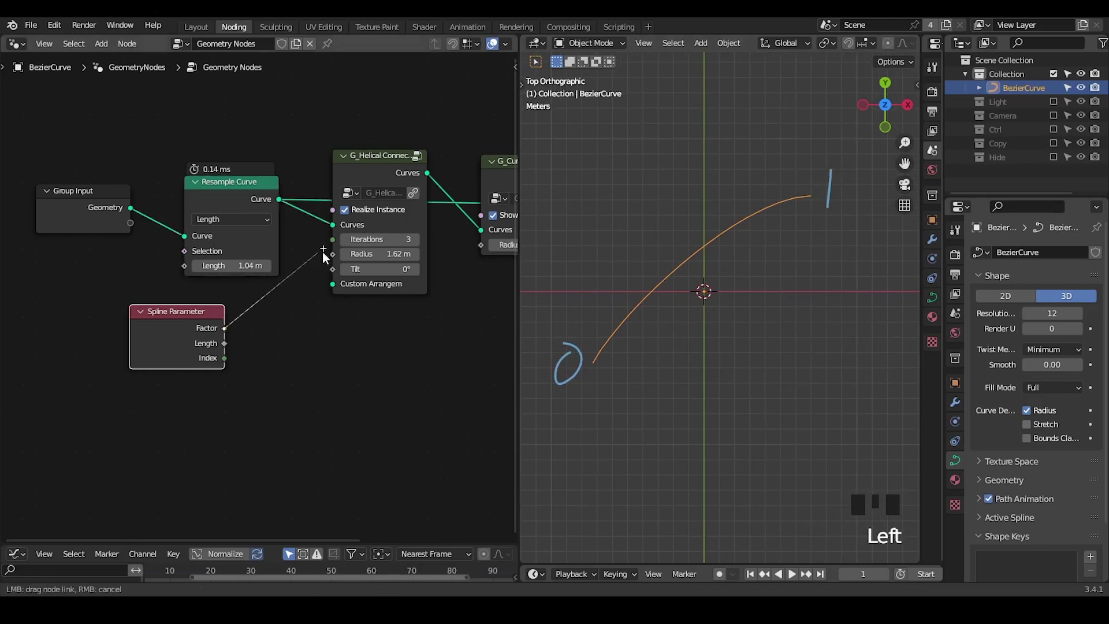
pyautogui.click(501, 178)
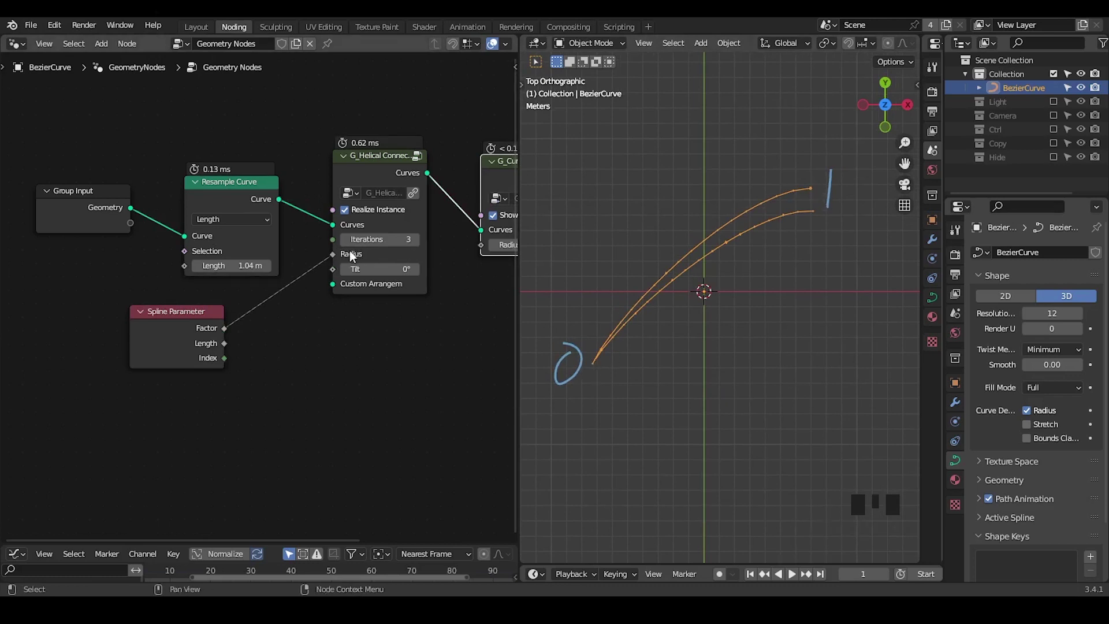
# - Insert a Math Add node on the radius link and bring up a G_Remap 0-1 node to follow it
pyautogui.moveTo(282, 327); pyautogui.dragTo(281, 273)
pyautogui.click(281, 273)
pyautogui.press('ctrl+a')
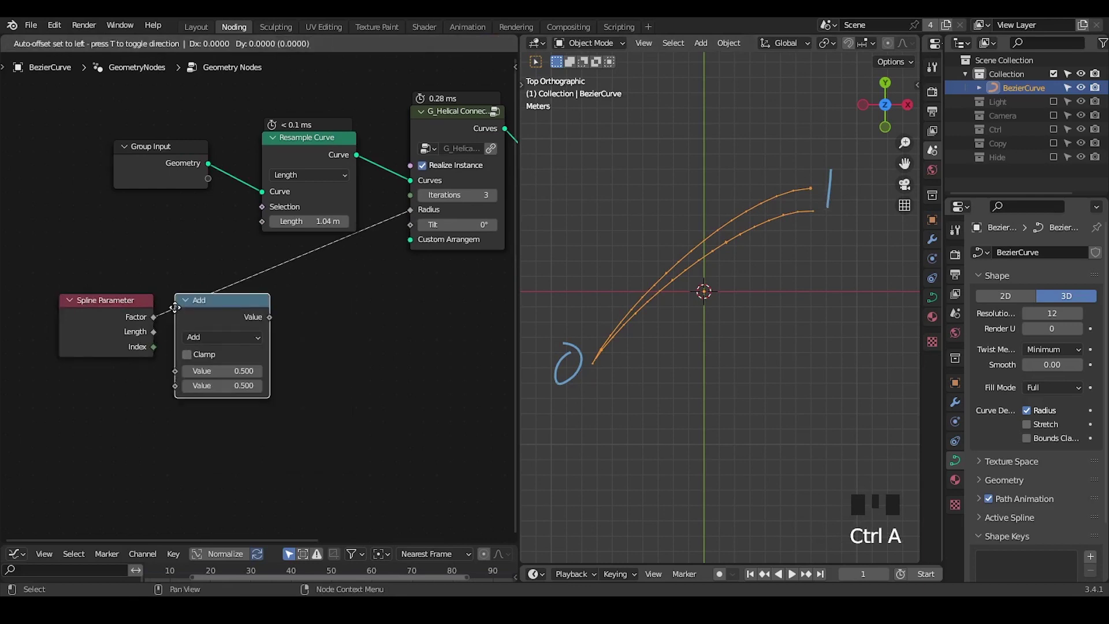
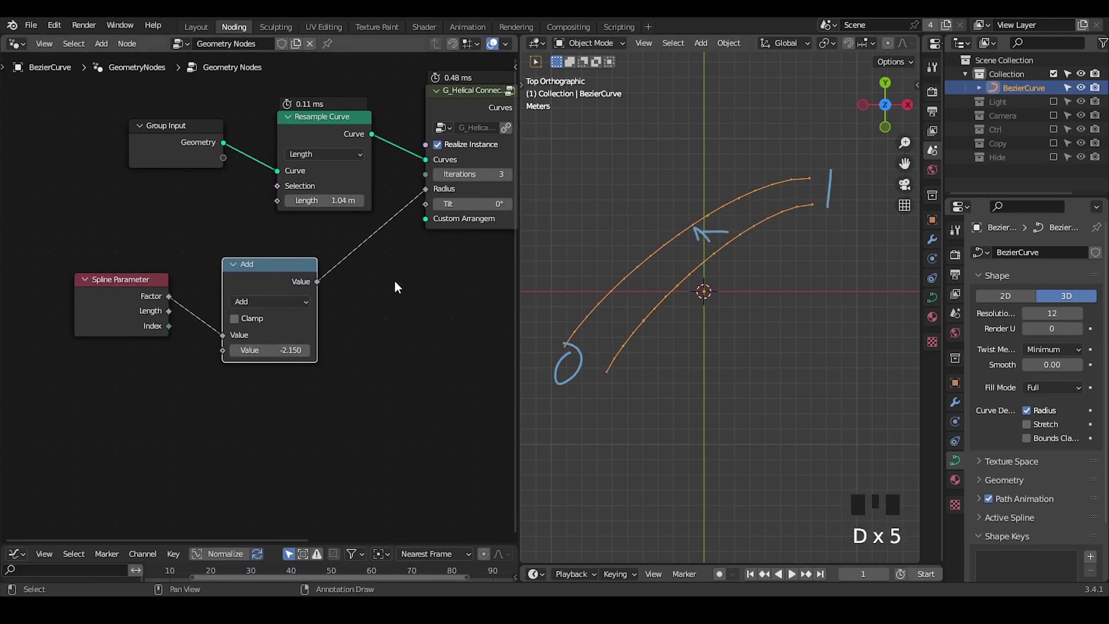
pyautogui.press('ctrl+a')
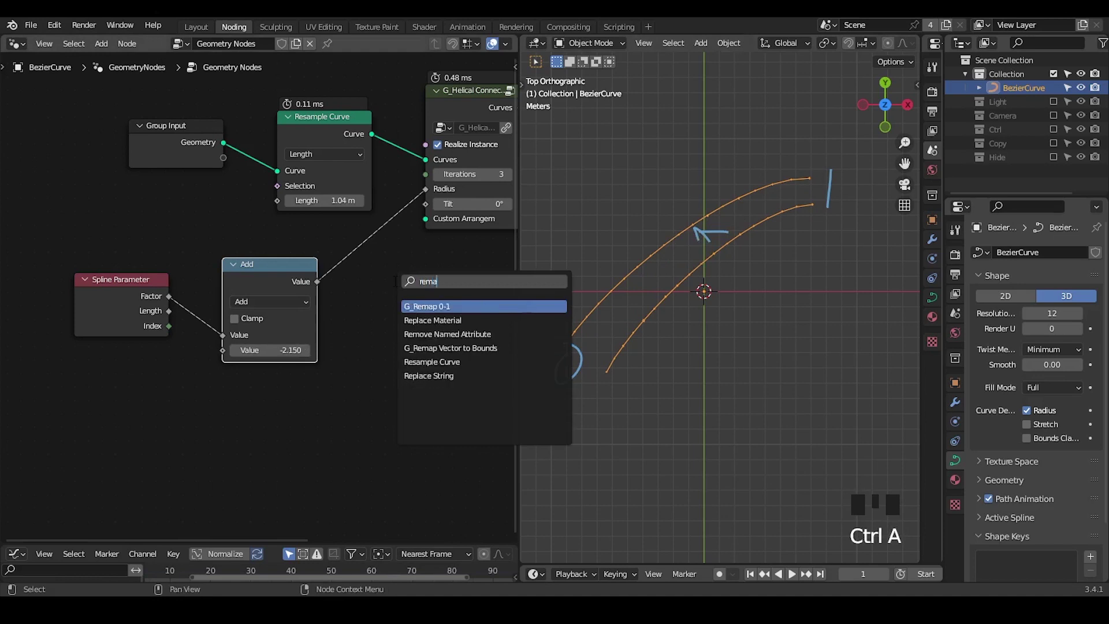
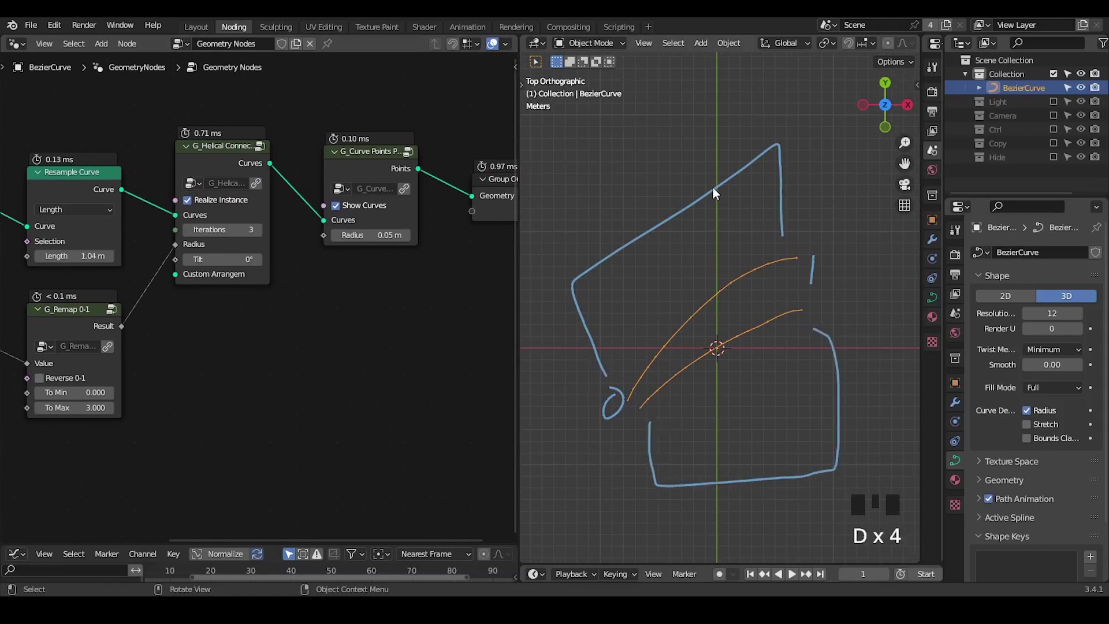
# - Add an Extrude Mesh node (Edges, Offset Scale 2.99) below the Group Output
pyautogui.press('d')
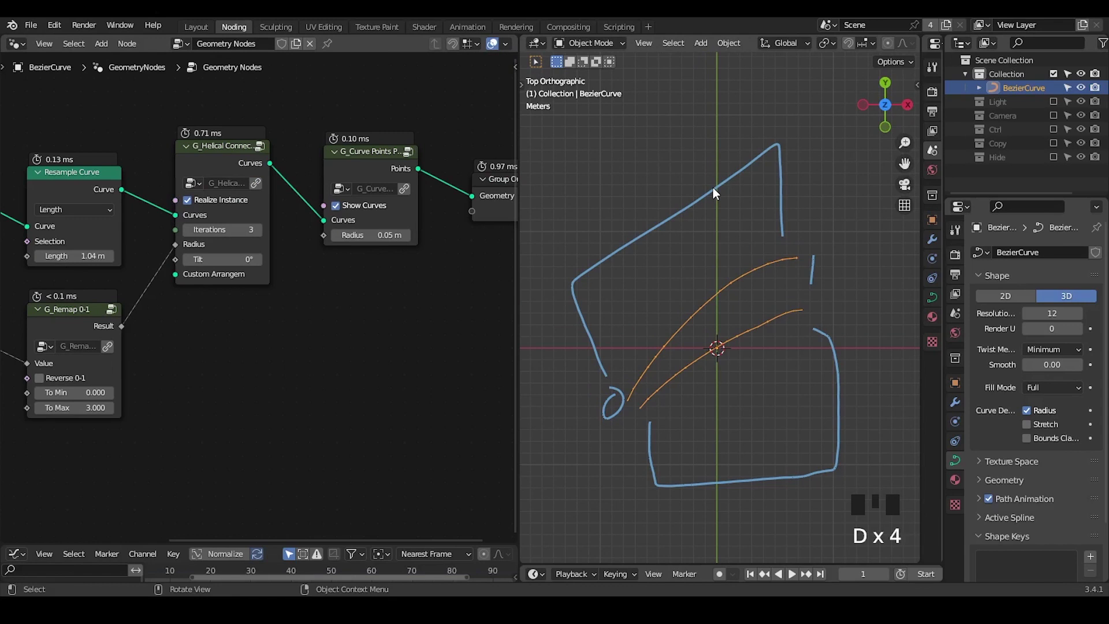
pyautogui.moveTo(452, 247); pyautogui.dragTo(316, 134)
pyautogui.click(316, 134)
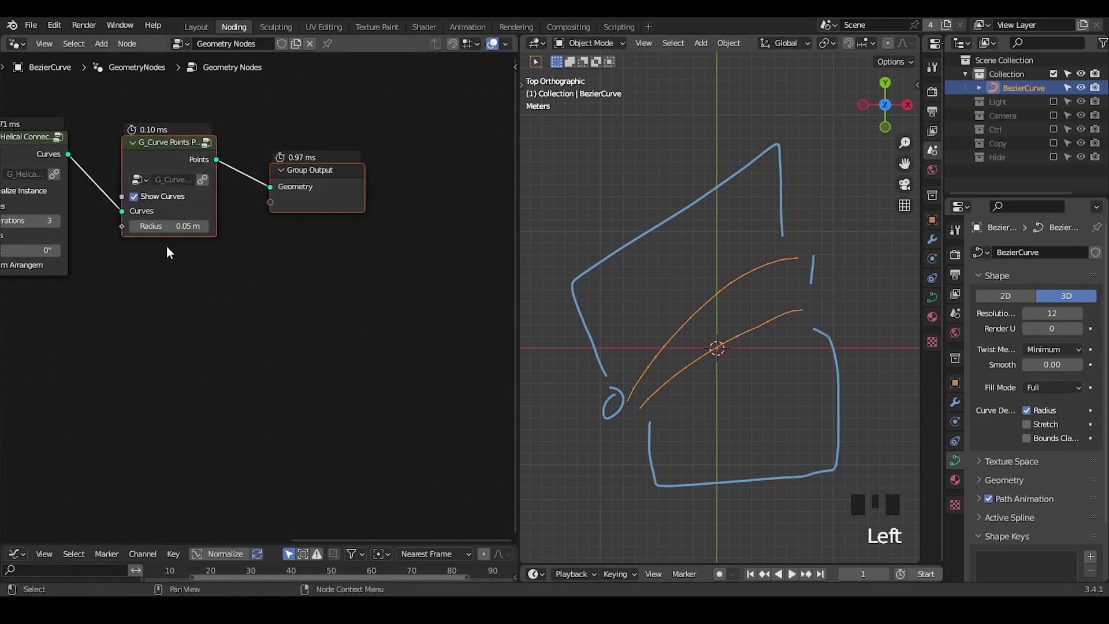
pyautogui.press('g')
pyautogui.click(243, 270)
pyautogui.click(203, 127)
pyautogui.moveTo(251, 346); pyautogui.dragTo(303, 250)
pyautogui.press('ctrl+a')
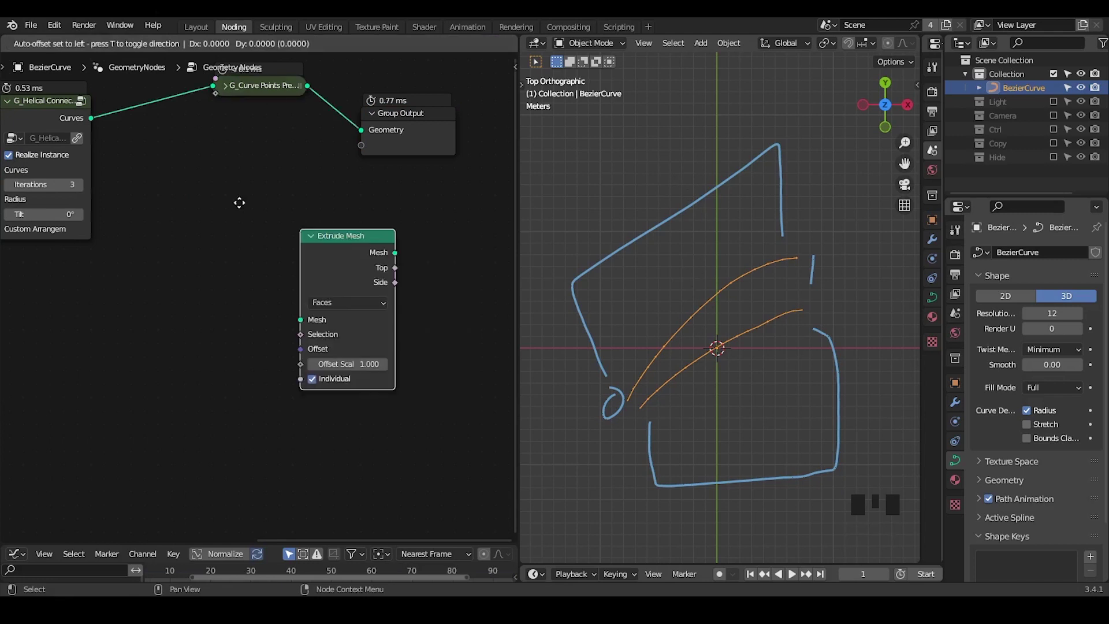
pyautogui.moveTo(171, 238); pyautogui.dragTo(98, 126)
# - Add a Curve to Mesh node and feed the Helical Connector's Curves output into it
pyautogui.press('d')
pyautogui.click(72, 126)
pyautogui.press('d')
pyautogui.press('d')
pyautogui.press('d')
pyautogui.click(366, 318)
pyautogui.press('d')
pyautogui.press('ctrl+a')
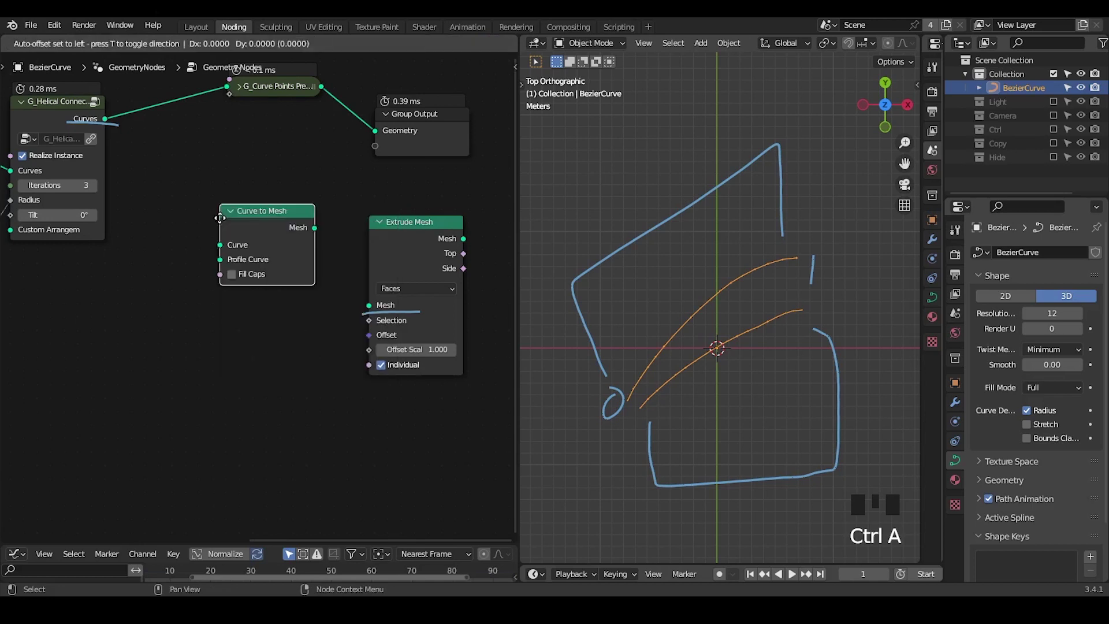
pyautogui.moveTo(110, 121); pyautogui.dragTo(165, 195)
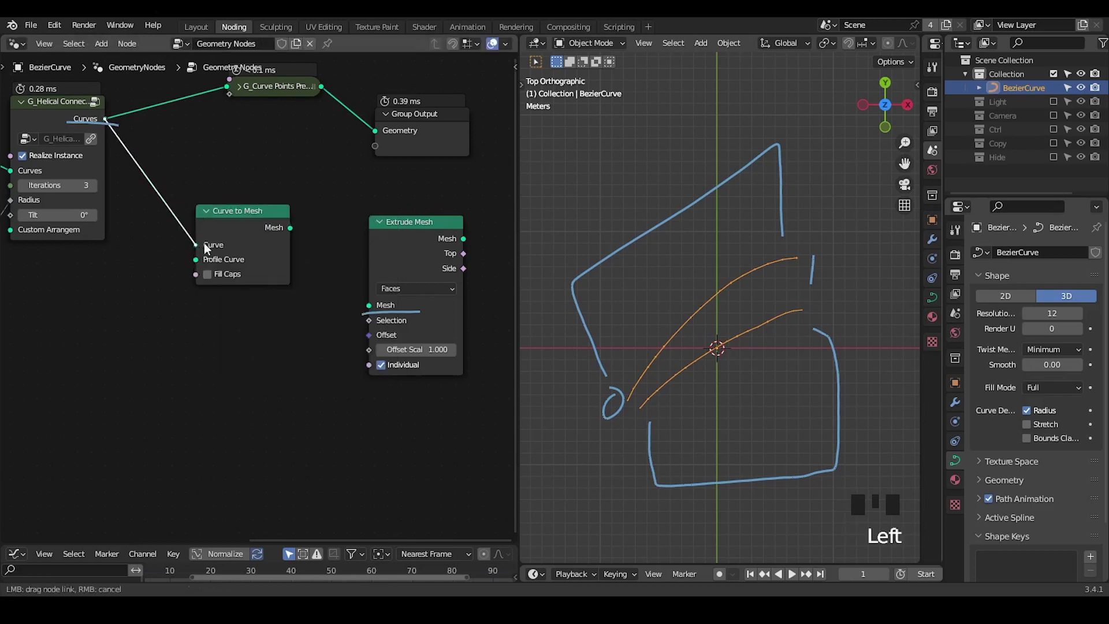
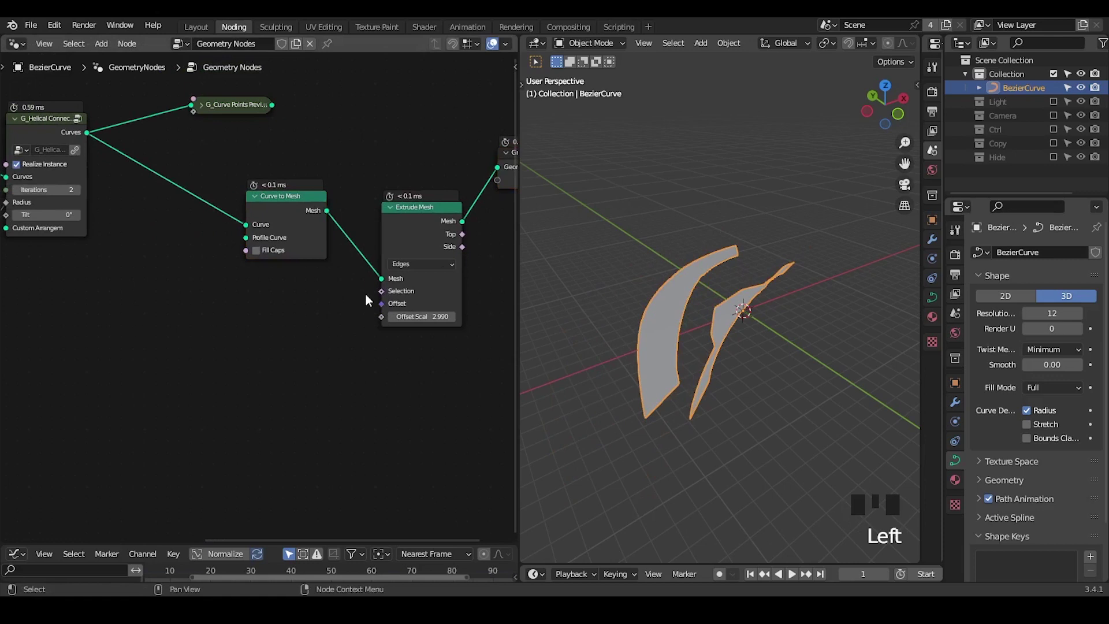
# - Orbit around the extruded strips and bring the Extrude Mesh Offset socket into view
pyautogui.moveTo(718, 291); pyautogui.dragTo(408, 229)
pyautogui.click(407, 229)
pyautogui.press('ctrl+shift+alt+w')
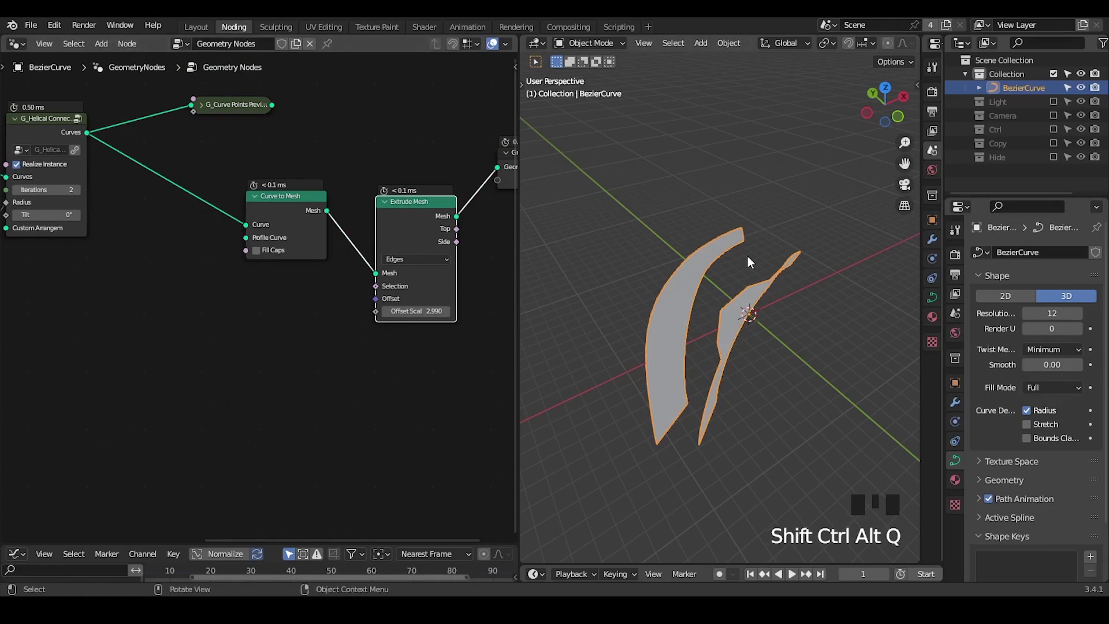
pyautogui.moveTo(775, 250); pyautogui.dragTo(294, 208)
pyautogui.click(294, 208)
pyautogui.middleClick(327, 299)
pyautogui.scroll(3)
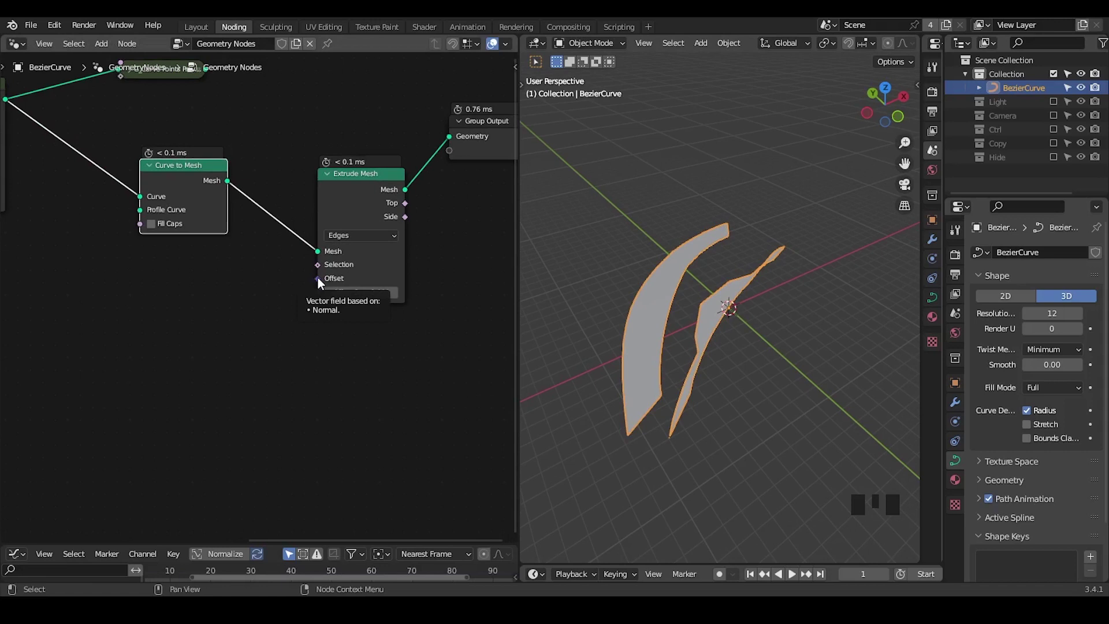
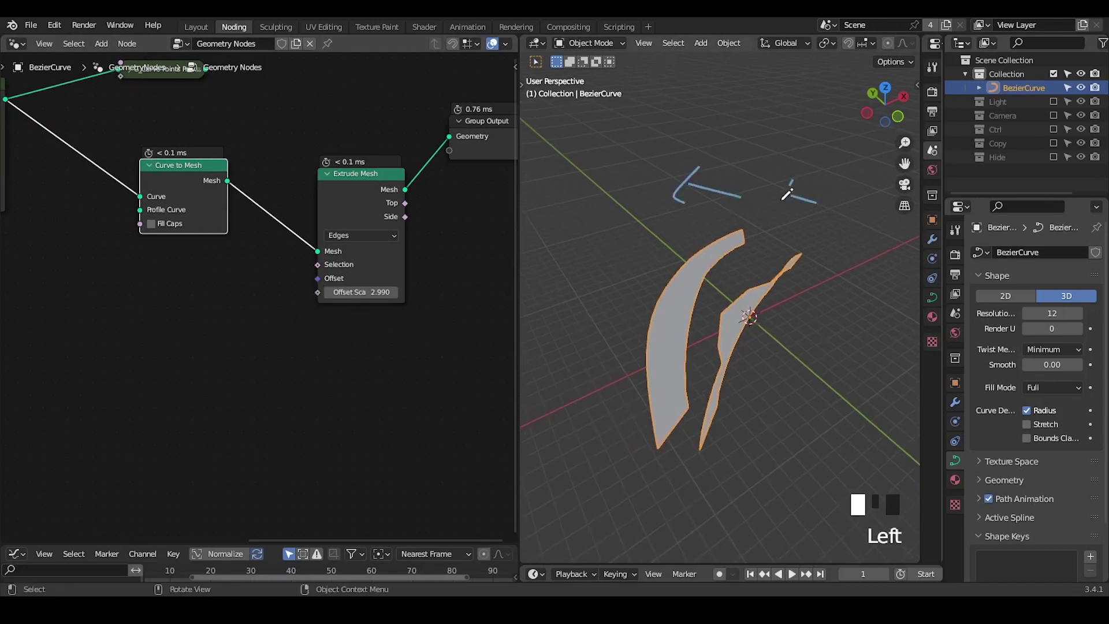
# - Sketch two annotation arrows above the strips showing the intended movement direction
pyautogui.press('d')
pyautogui.press('d')
pyautogui.press('d')
pyautogui.press('d')
pyautogui.moveTo(740, 297); pyautogui.dragTo(817, 194)
pyautogui.press('d')
pyautogui.click(806, 163)
pyautogui.press('d')
pyautogui.moveTo(849, 154); pyautogui.dragTo(834, 210)
# - Add a Normal input node feeding a new Switch node's True option
pyautogui.press('d')
pyautogui.press('d')
pyautogui.press('d')
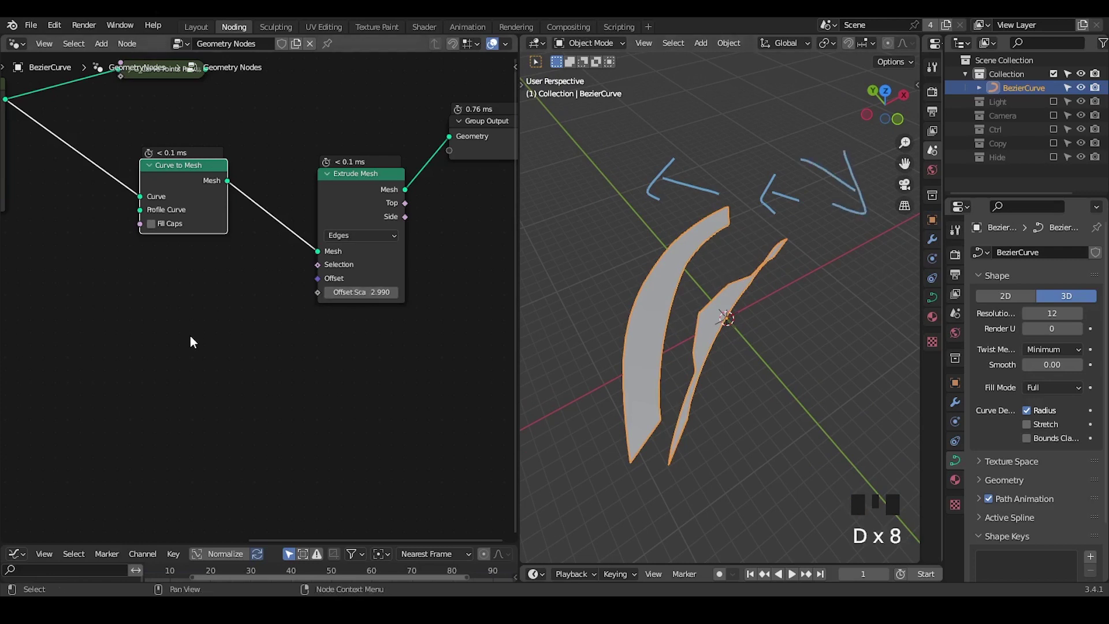
pyautogui.press('ctrl+a')
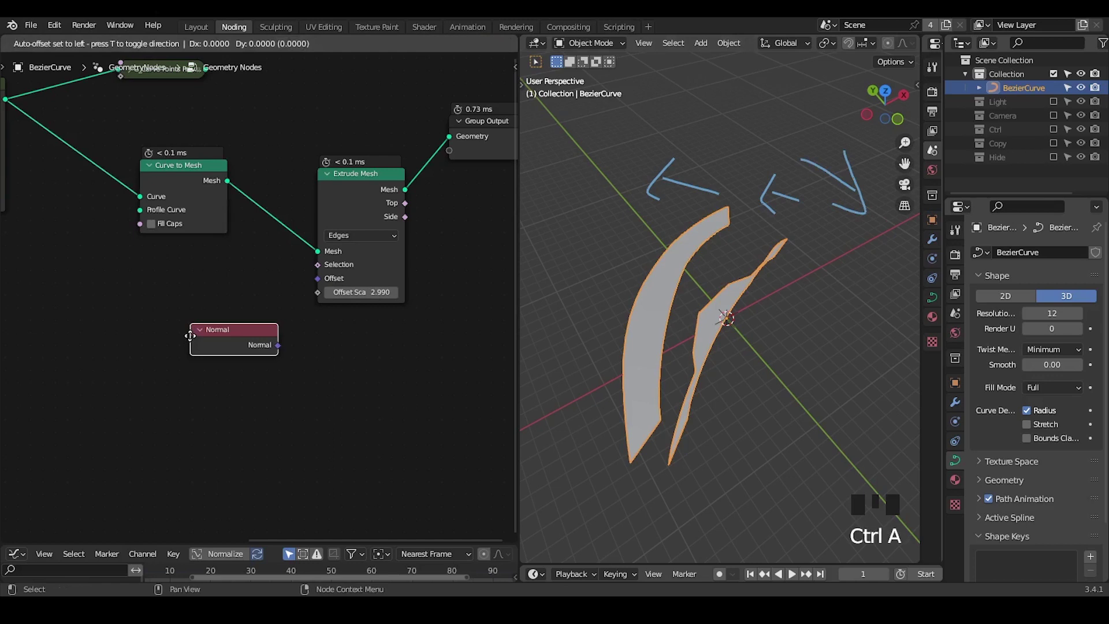
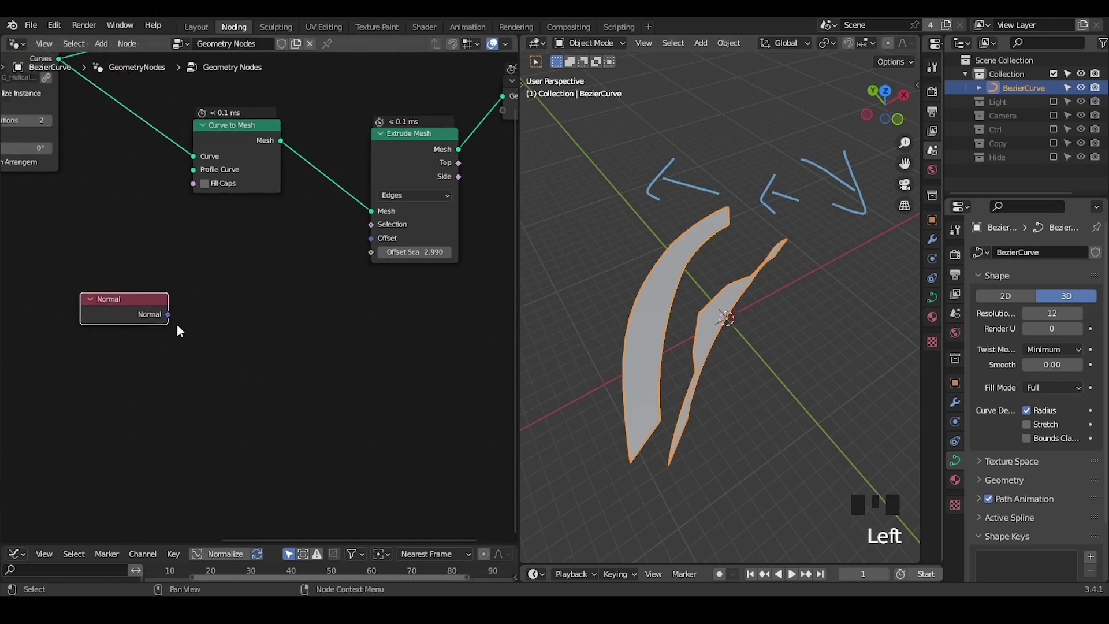
pyautogui.moveTo(168, 326); pyautogui.dragTo(189, 325)
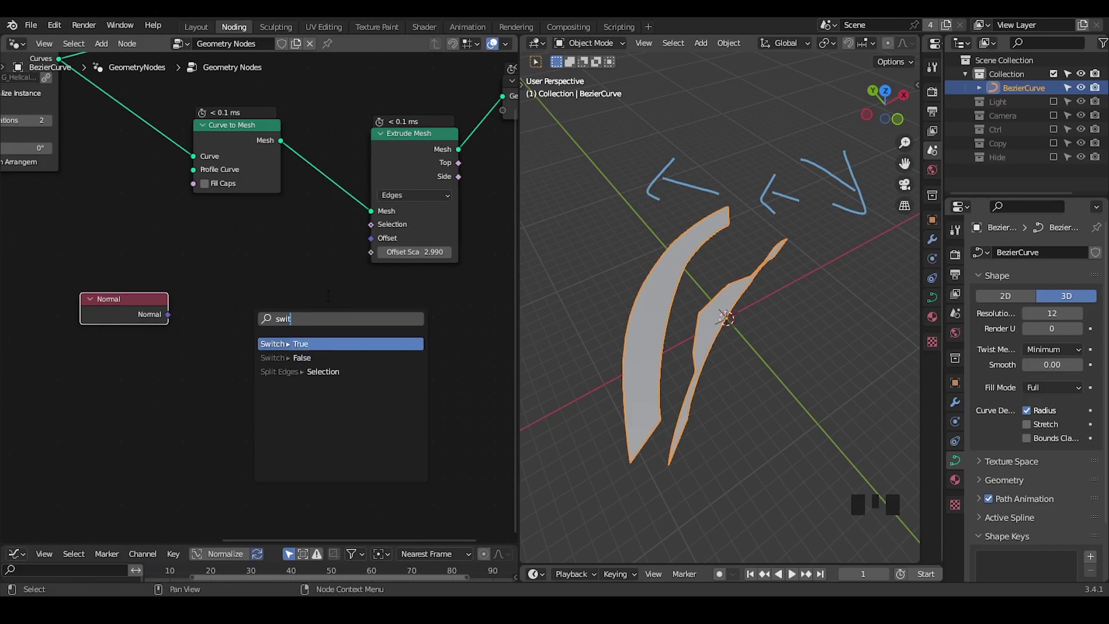
pyautogui.click(137, 323)
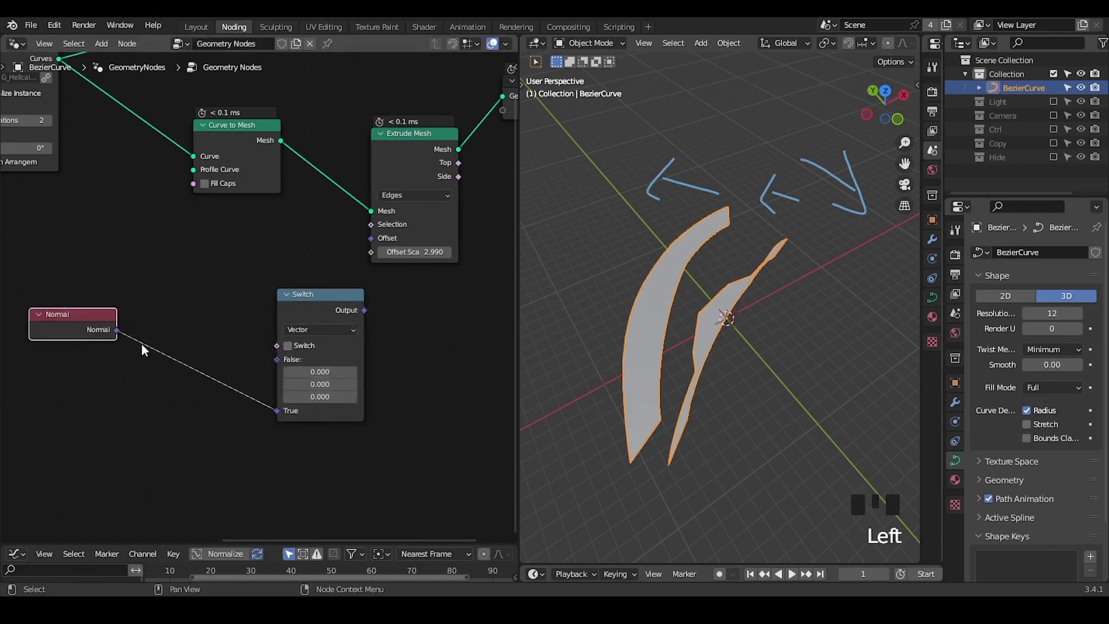
# - Insert a Scale (-1) node after Normal and wire the reversed normal into the Switch's False option
pyautogui.moveTo(123, 338); pyautogui.dragTo(146, 333)
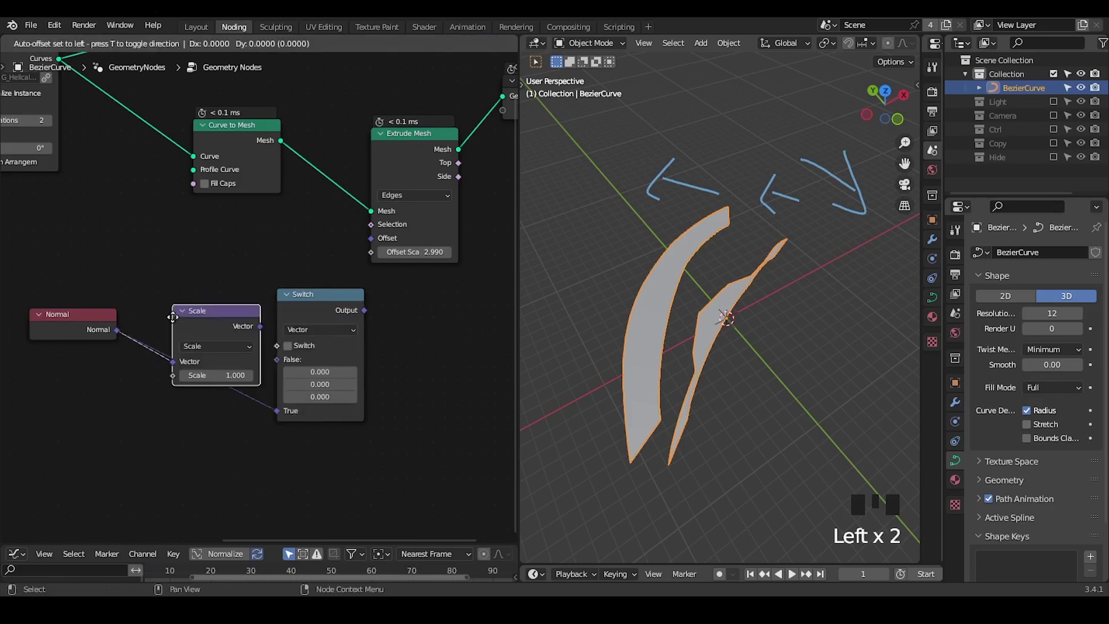
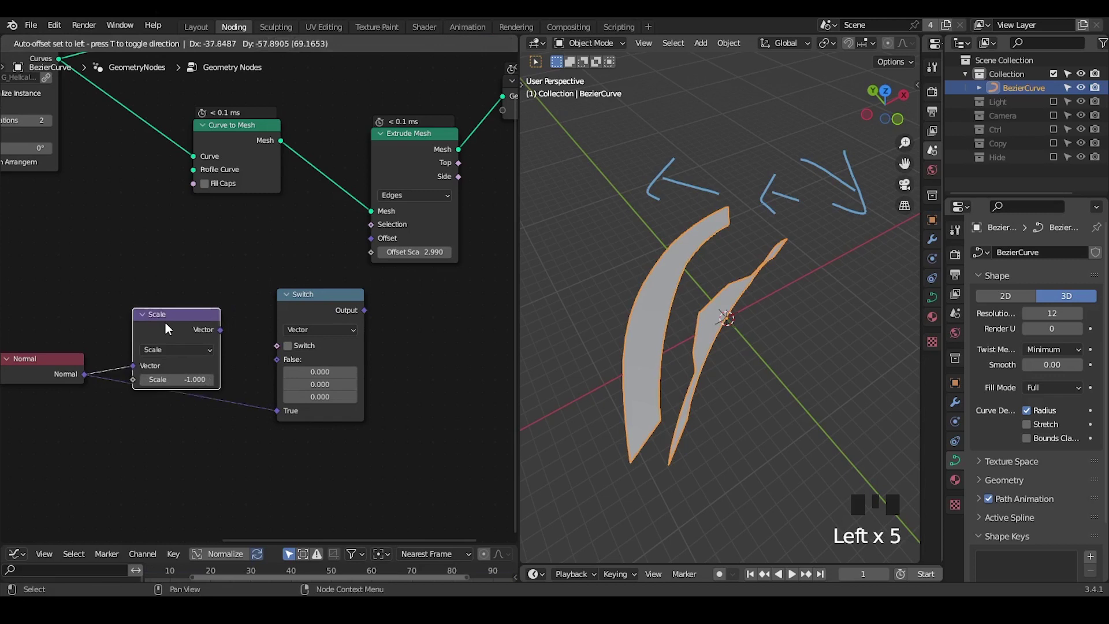
pyautogui.moveTo(217, 336); pyautogui.dragTo(241, 350)
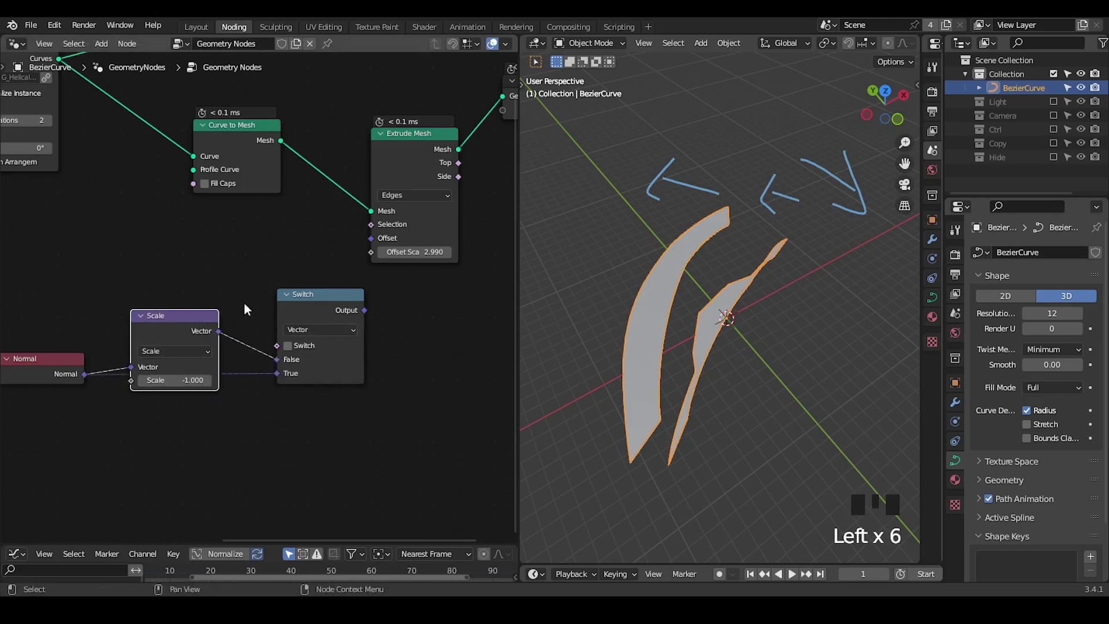
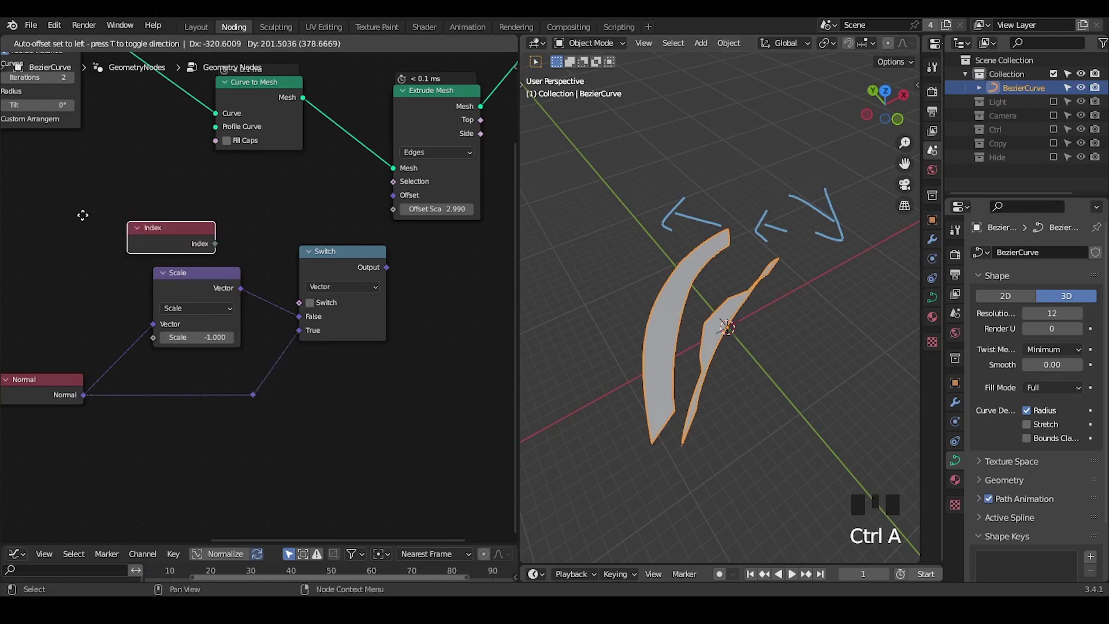
# - Place the Index node beside the inputs and wire it into the Switch's Switch socket
pyautogui.press('d')
pyautogui.press('d')
pyautogui.press('d')
pyautogui.moveTo(152, 208); pyautogui.dragTo(178, 208)
pyautogui.press('d')
pyautogui.press('d')
pyautogui.press('d')
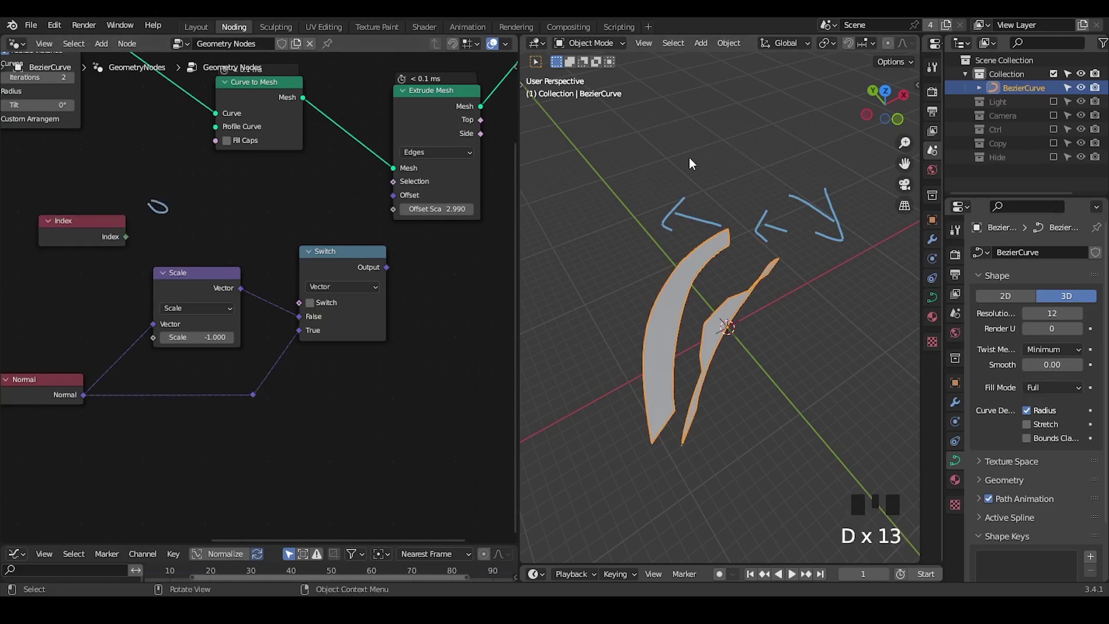
pyautogui.press('d')
pyautogui.moveTo(750, 118); pyautogui.dragTo(737, 109)
pyautogui.press('d')
pyautogui.press('d')
pyautogui.press('d')
pyautogui.click(829, 114)
# - Feed the Switch output into Extrude Mesh's Offset so edges extrude in alternating directions
pyautogui.press('d')
pyautogui.press('d')
pyautogui.press('d')
pyautogui.click(128, 241)
pyautogui.click(189, 290)
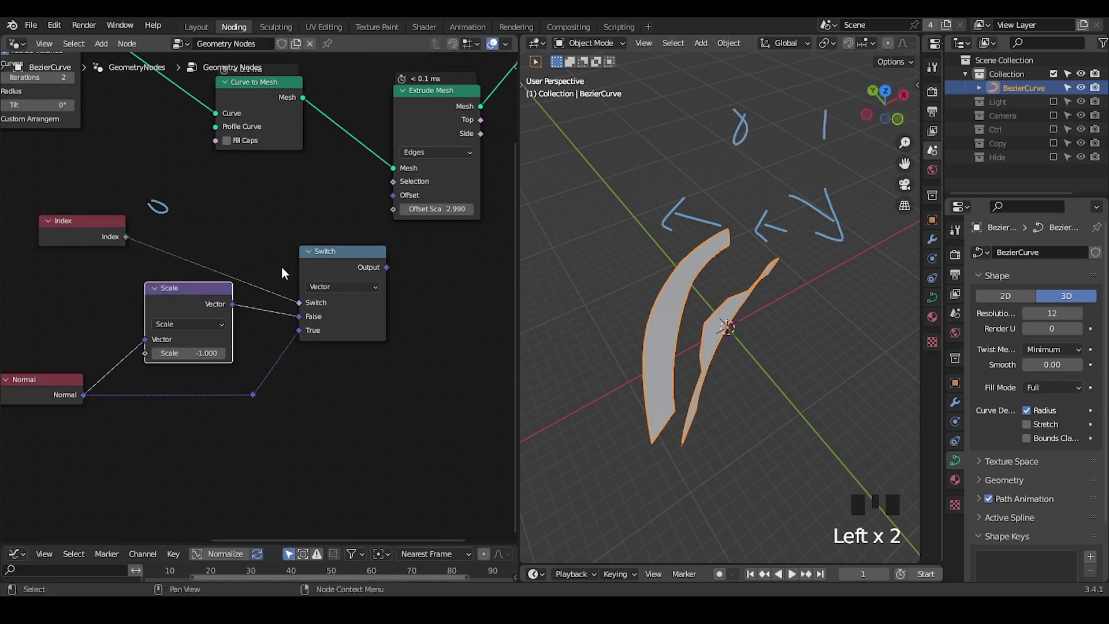
pyautogui.moveTo(283, 275); pyautogui.dragTo(403, 270)
pyautogui.moveTo(403, 270); pyautogui.dragTo(412, 236)
pyautogui.moveTo(424, 283); pyautogui.dragTo(443, 83)
pyautogui.click(443, 83)
pyautogui.click(414, 101)
pyautogui.press('g')
pyautogui.middleClick(176, 256)
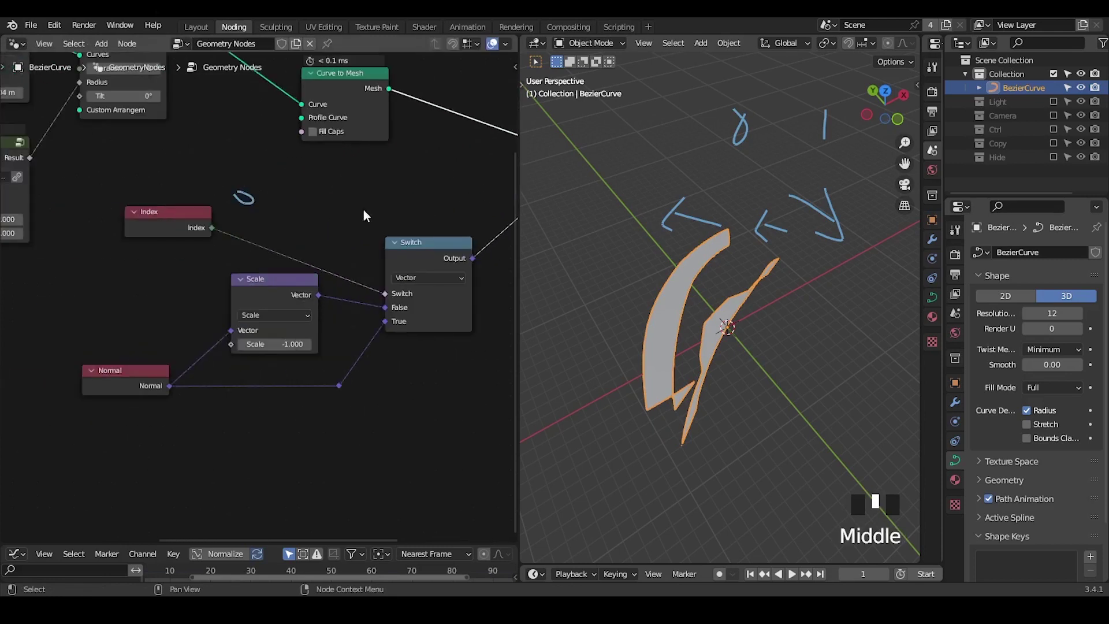
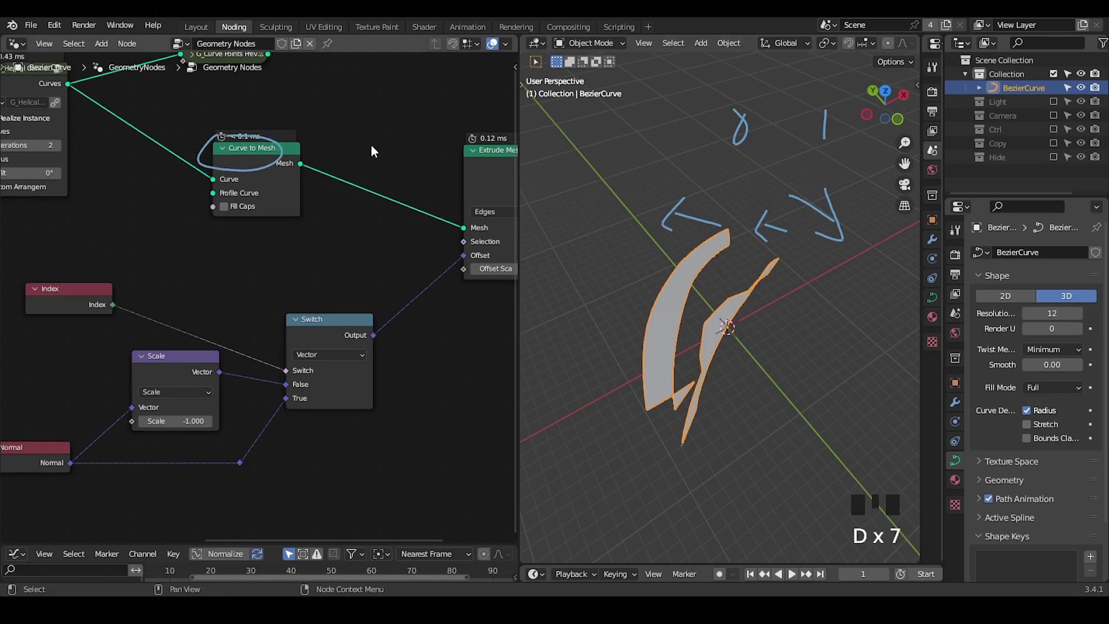
# - Insert a Vector/Point Capture Attribute before Curve to Mesh capturing Normal for the switch inputs
pyautogui.press('d')
pyautogui.moveTo(355, 146); pyautogui.dragTo(244, 160)
pyautogui.press('d')
pyautogui.click(239, 165)
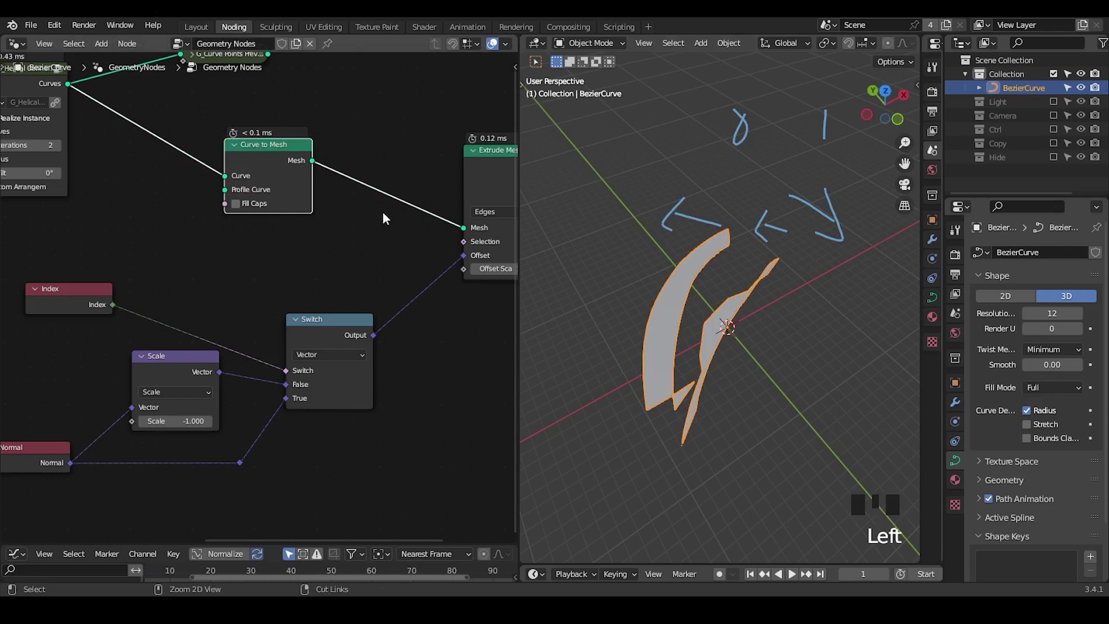
pyautogui.press('ctrl+a')
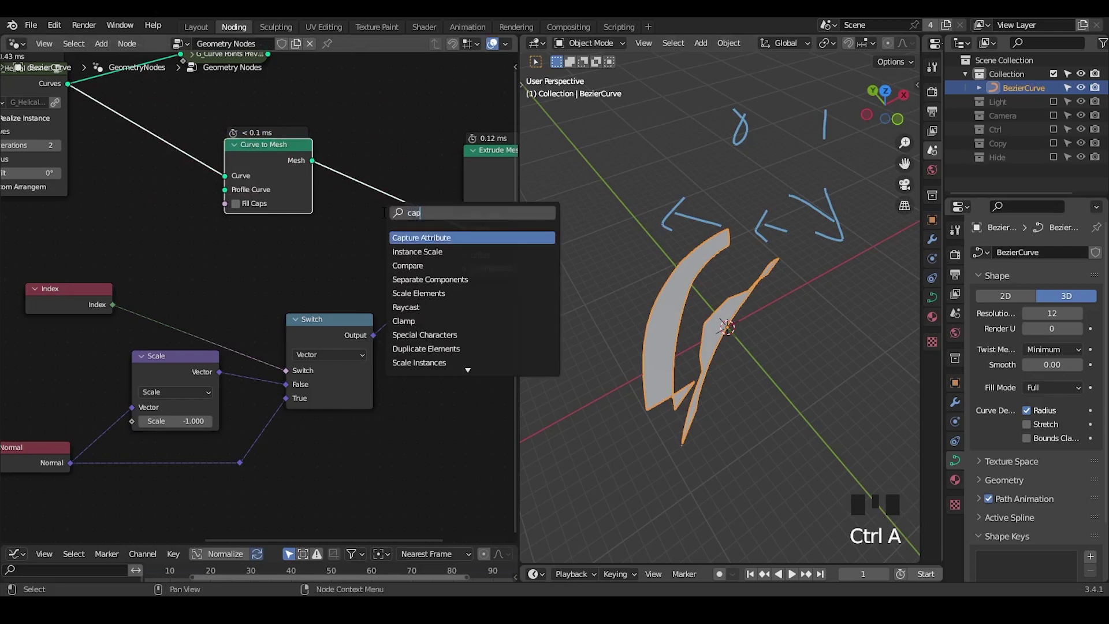
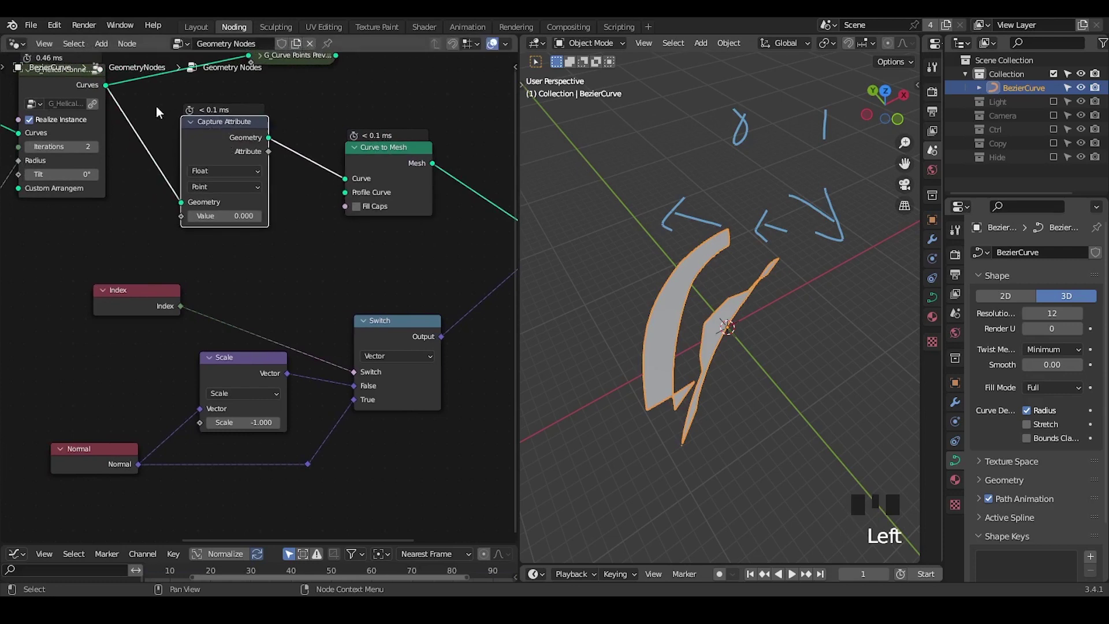
pyautogui.moveTo(234, 190); pyautogui.dragTo(217, 177)
pyautogui.moveTo(214, 180); pyautogui.dragTo(114, 463)
pyautogui.click(101, 471)
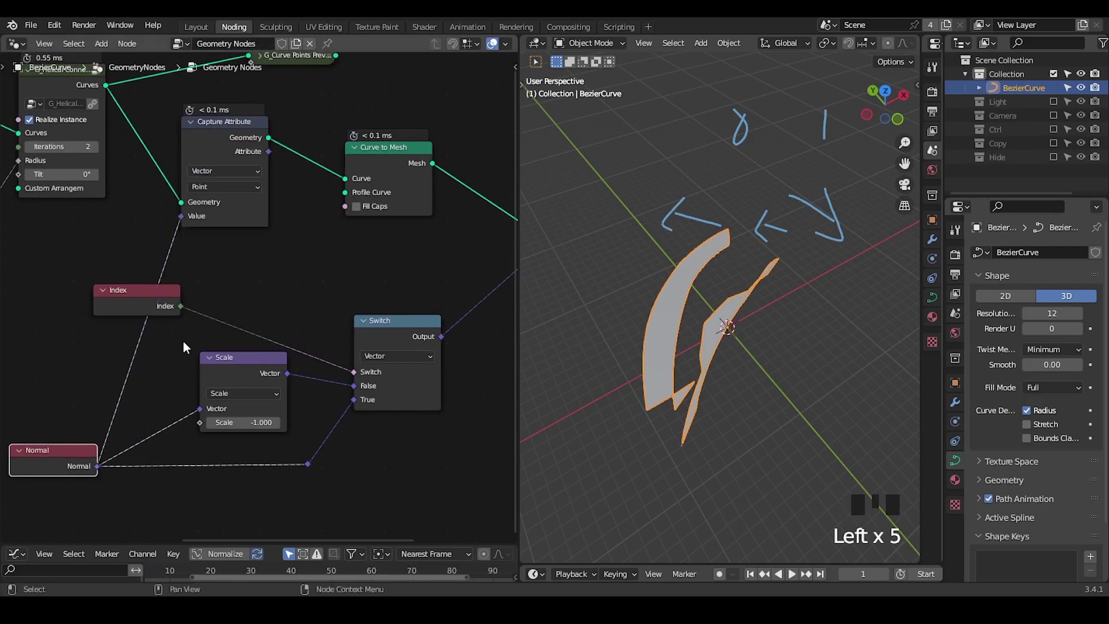
pyautogui.rightClick(160, 405)
# - Duplicate the capture node as Integer/Spline and feed Index into it
pyautogui.click(270, 157)
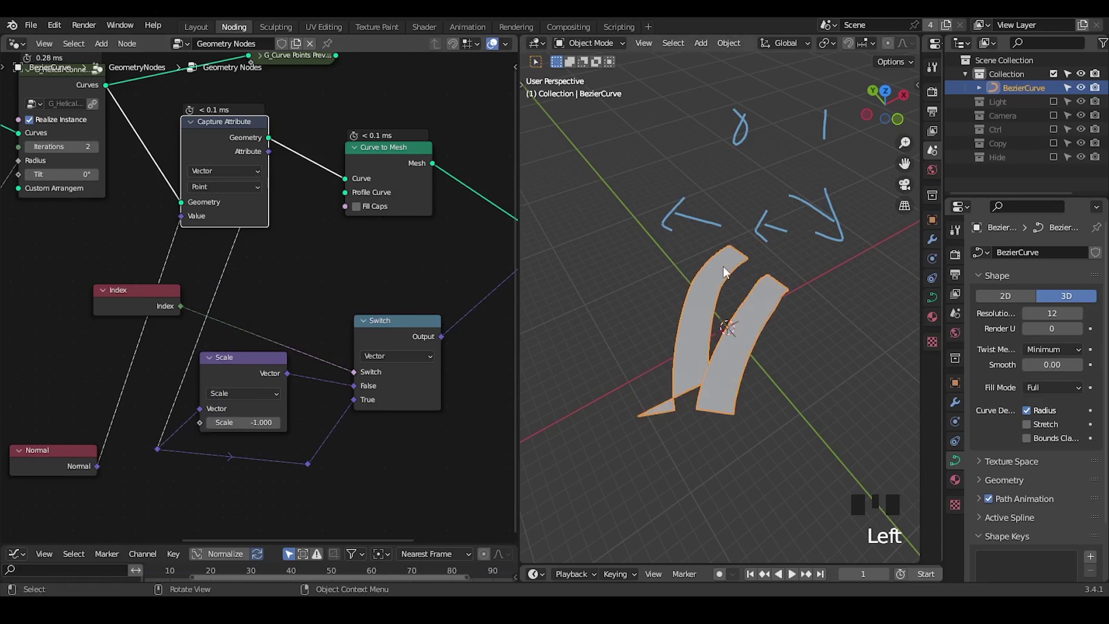
pyautogui.click(220, 149)
pyautogui.click(207, 150)
pyautogui.press('shift+d')
pyautogui.moveTo(260, 177); pyautogui.dragTo(192, 279)
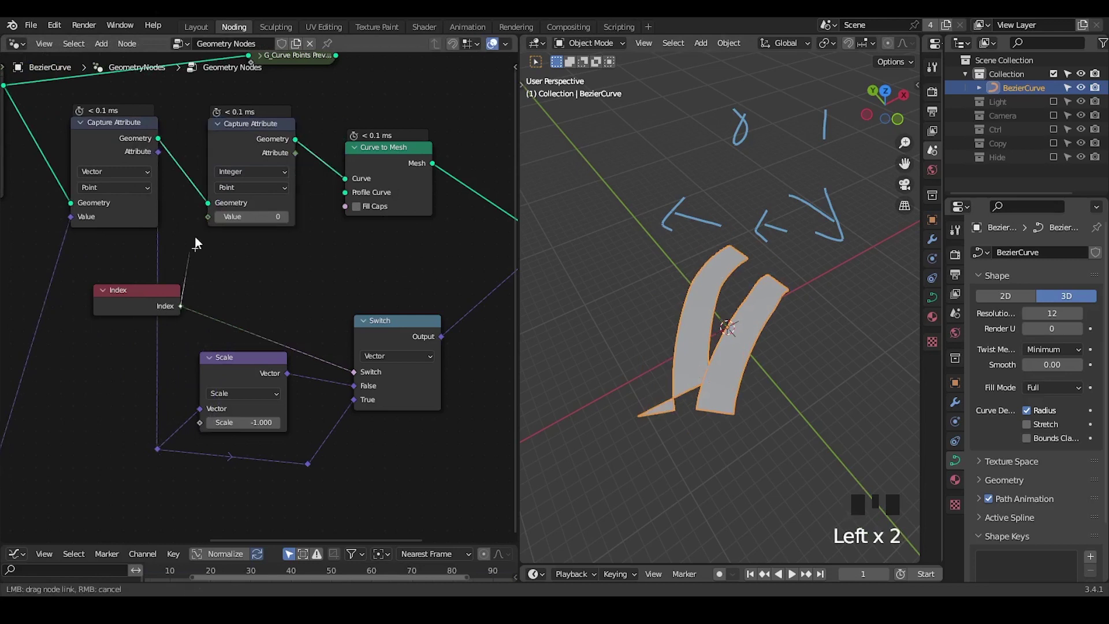
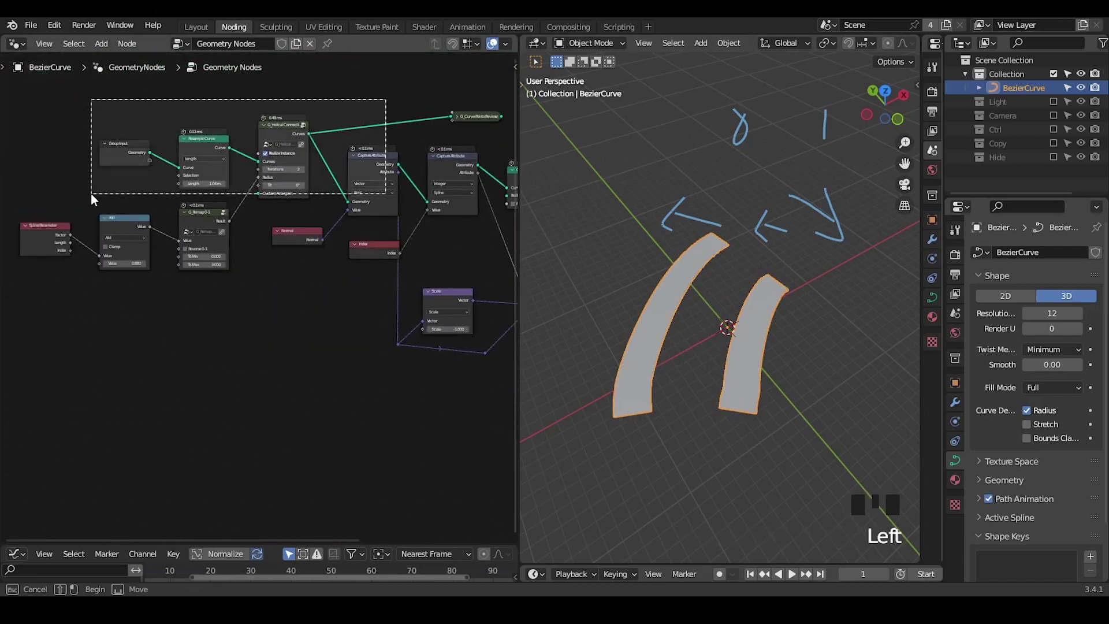
# - Shift the input nodes left and add a Vector Math Scale of 3.9 after the Normal capture
pyautogui.click(249, 211)
pyautogui.press('g')
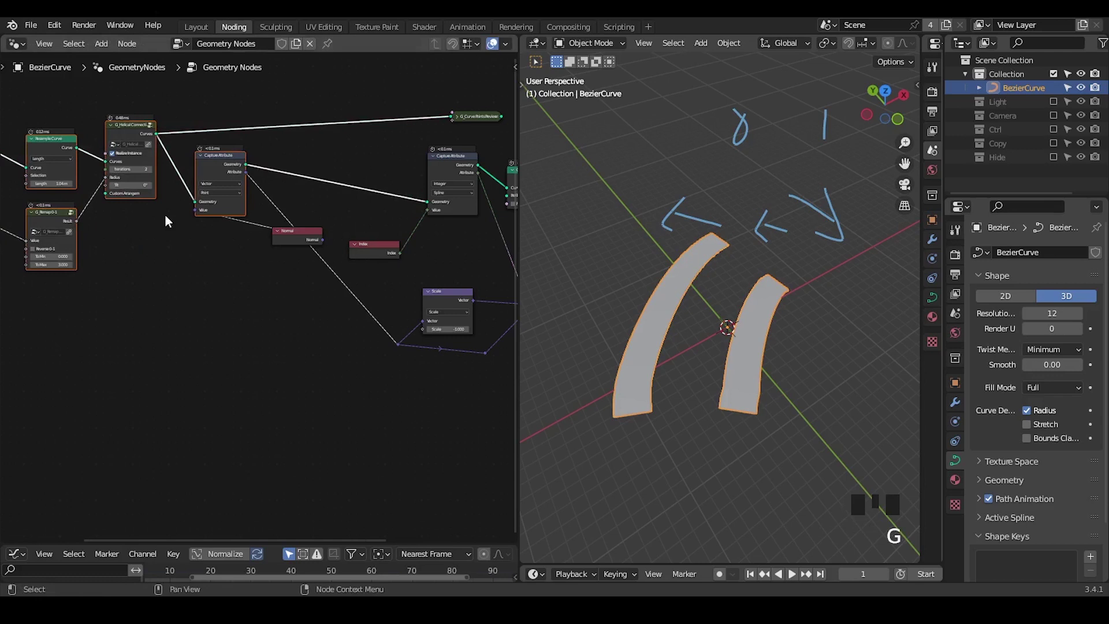
pyautogui.press('ctrl+a')
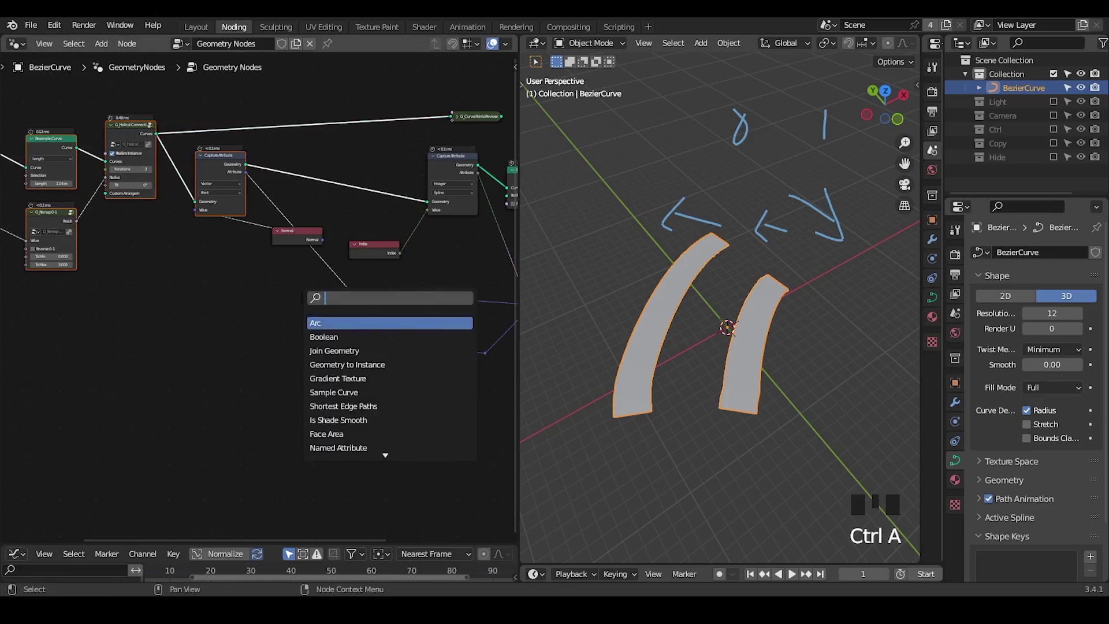
pyautogui.moveTo(251, 175); pyautogui.dragTo(279, 233)
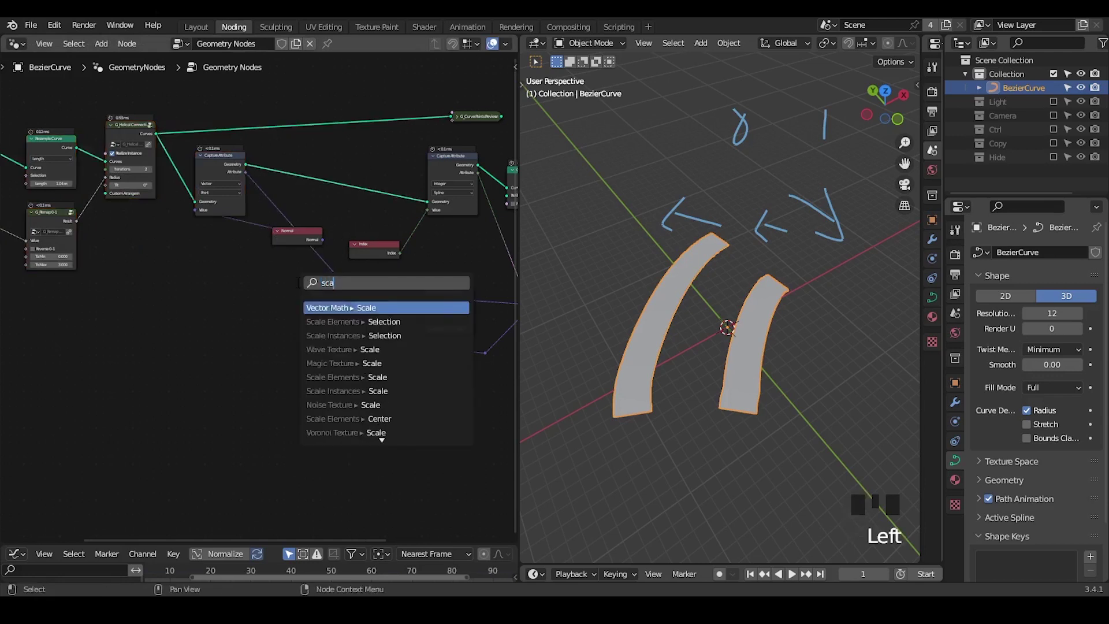
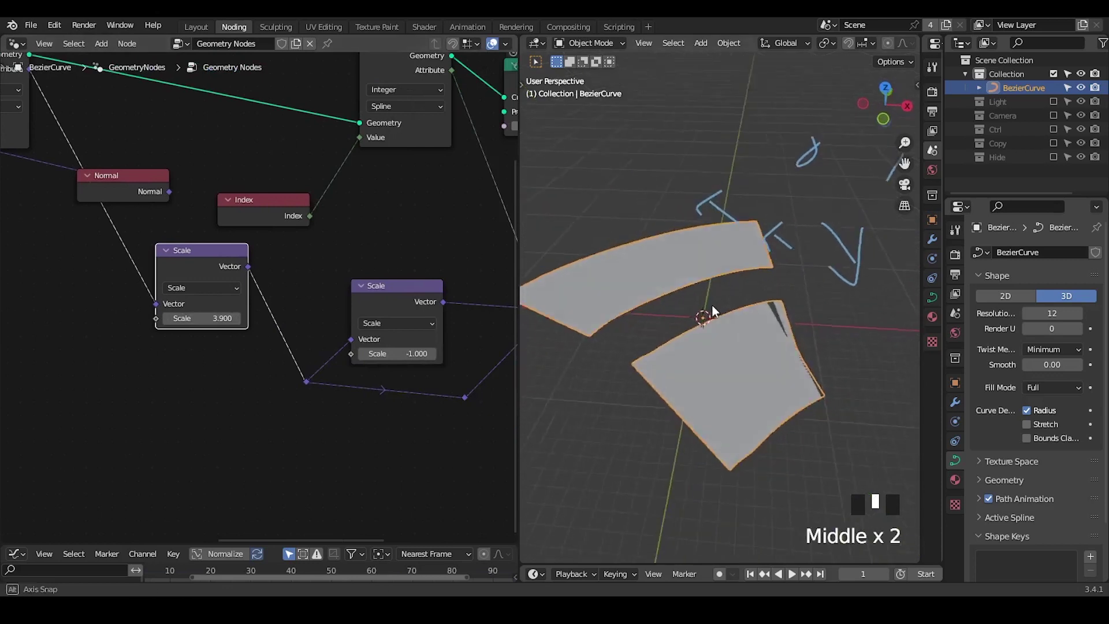
pyautogui.press('z')
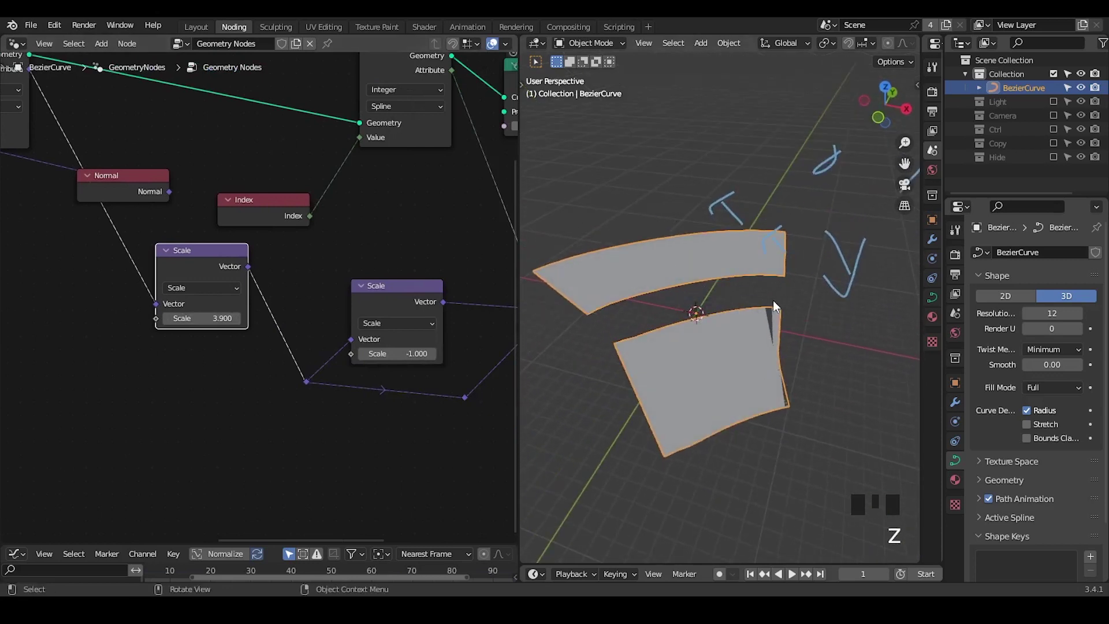
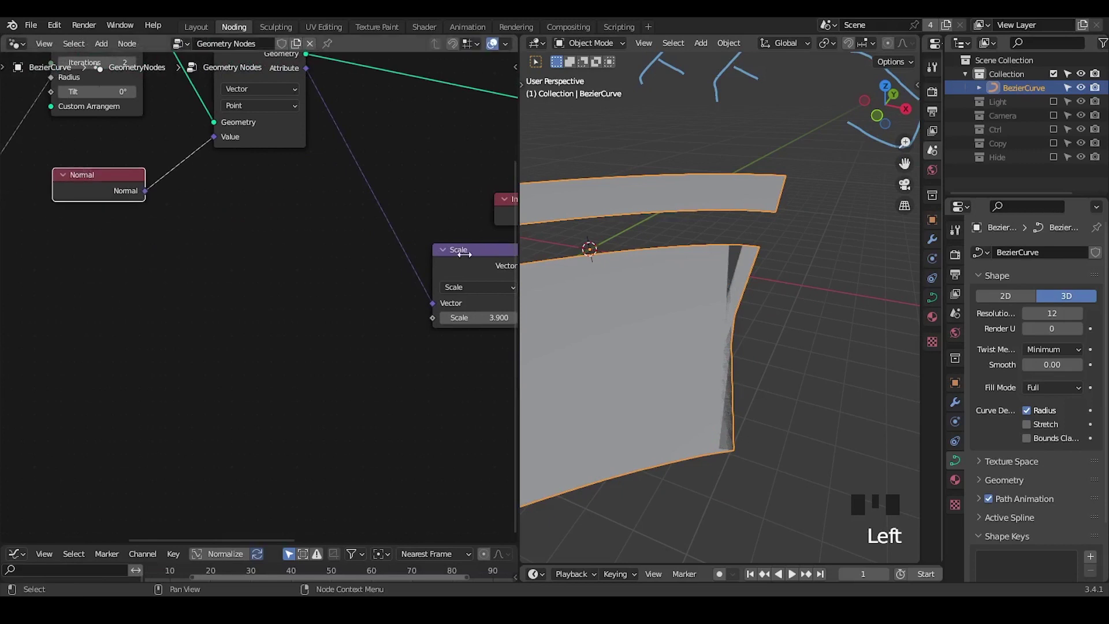
# - Inspect the strips in wireframe and switch the Normal capture's domain to Spline
pyautogui.moveTo(683, 298); pyautogui.dragTo(705, 303)
pyautogui.press('z')
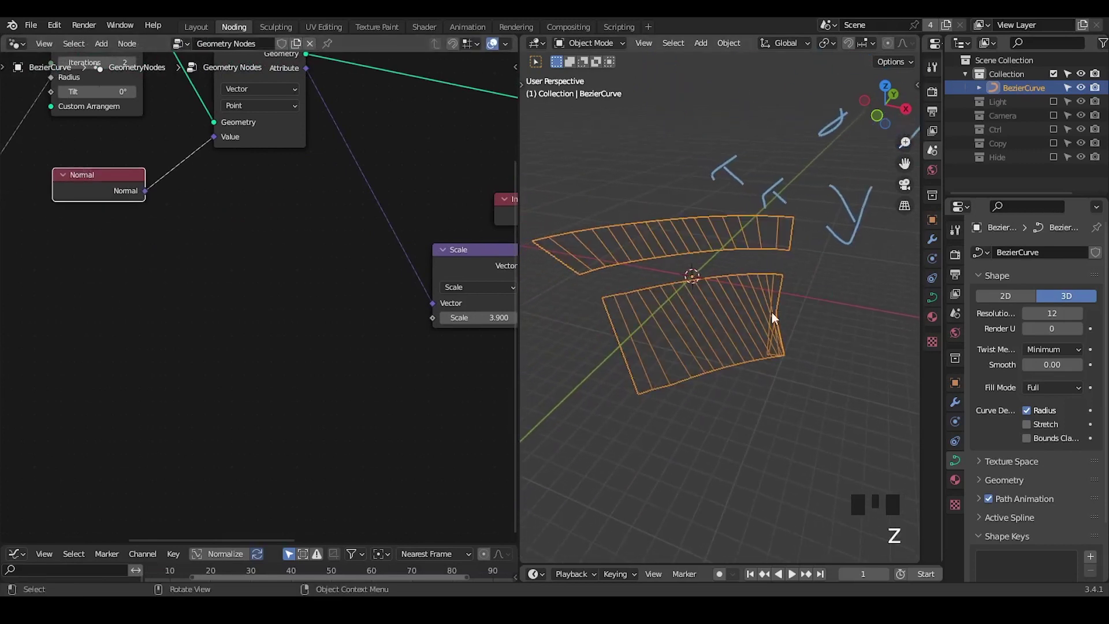
pyautogui.moveTo(276, 195); pyautogui.dragTo(256, 164)
pyautogui.moveTo(256, 165); pyautogui.dragTo(262, 239)
pyautogui.moveTo(748, 289); pyautogui.dragTo(667, 271)
pyautogui.press('d')
pyautogui.moveTo(665, 274); pyautogui.dragTo(549, 188)
pyautogui.press('d')
pyautogui.press('d')
pyautogui.press('d')
pyautogui.click(553, 189)
# - Set the normal Scale to 4.02, check where the strips meet in camera view, return to solid shading
pyautogui.press('d')
pyautogui.press('d')
pyautogui.press('d')
pyautogui.moveTo(549, 184); pyautogui.dragTo(621, 234)
pyautogui.press('d')
pyautogui.press('d')
pyautogui.press('d')
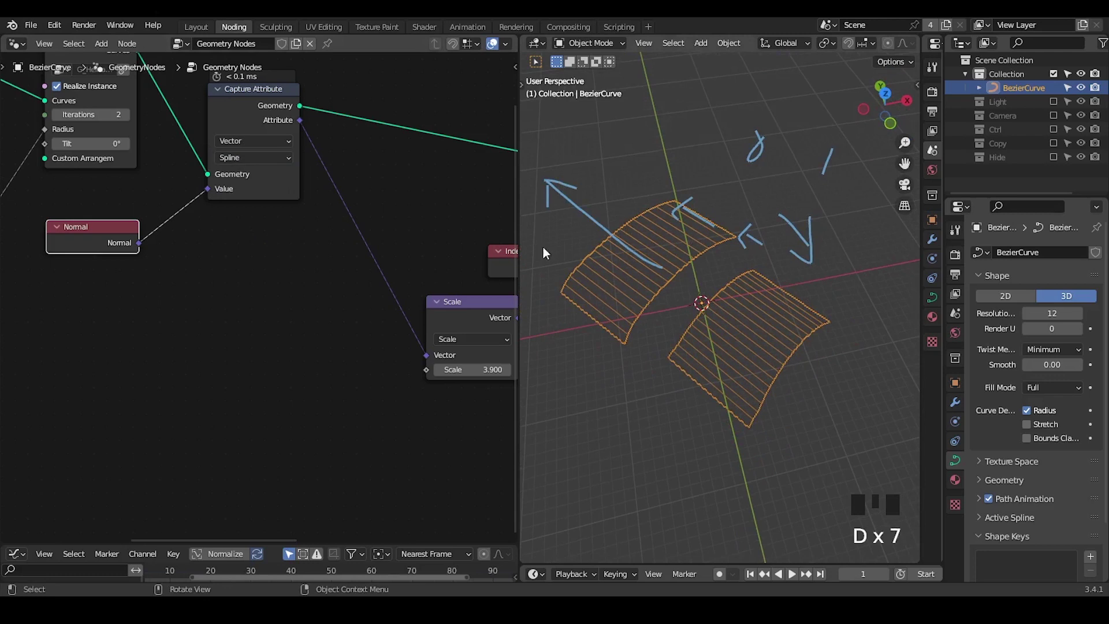
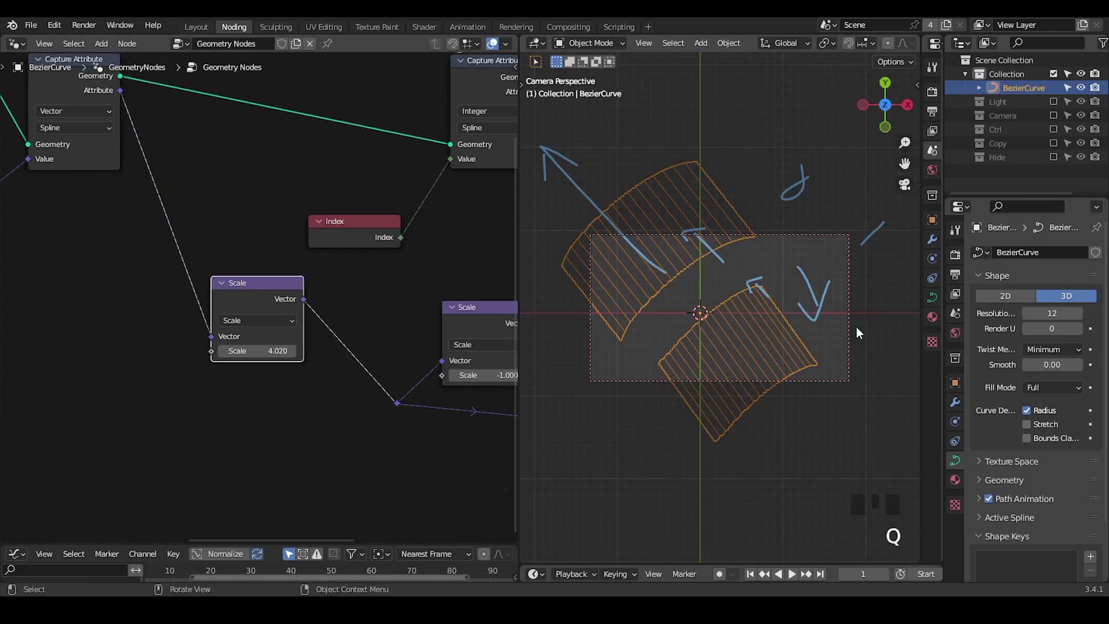
pyautogui.moveTo(733, 279); pyautogui.dragTo(759, 288)
pyautogui.press('q')
pyautogui.moveTo(780, 308); pyautogui.dragTo(816, 230)
pyautogui.press('q')
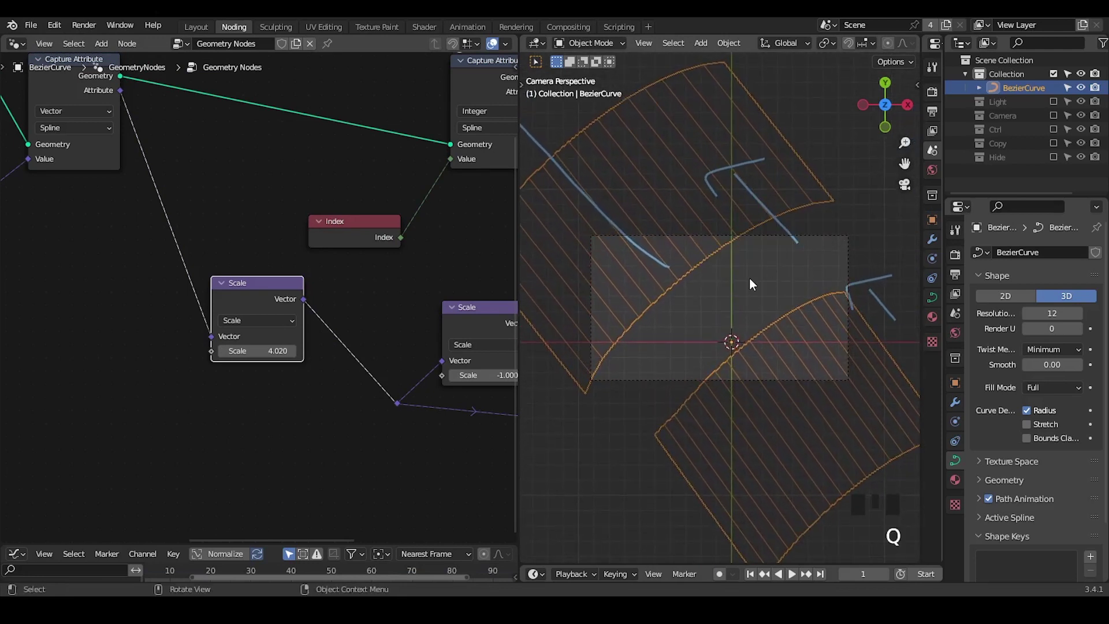
pyautogui.moveTo(765, 334); pyautogui.dragTo(796, 218)
pyautogui.press('z')
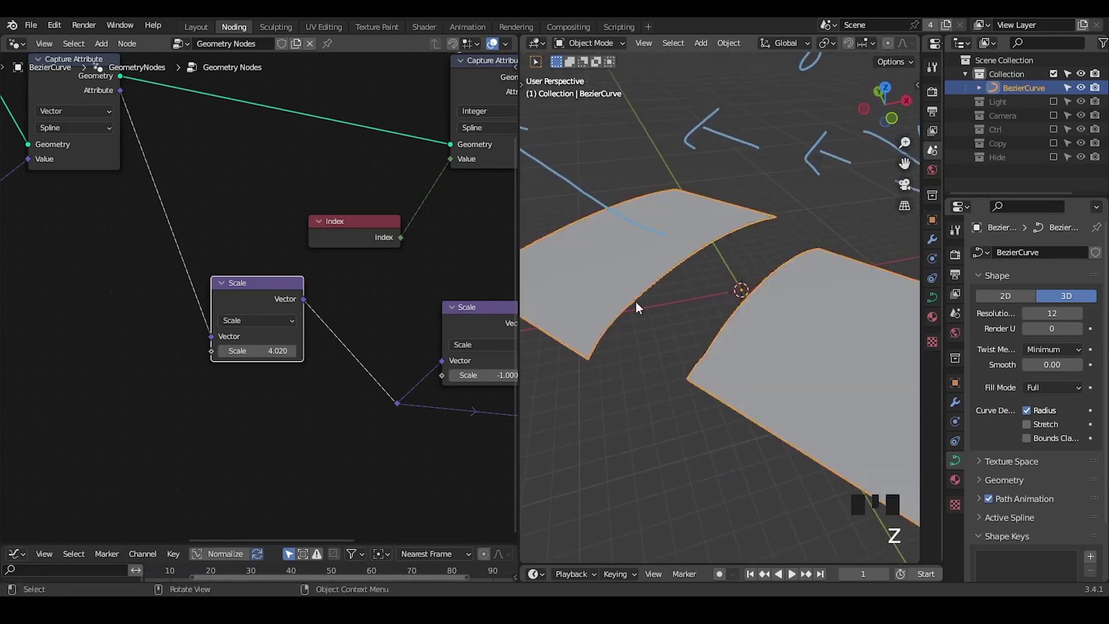
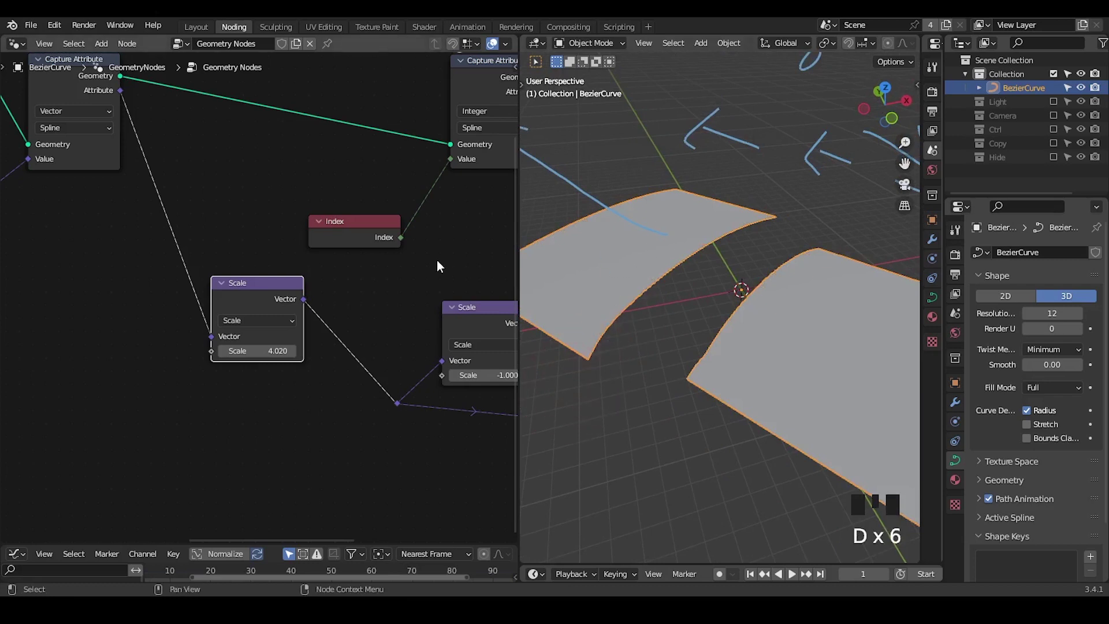
# - Expose Resample Curve Length (0.9 m) and the Add node Value (0.430) as Group Input sockets
pyautogui.press('ctrl+shift+alt+q')
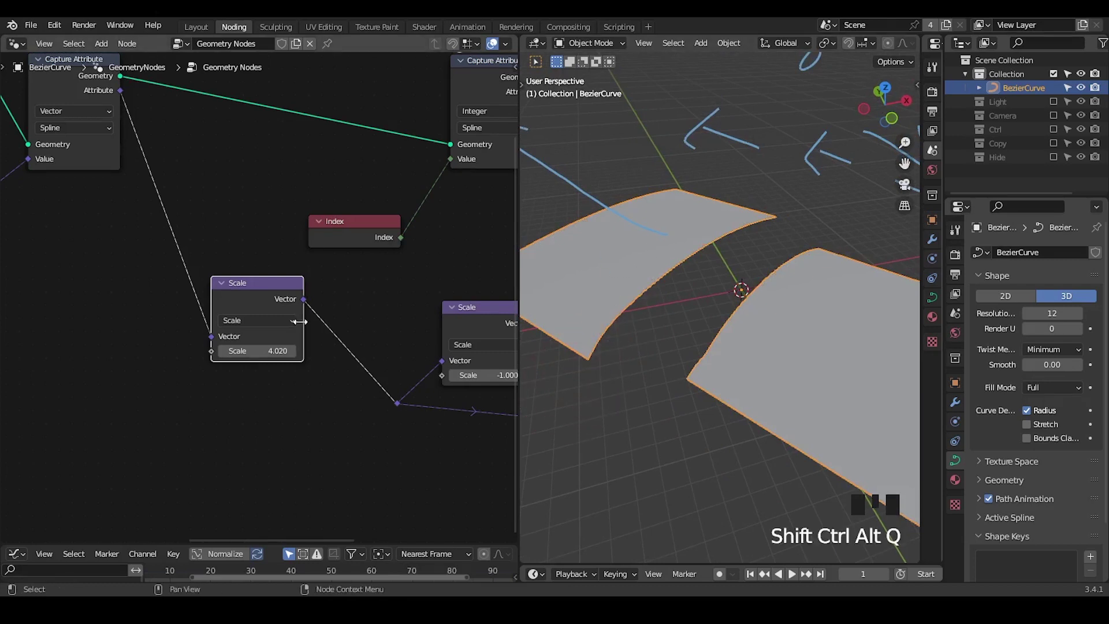
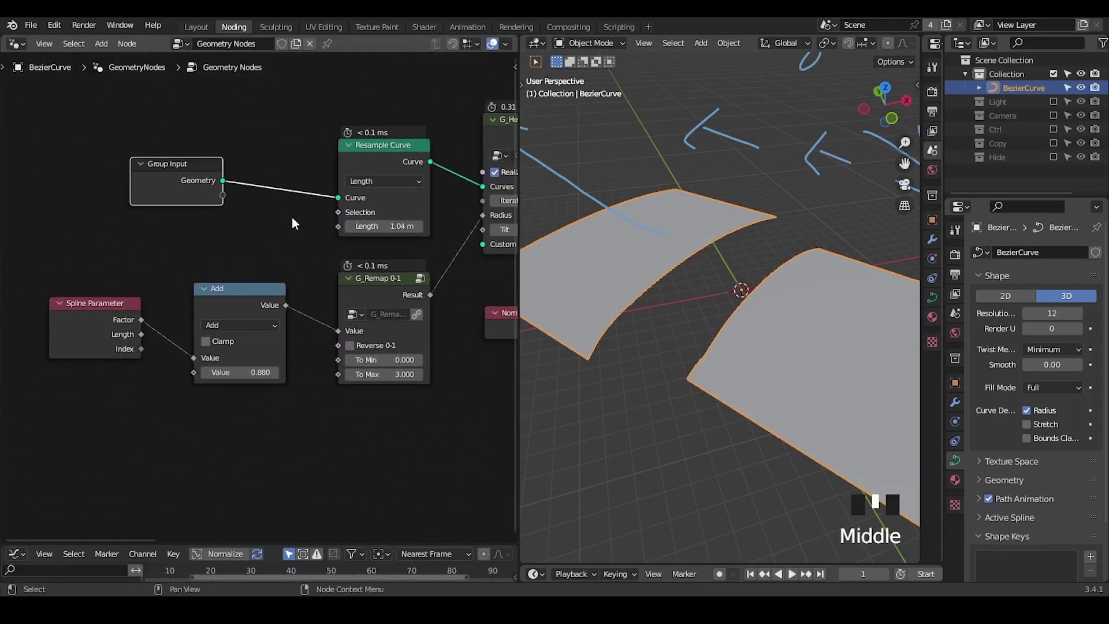
pyautogui.click(344, 231)
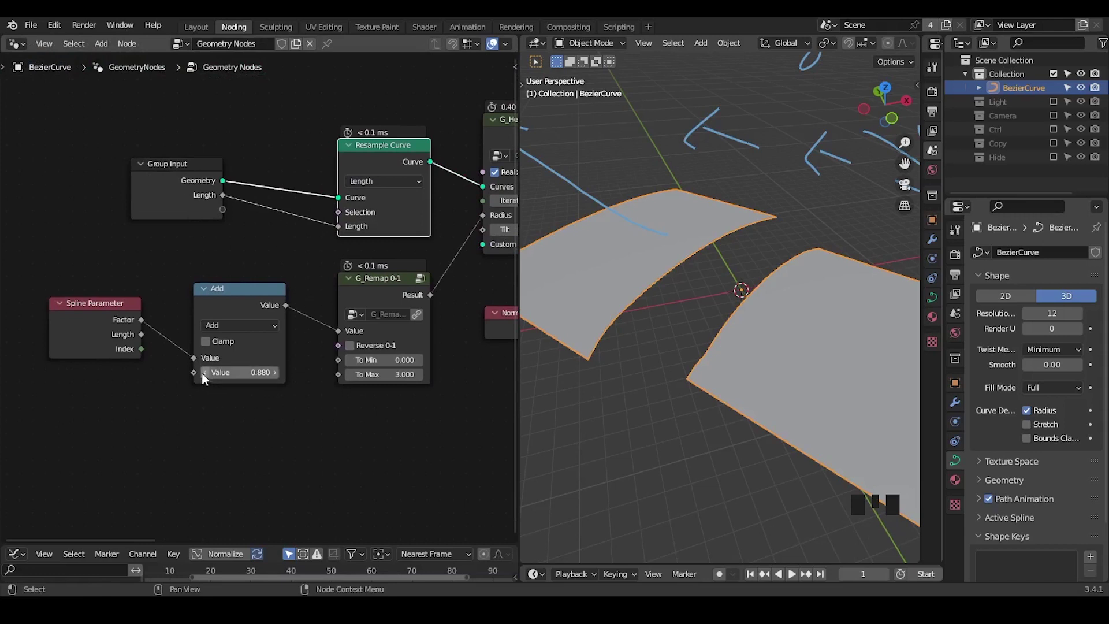
pyautogui.click(230, 309)
pyautogui.moveTo(219, 370); pyautogui.dragTo(220, 325)
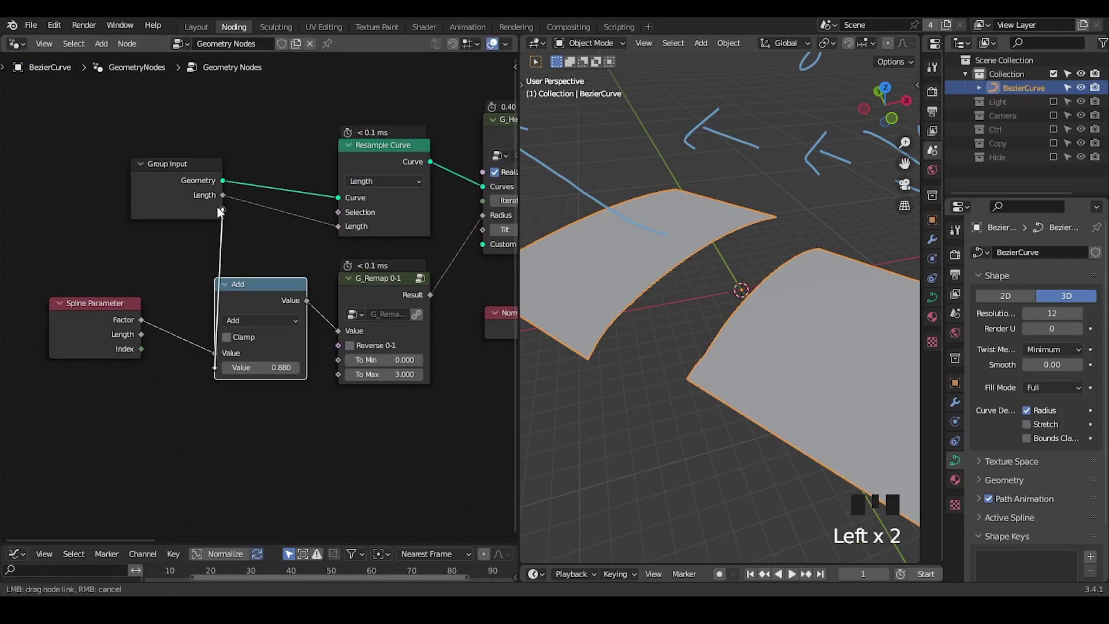
pyautogui.click(191, 183)
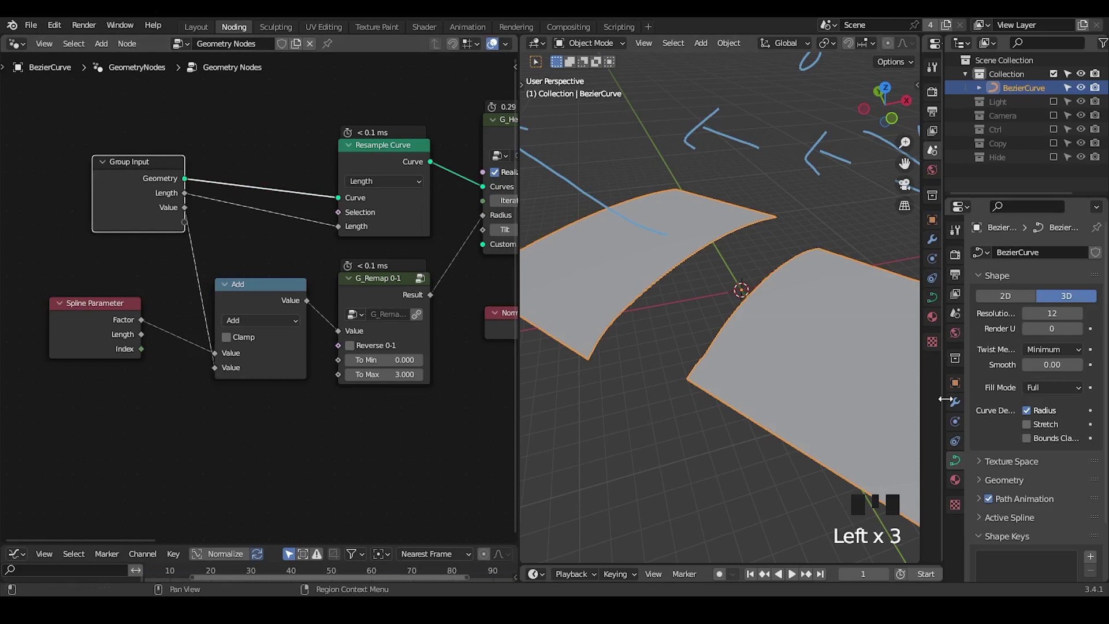
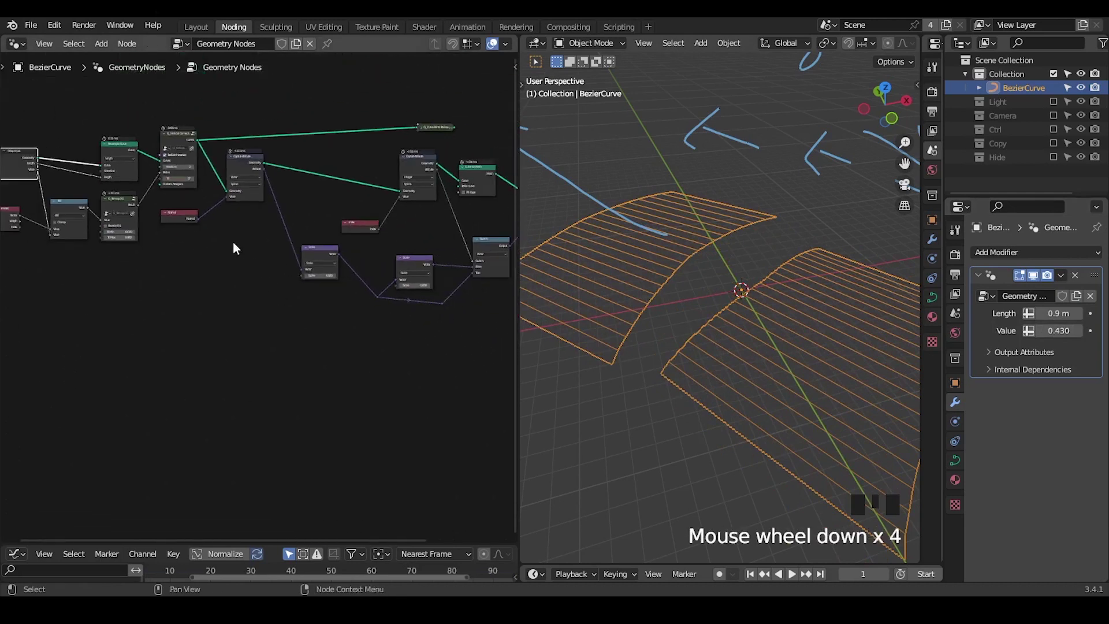
# - Move the capture, switch and extrusion node chain aside as one block to free space
pyautogui.click(178, 220)
pyautogui.scroll(-3)
pyautogui.moveTo(177, 240); pyautogui.dragTo(237, 124)
pyautogui.moveTo(237, 123); pyautogui.dragTo(202, 167)
pyautogui.moveTo(217, 207); pyautogui.dragTo(175, 224)
pyautogui.press('g')
pyautogui.moveTo(383, 279); pyautogui.dragTo(361, 170)
pyautogui.click(361, 171)
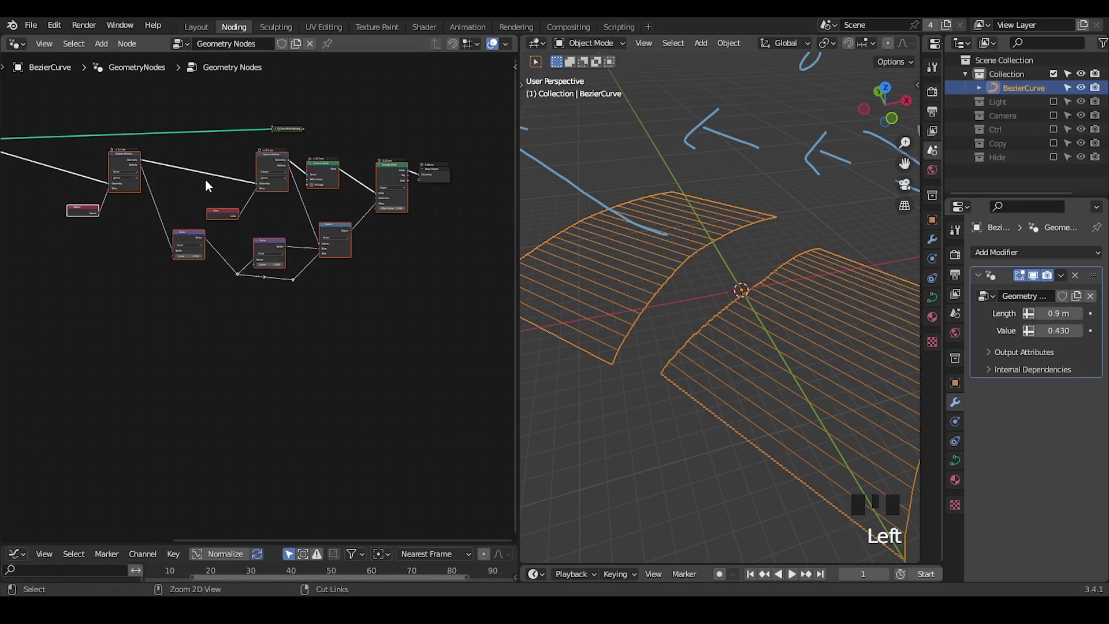
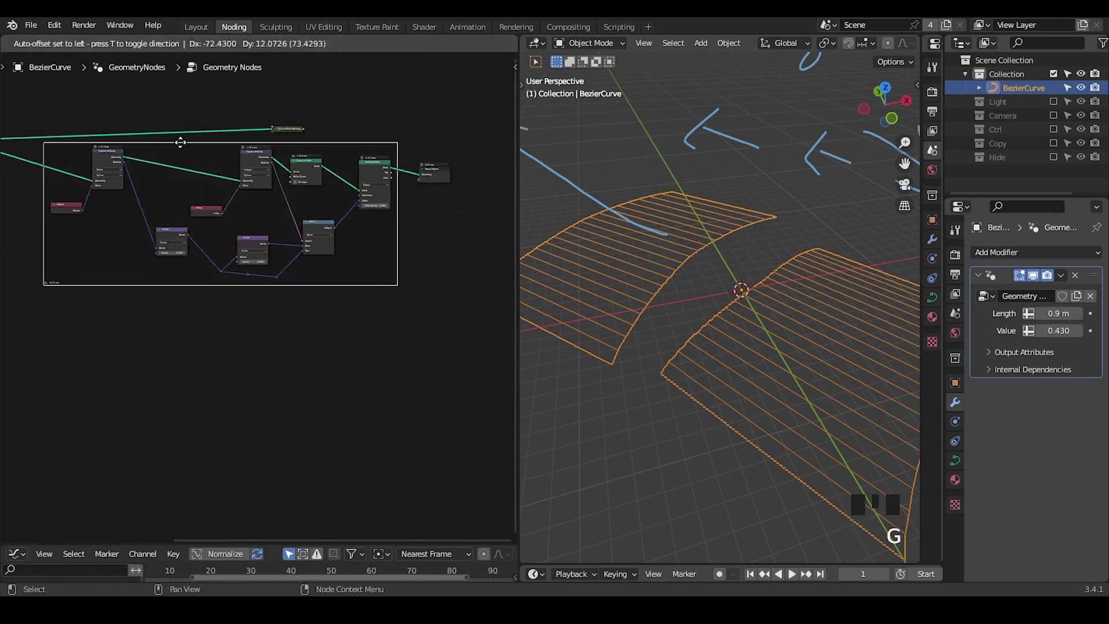
pyautogui.click(287, 136)
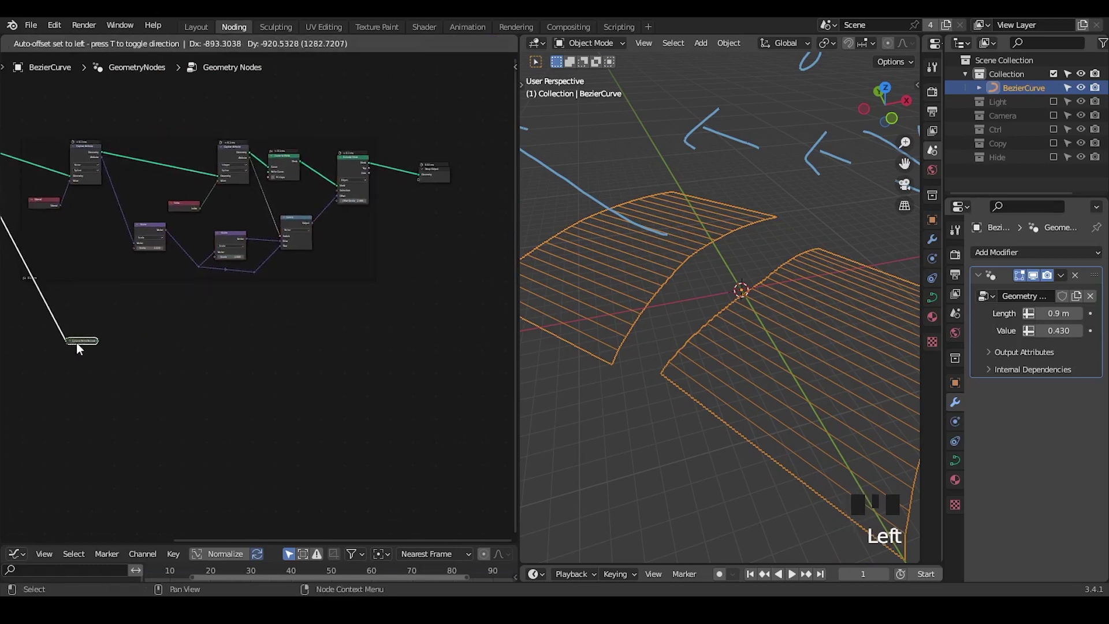
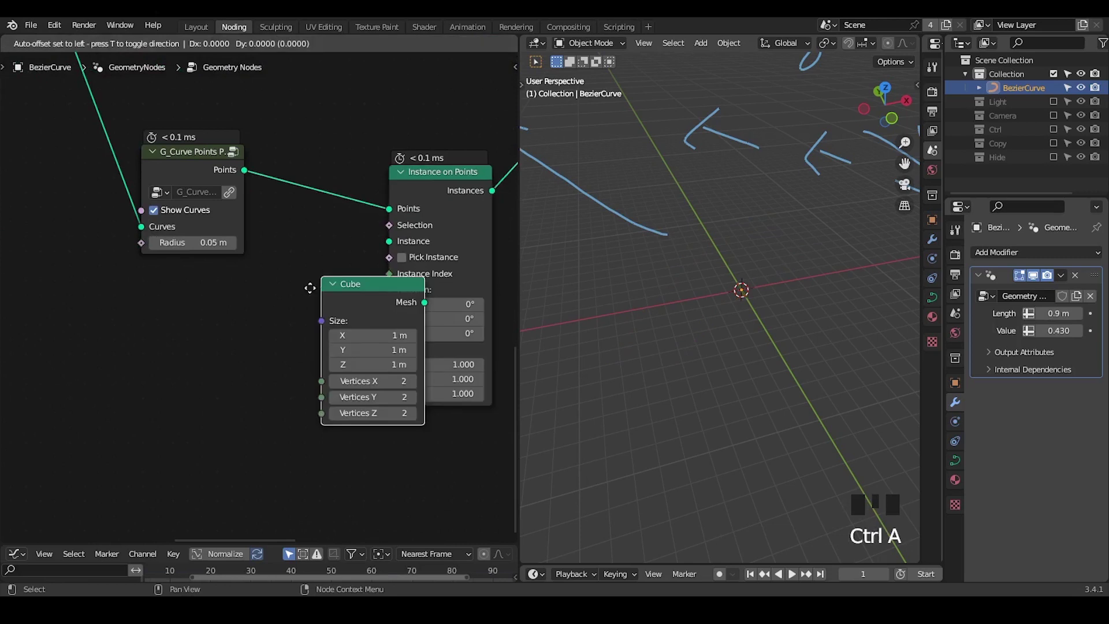
# - Instance a Cube sized 1 × 0.29 × 0.34 on the edge points and add Align Euler to Vector for rotation
pyautogui.click(229, 311)
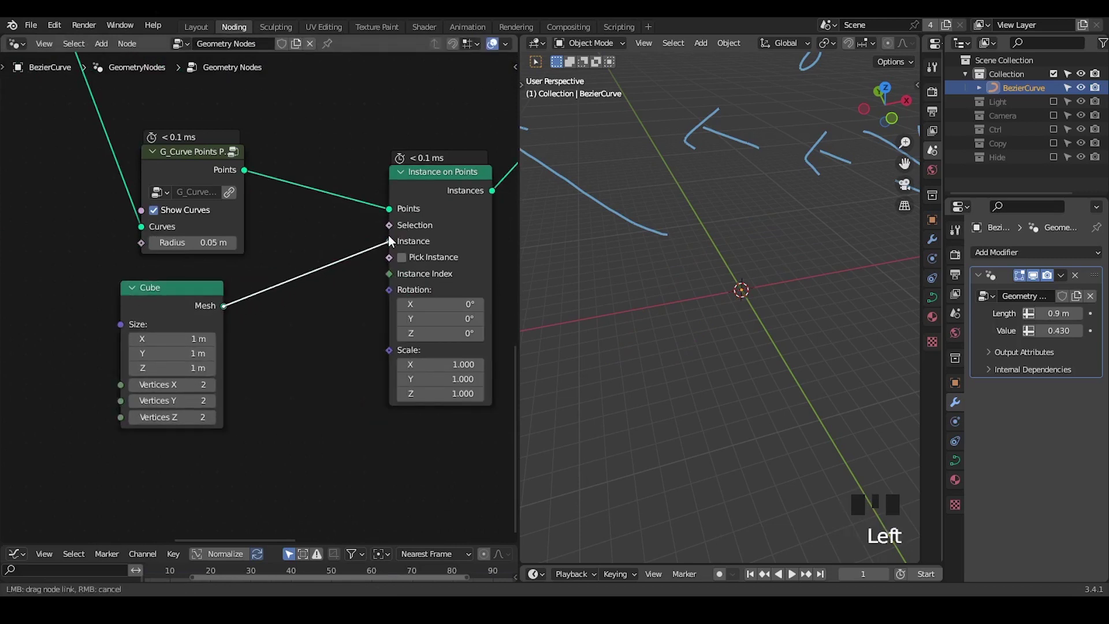
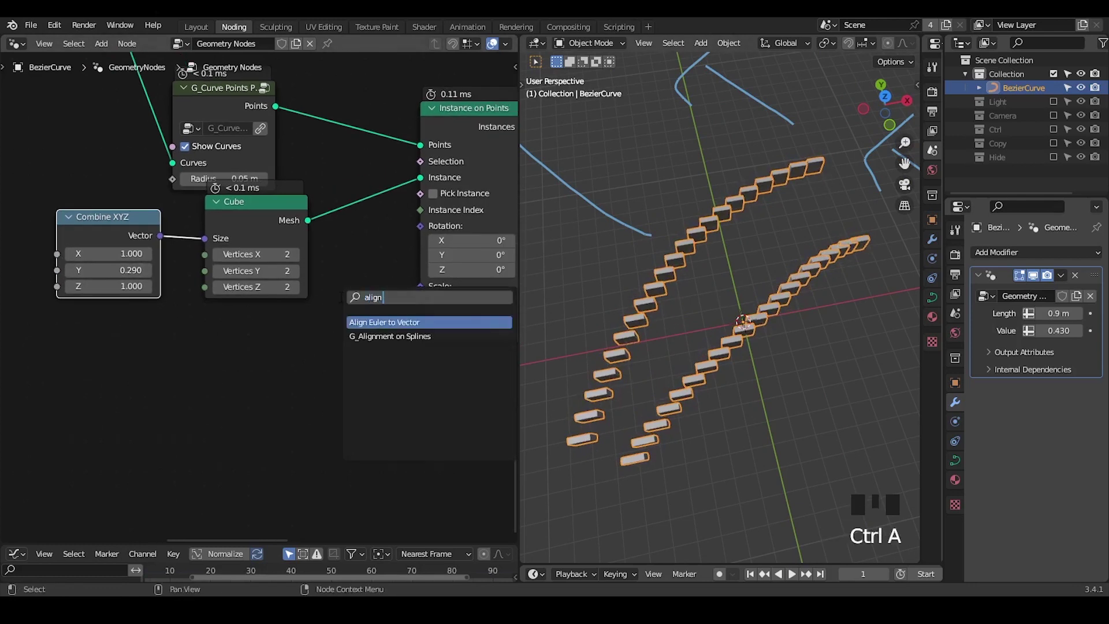
pyautogui.middleClick(276, 321)
pyautogui.press('ctrl+a')
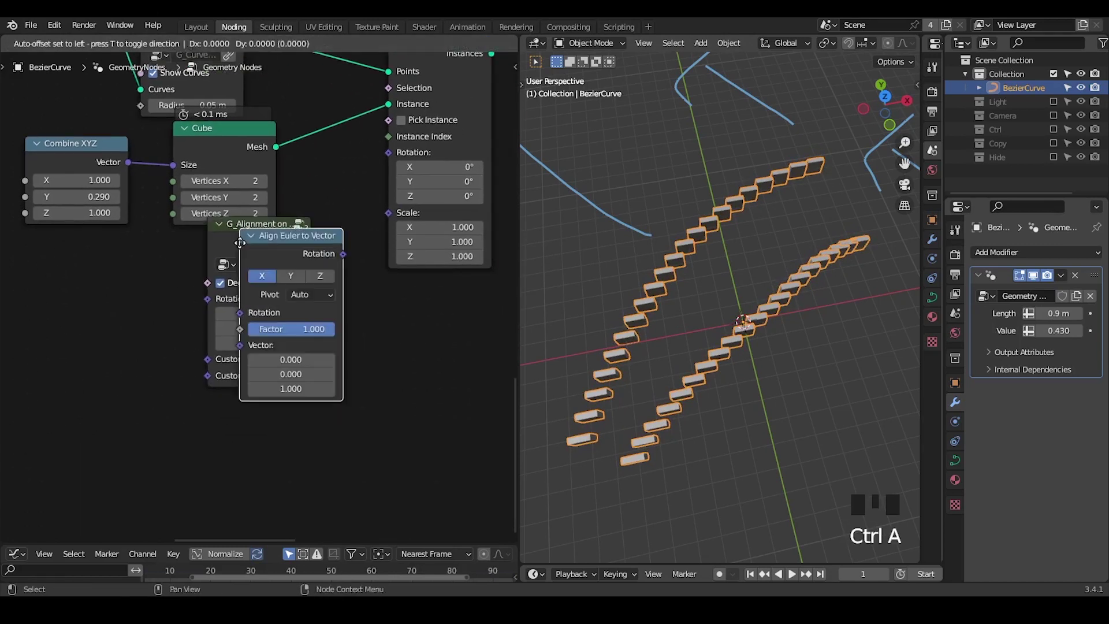
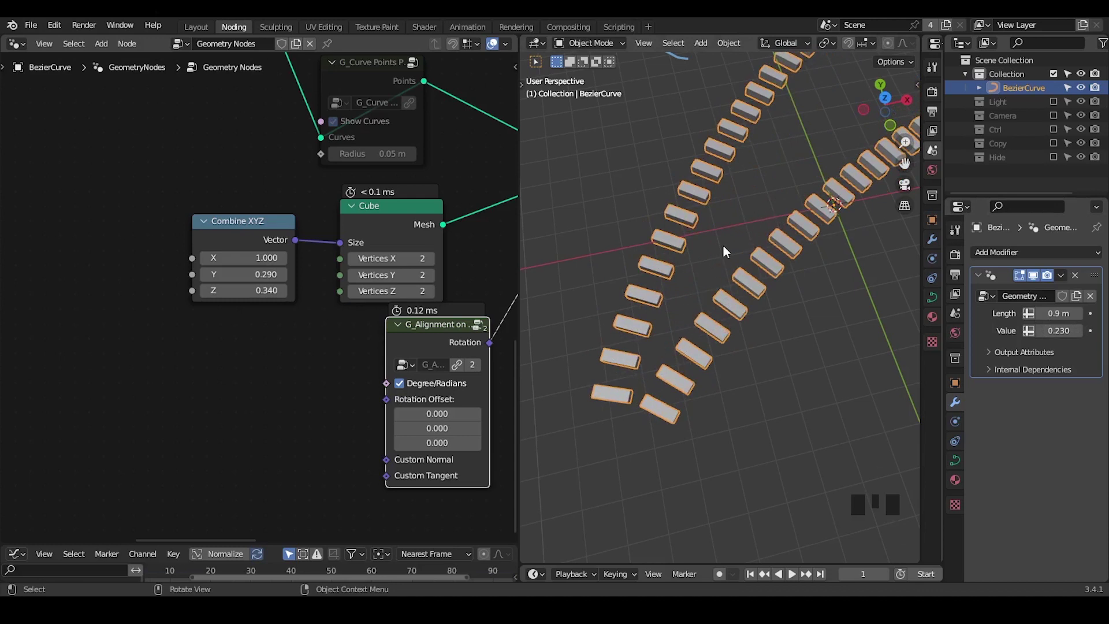
# - Sketch a note over the teeth to remove and start adding the Index/Modulo 2 nodes
pyautogui.press('ctrl+shift+alt+w')
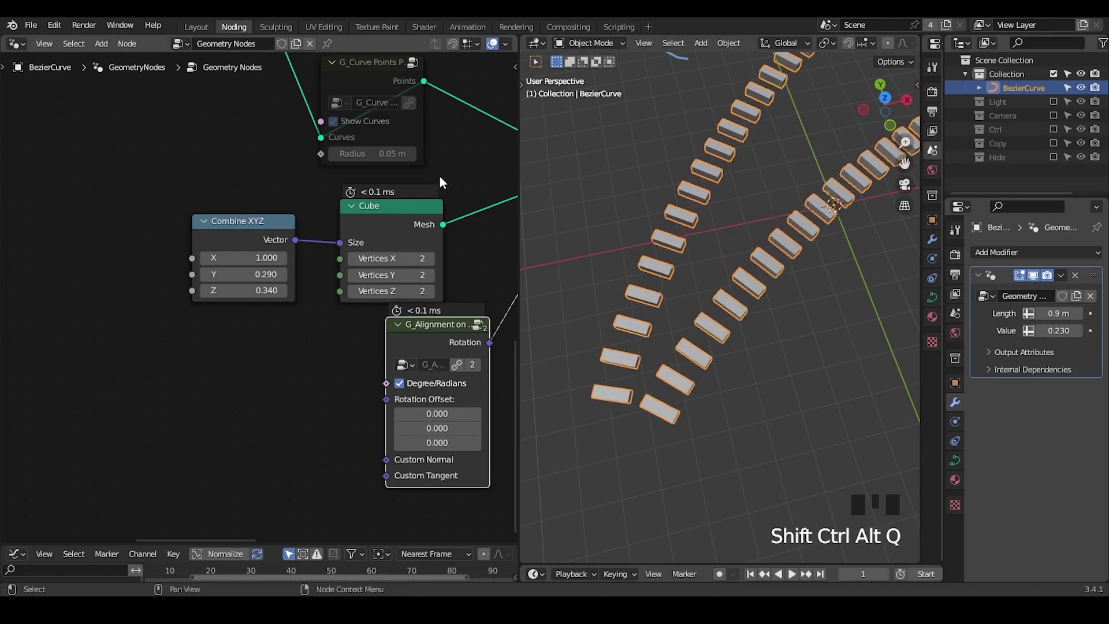
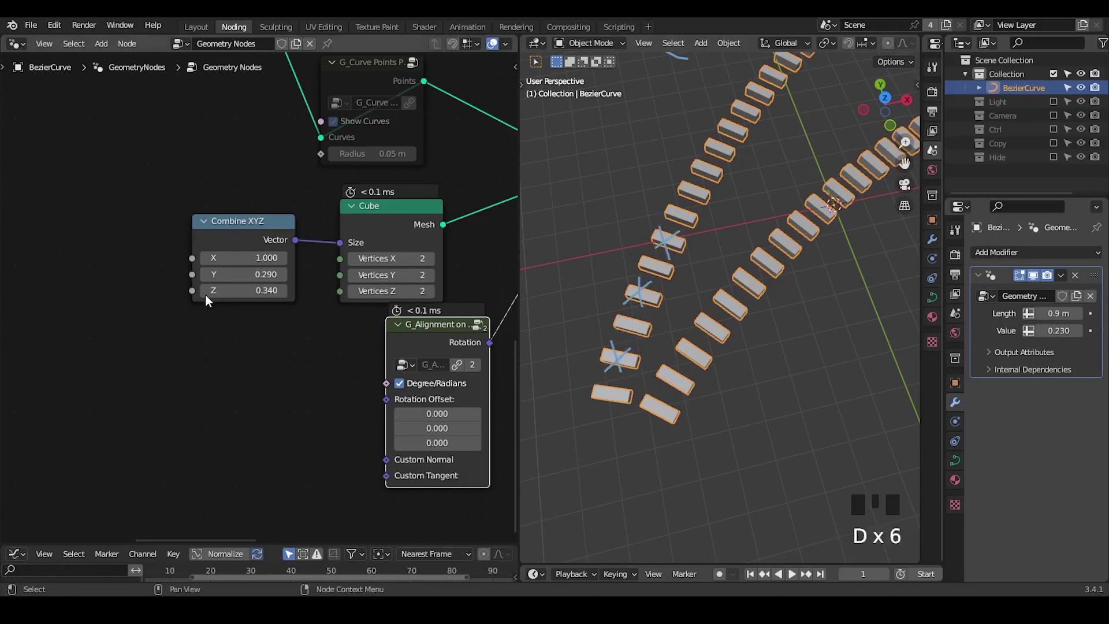
pyautogui.moveTo(202, 297); pyautogui.dragTo(200, 231)
pyautogui.press('ctrl+a')
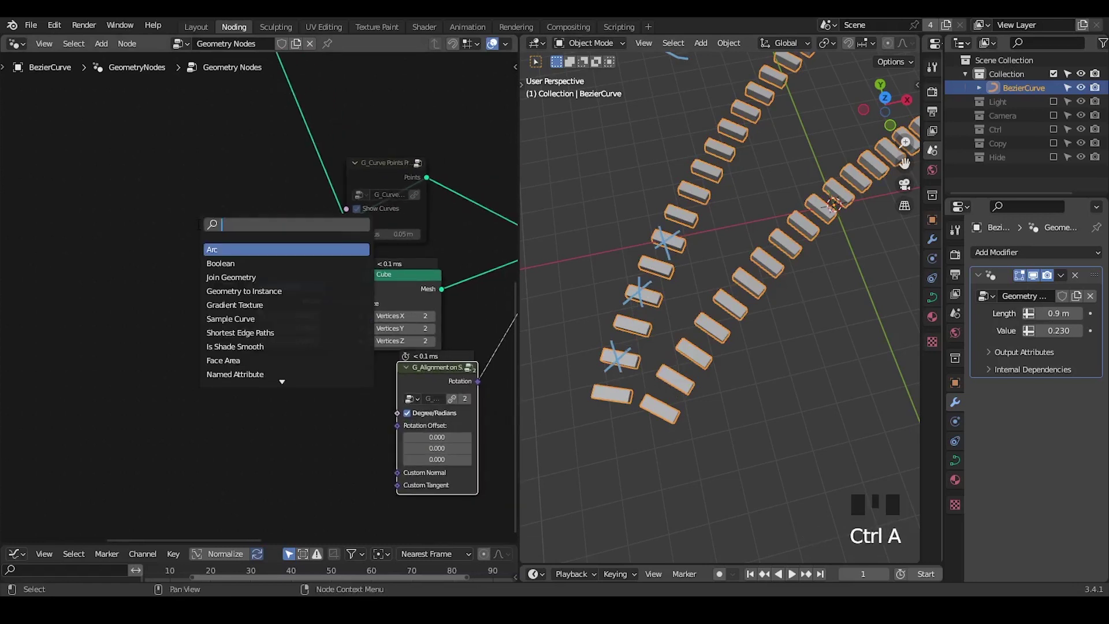
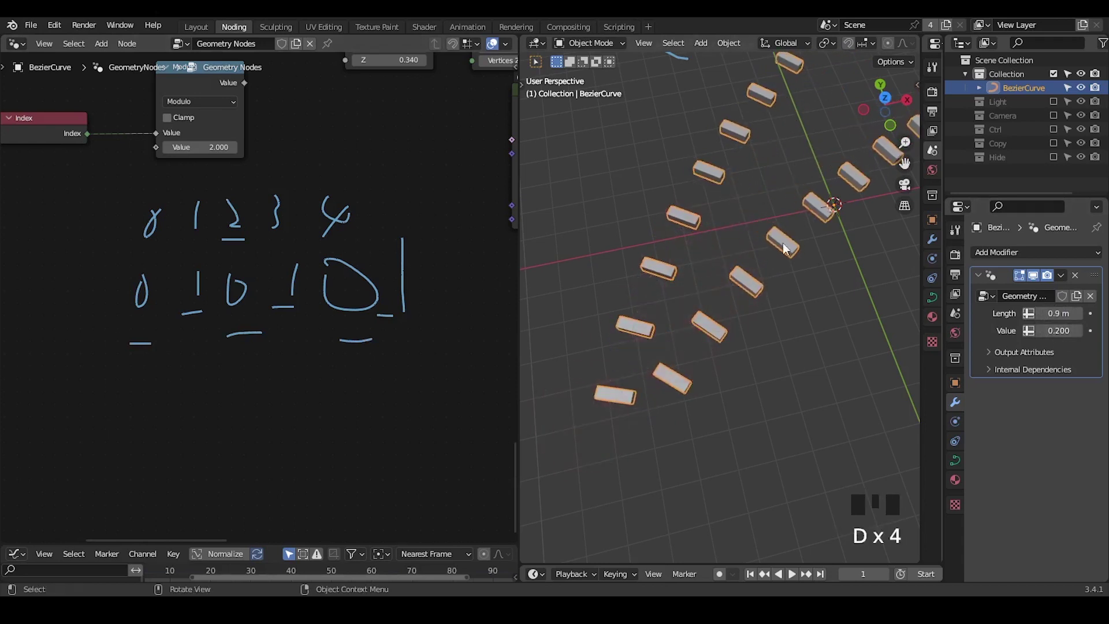
# - Wire the G_Index Mask Filter (Steps 2) output into the instancer's Selection
pyautogui.press('ctrl+shift+alt+q')
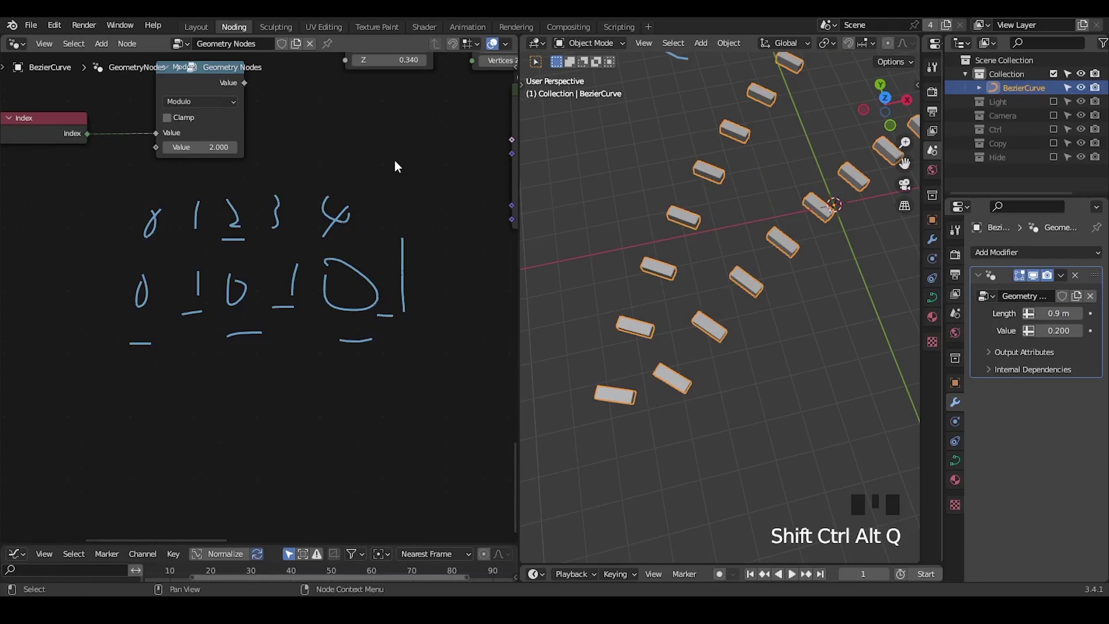
pyautogui.moveTo(697, 207); pyautogui.dragTo(268, 140)
pyautogui.rightClick(268, 140)
pyautogui.rightClick(270, 137)
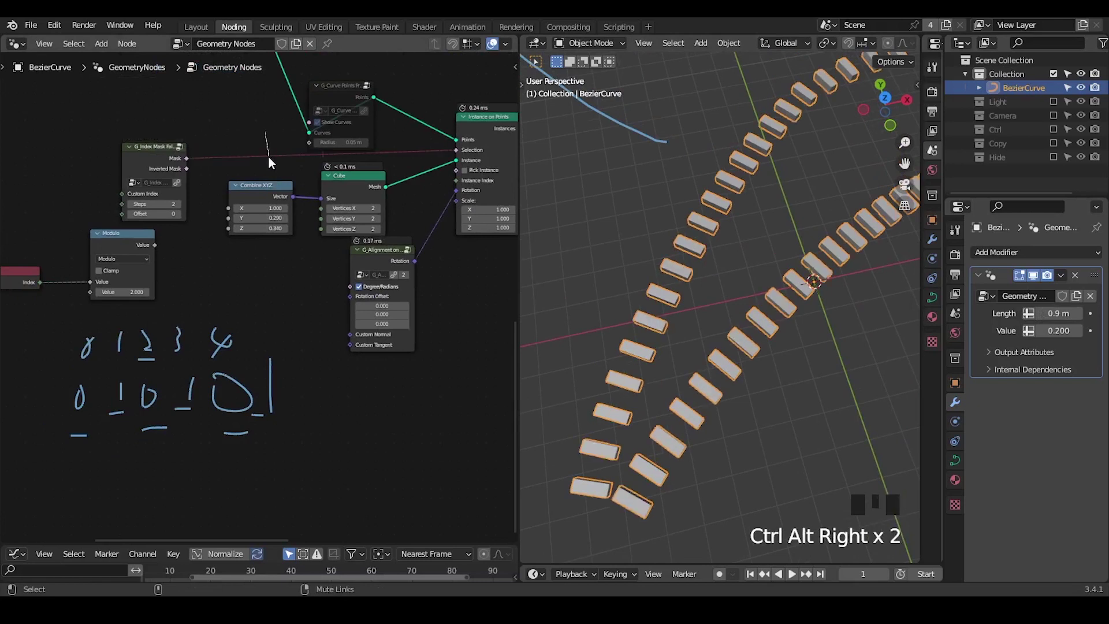
pyautogui.moveTo(626, 399); pyautogui.dragTo(276, 143)
pyautogui.rightClick(276, 144)
pyautogui.rightClick(273, 147)
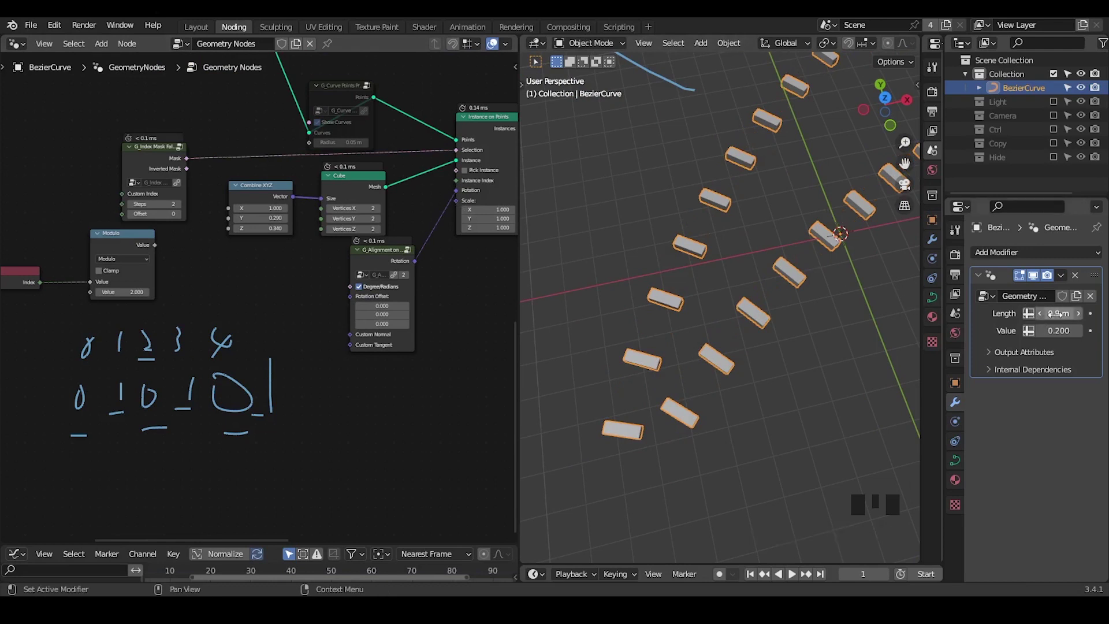
# - Shorten the modifier Length to 0.86 m and mute the mask link so every tooth shows
pyautogui.moveTo(1045, 316); pyautogui.dragTo(668, 348)
pyautogui.moveTo(668, 348); pyautogui.dragTo(261, 145)
pyautogui.rightClick(262, 145)
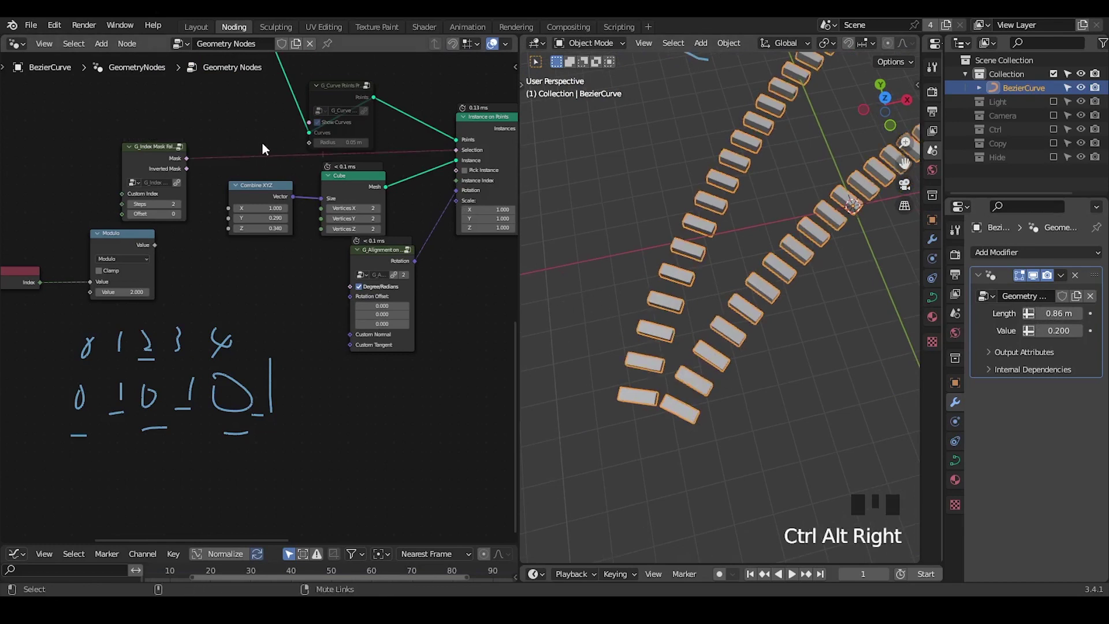
pyautogui.rightClick(265, 150)
pyautogui.rightClick(261, 147)
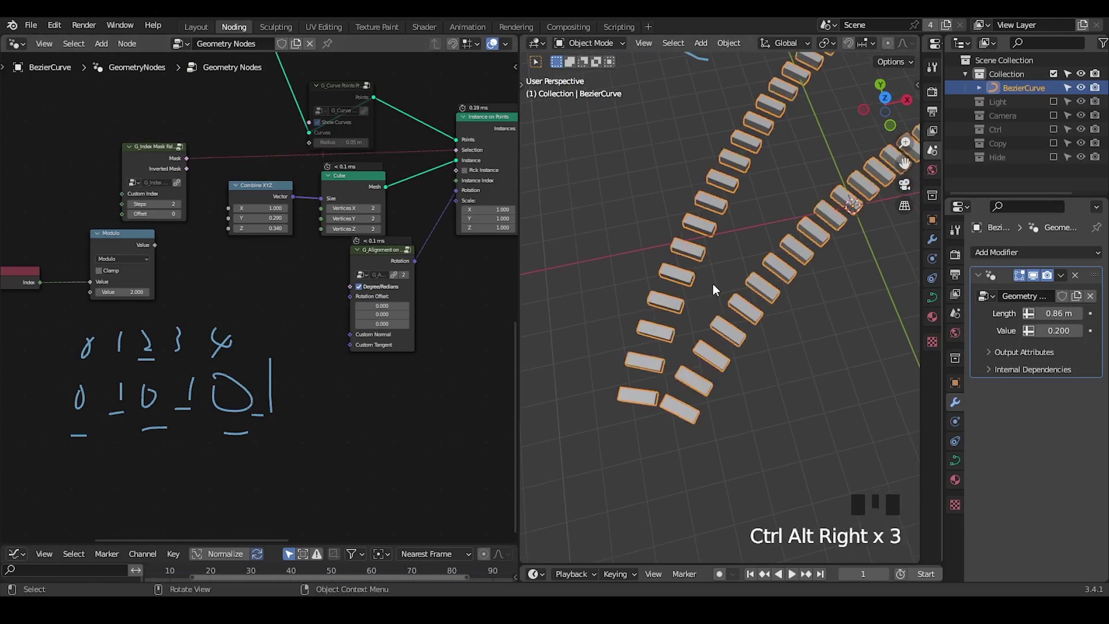
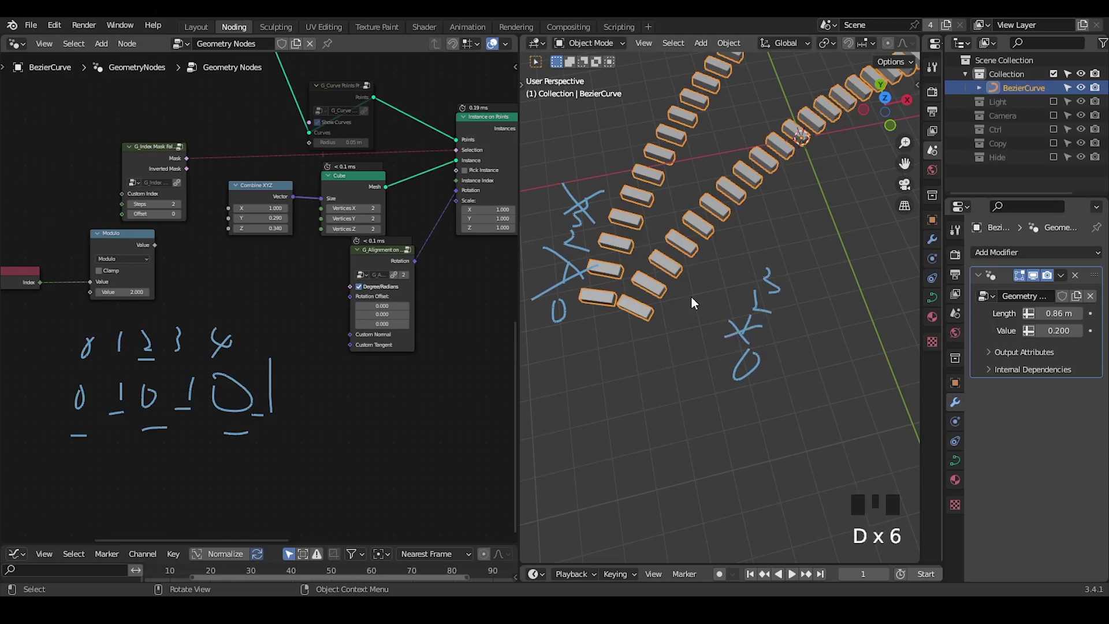
# - Annotate tooth counts like 18, 19, 20 near the top ends of both rows
pyautogui.press('d')
pyautogui.moveTo(591, 268); pyautogui.dragTo(712, 317)
pyautogui.press('d')
pyautogui.press('d')
pyautogui.press('d')
pyautogui.moveTo(779, 200); pyautogui.dragTo(791, 184)
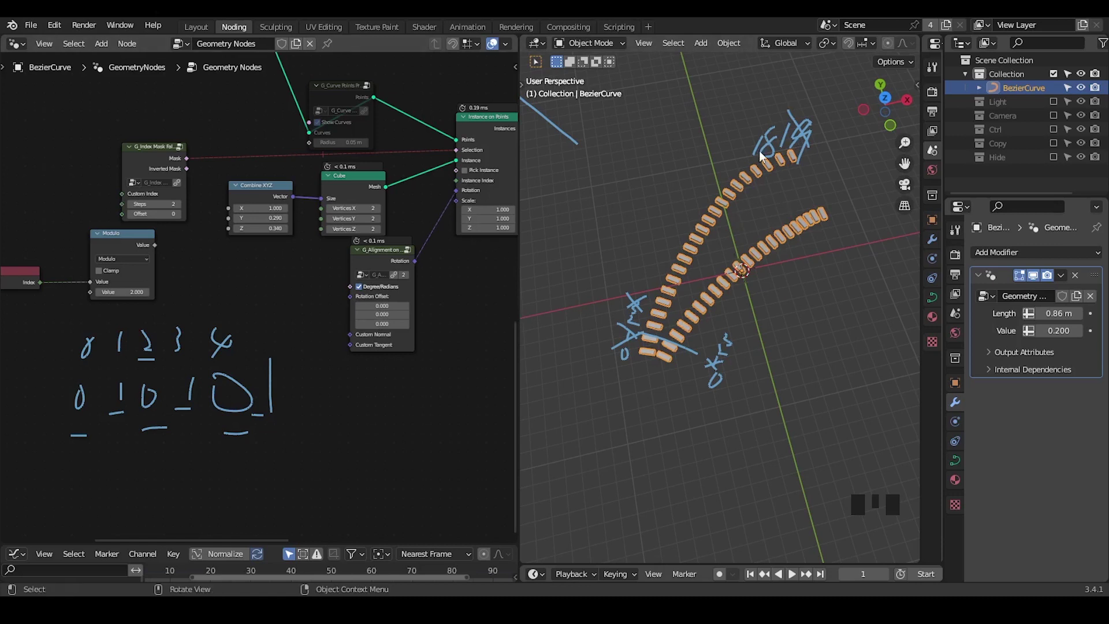
pyautogui.press('d')
pyautogui.moveTo(778, 70); pyautogui.dragTo(788, 97)
pyautogui.press('d')
pyautogui.press('d')
pyautogui.press('d')
pyautogui.moveTo(800, 69); pyautogui.dragTo(801, 113)
# - Annotate the bottom row ends with marks and a cross note below the rows
pyautogui.press('d')
pyautogui.press('d')
pyautogui.press('d')
pyautogui.click(765, 386)
pyautogui.press('d')
pyautogui.press('d')
pyautogui.press('d')
pyautogui.click(755, 379)
pyautogui.press('d')
pyautogui.moveTo(781, 375); pyautogui.dragTo(747, 403)
# - Save the project as Zippering Tutorial8 and shift the curve-building nodes sideways for Domain Size
pyautogui.press('d')
pyautogui.press('d')
pyautogui.press('d')
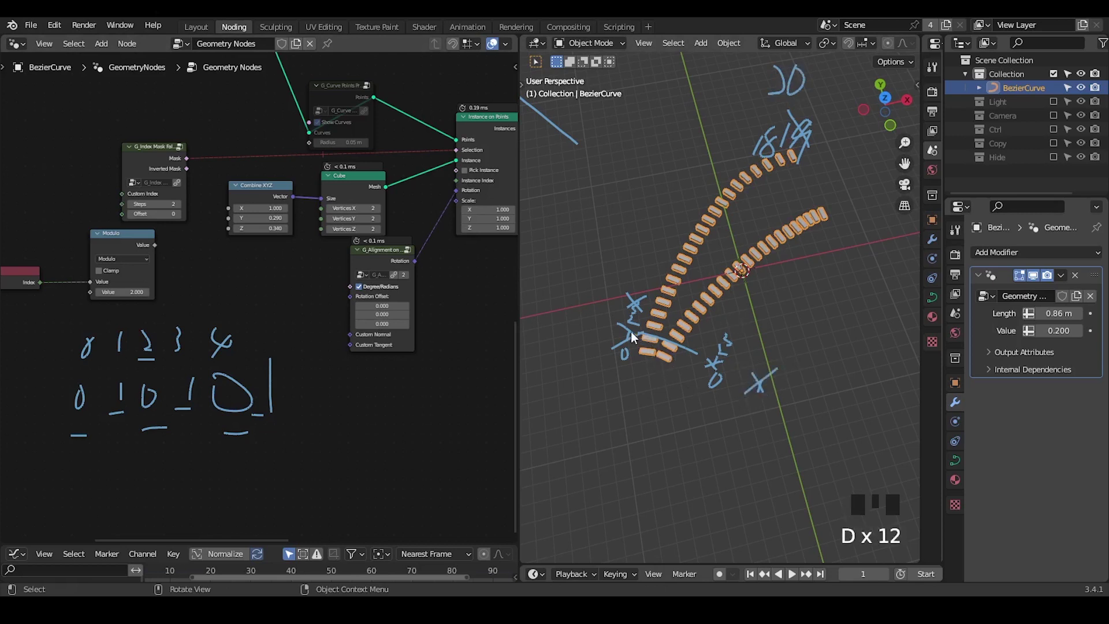
pyautogui.press('d')
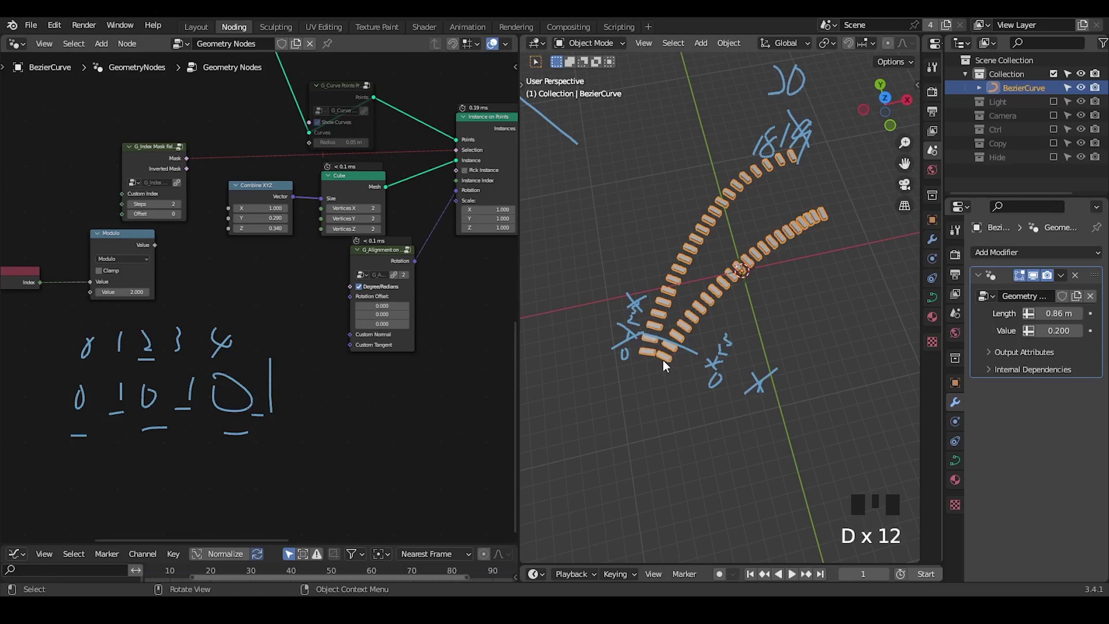
pyautogui.press('ctrl+shift+alt+w')
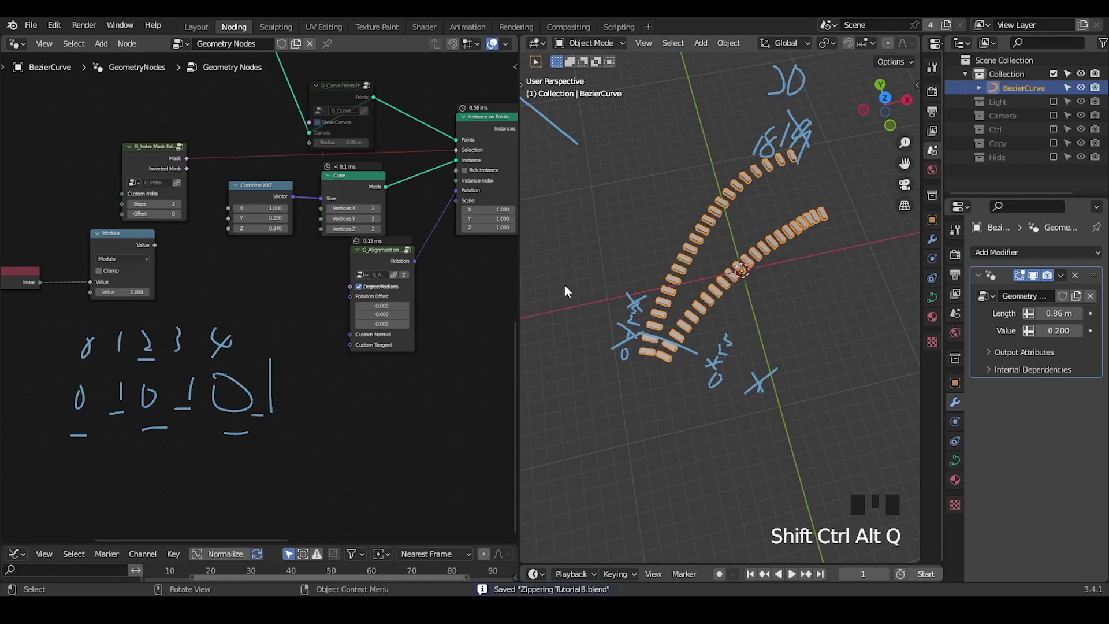
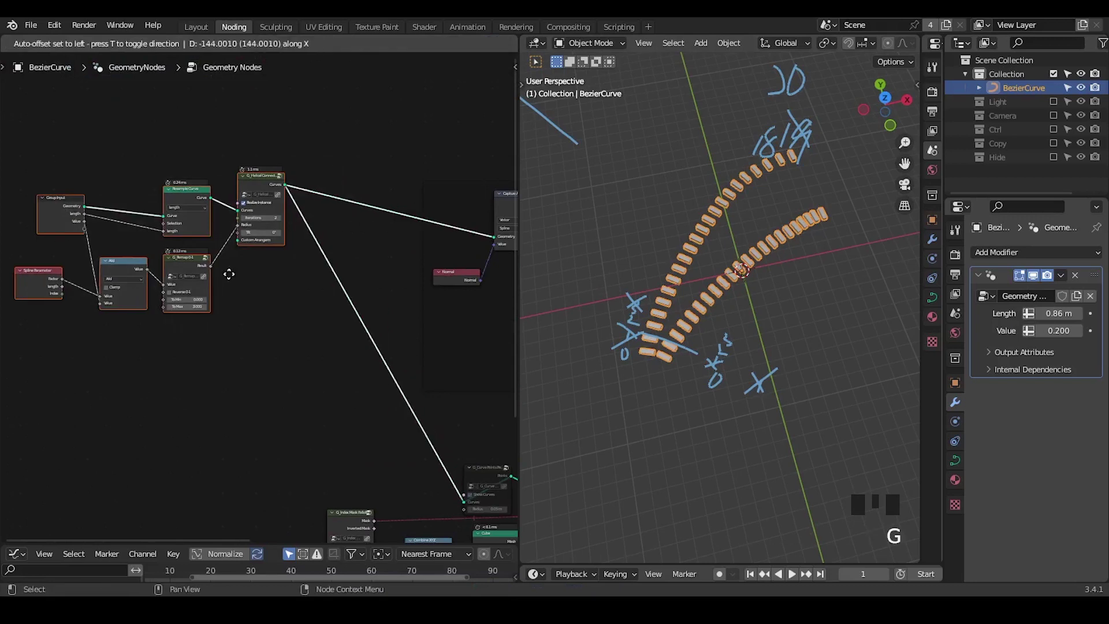
pyautogui.moveTo(204, 323); pyautogui.dragTo(204, 324)
pyautogui.moveTo(183, 190); pyautogui.dragTo(188, 225)
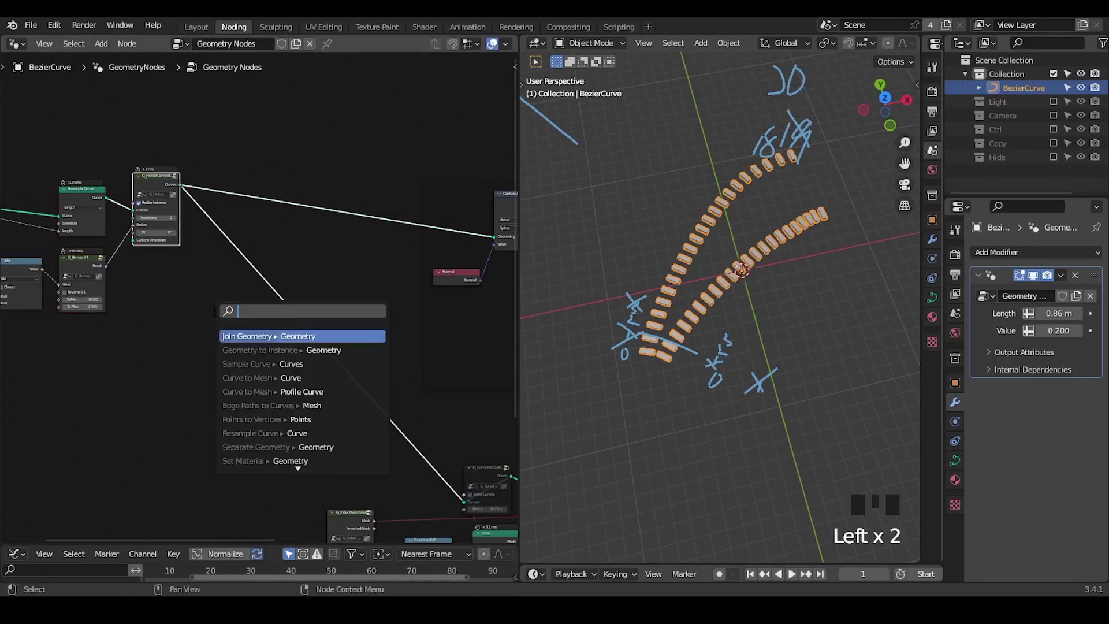
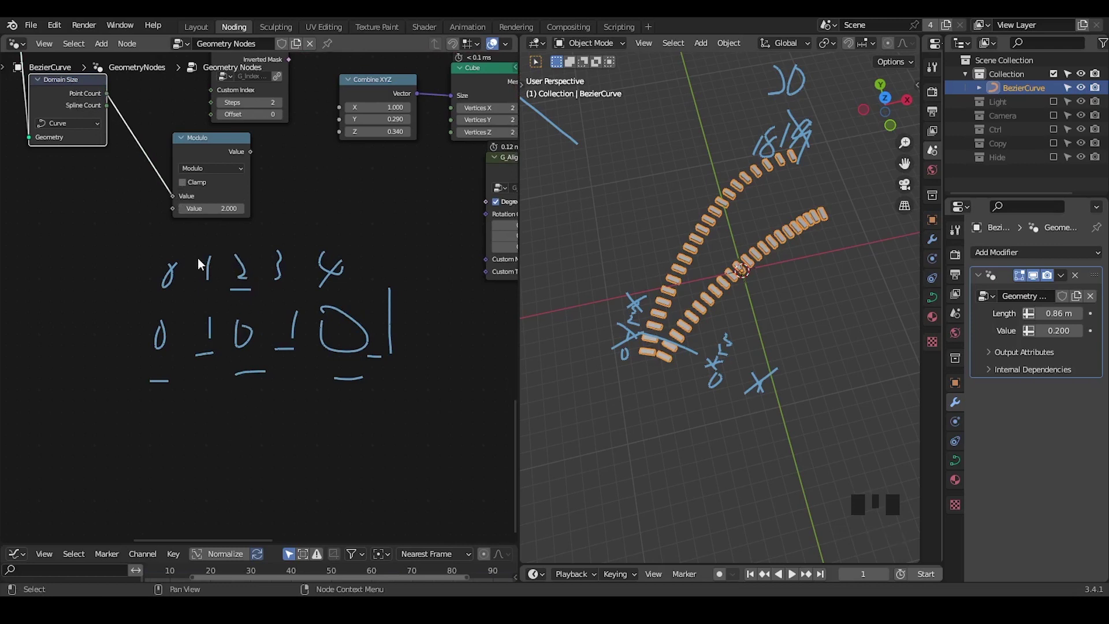
# - Add an Equal compare with B 0 fed by the Modulo result
pyautogui.moveTo(236, 249); pyautogui.dragTo(204, 221)
pyautogui.click(205, 222)
pyautogui.moveTo(218, 226); pyautogui.dragTo(244, 244)
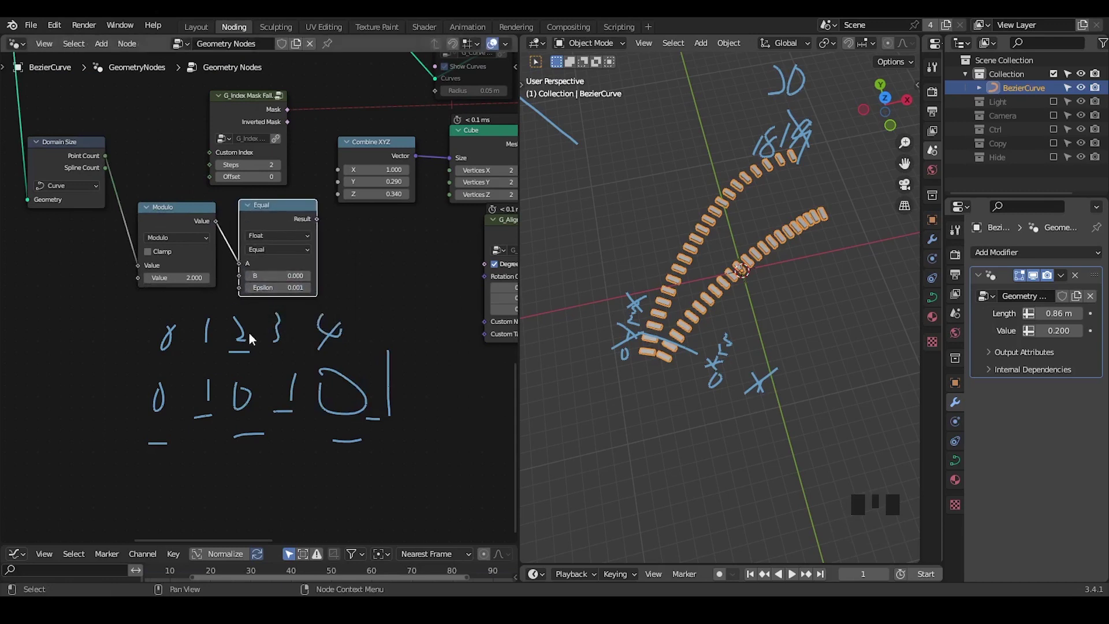
pyautogui.moveTo(317, 224); pyautogui.dragTo(356, 259)
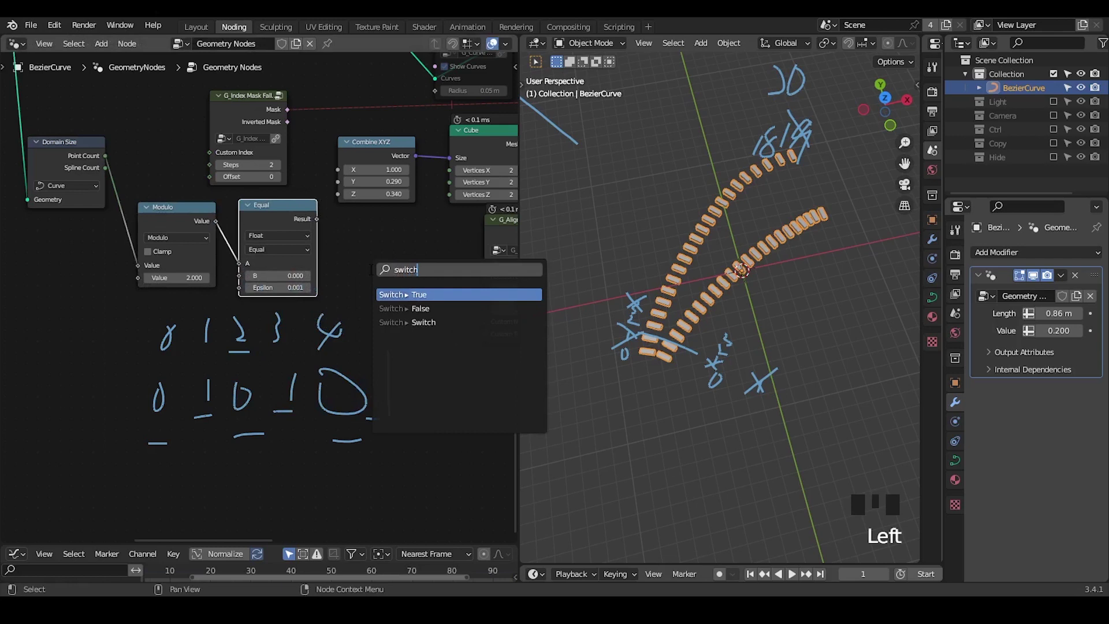
# - Add an Integer Switch (False 0, True 1) after Equal and re-enable the mask link
pyautogui.press('Down')
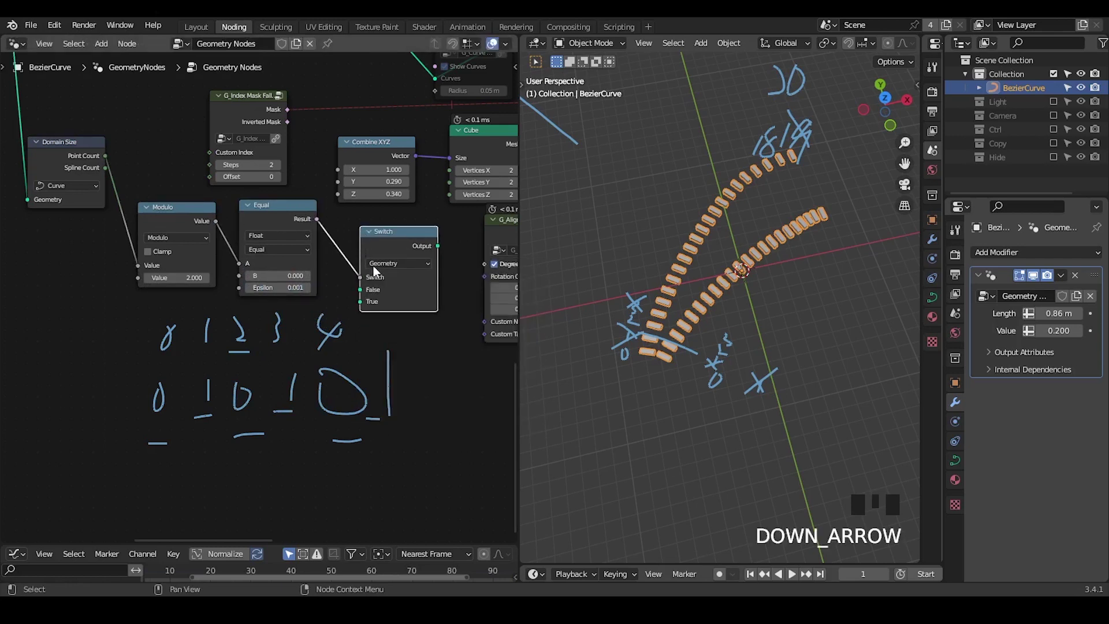
pyautogui.click(383, 274)
pyautogui.moveTo(382, 269); pyautogui.dragTo(346, 260)
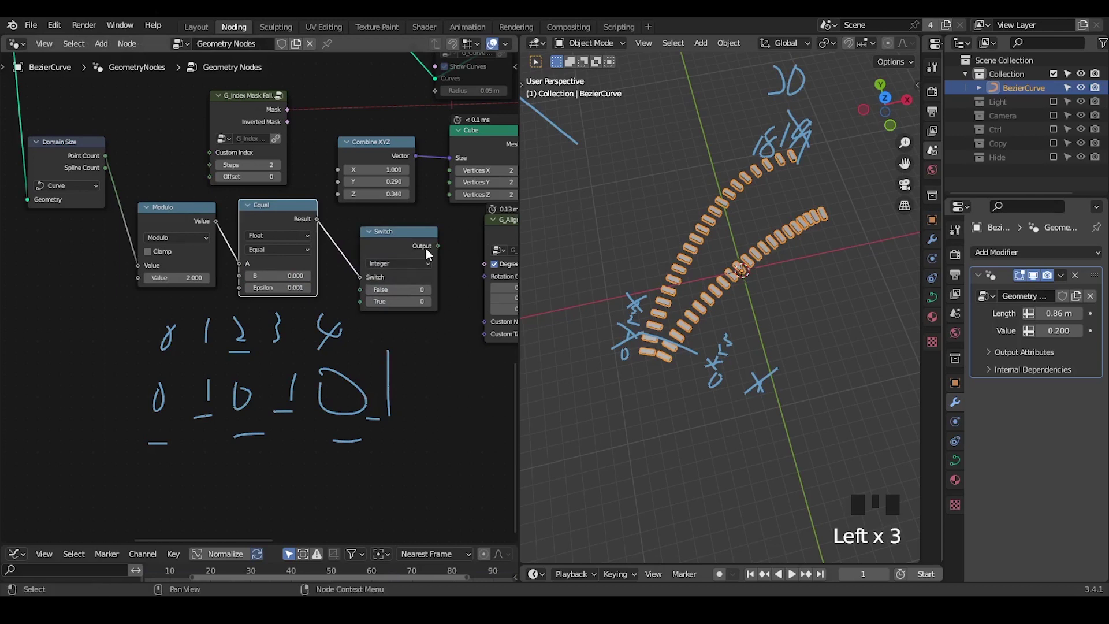
pyautogui.rightClick(352, 87)
pyautogui.rightClick(358, 98)
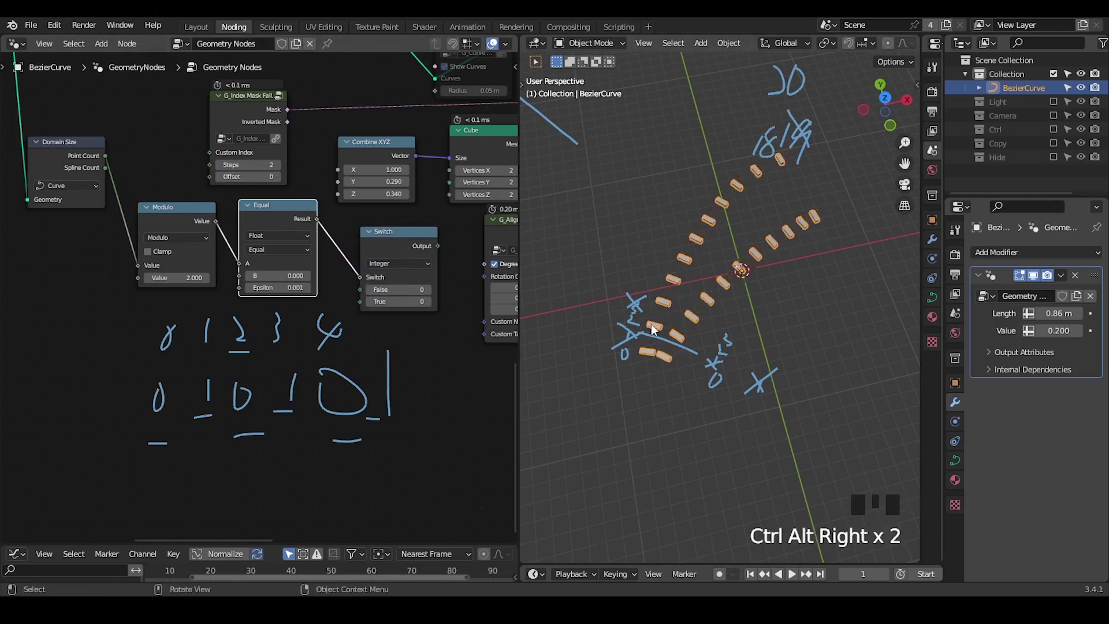
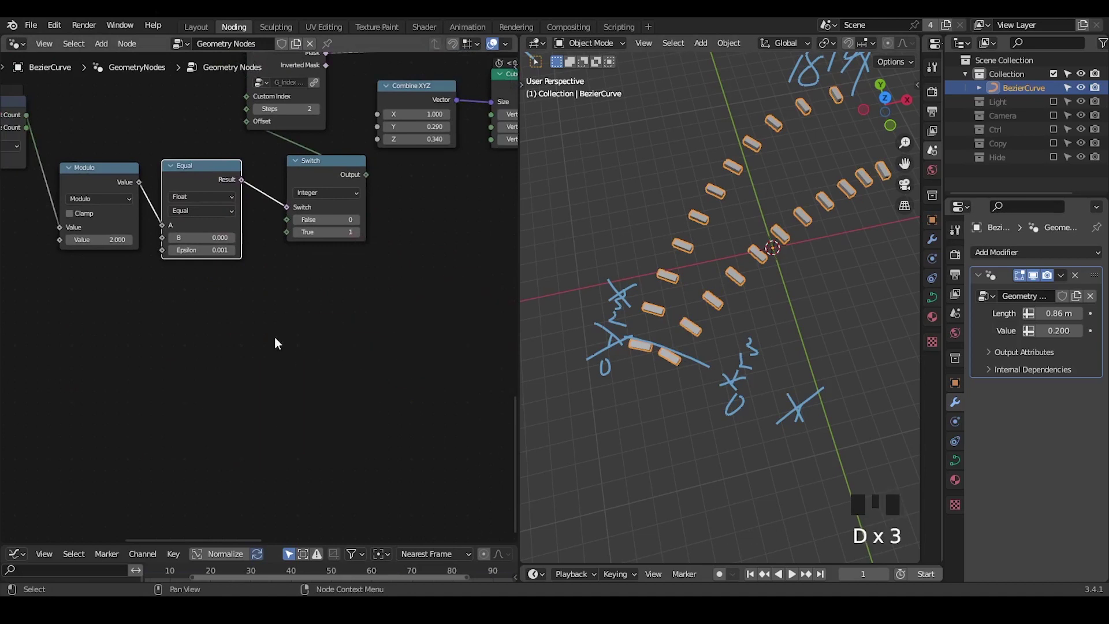
# - Add G_Spline Info with annotations and feed Spline Index into the Switch's True input
pyautogui.press('ctrl+a')
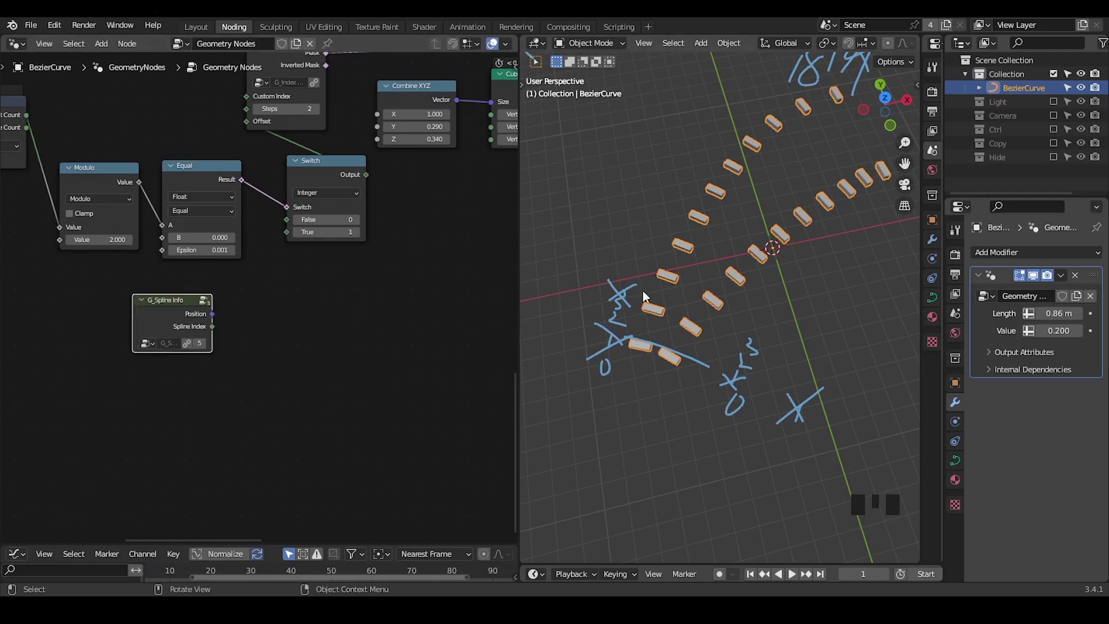
pyautogui.moveTo(631, 304); pyautogui.dragTo(819, 85)
pyautogui.press('d')
pyautogui.moveTo(819, 85); pyautogui.dragTo(824, 164)
pyautogui.press('d')
pyautogui.press('d')
pyautogui.press('d')
pyautogui.moveTo(812, 151); pyautogui.dragTo(826, 224)
pyautogui.press('d')
pyautogui.press('d')
pyautogui.press('d')
pyautogui.click(867, 217)
pyautogui.press('d')
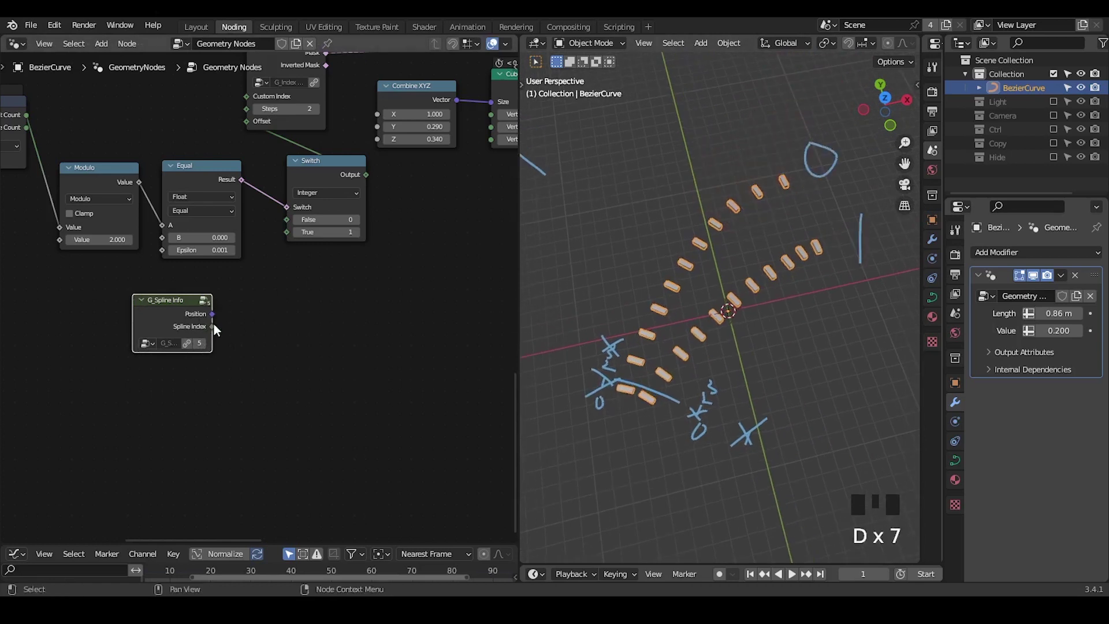
pyautogui.moveTo(216, 329); pyautogui.dragTo(254, 295)
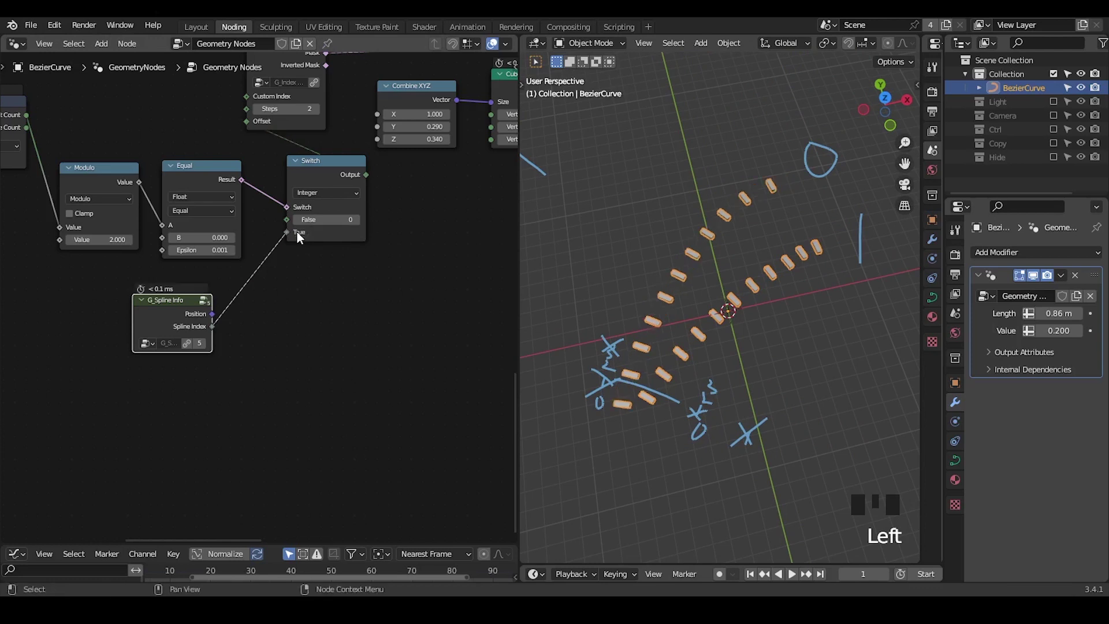
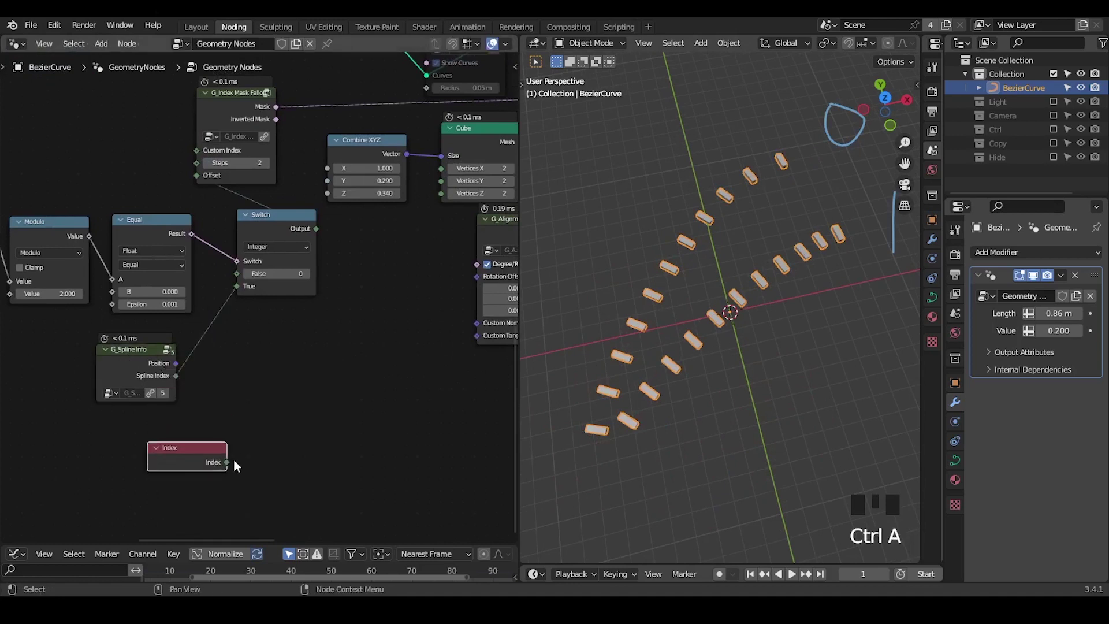
# - Add an Index node through Interpolate Domain set to Integer, Spline below Spline Info
pyautogui.click(231, 461)
pyautogui.click(231, 465)
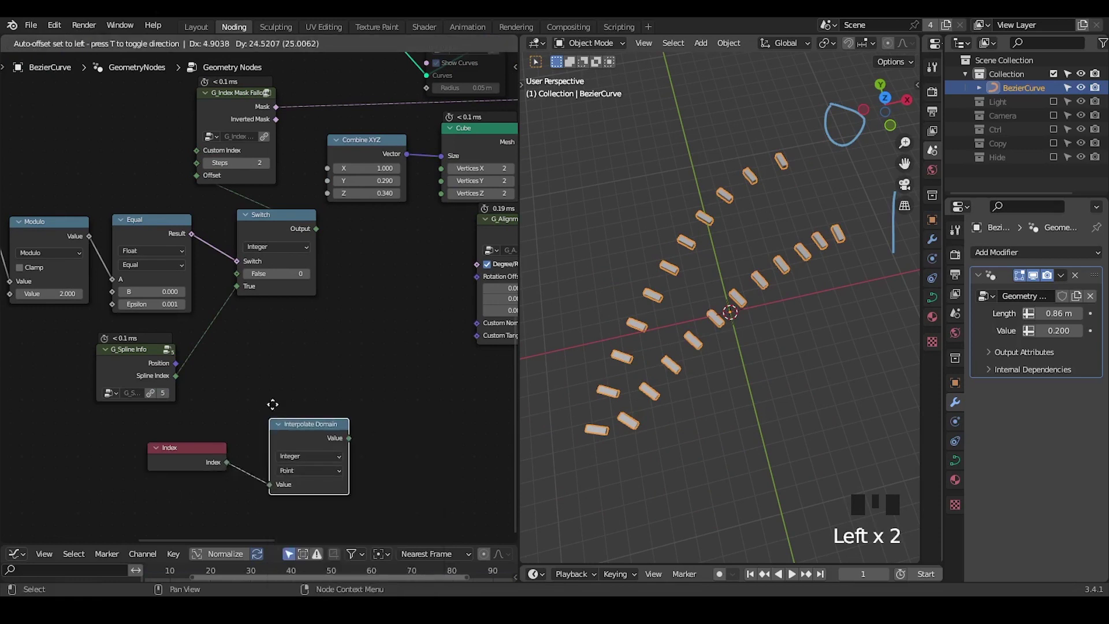
pyautogui.moveTo(319, 447); pyautogui.dragTo(231, 467)
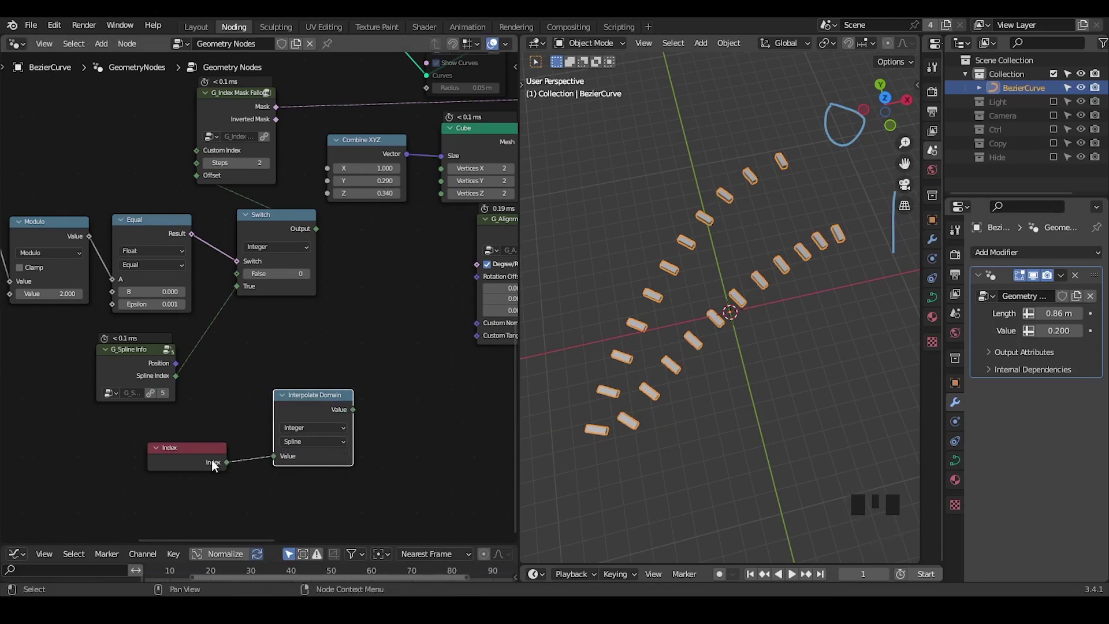
pyautogui.scroll(3)
pyautogui.moveTo(376, 374); pyautogui.dragTo(123, 279)
# - Inspect the Capture Attribute and Curve to Mesh nodes and circle Curve to Mesh with an annotation
pyautogui.click(122, 279)
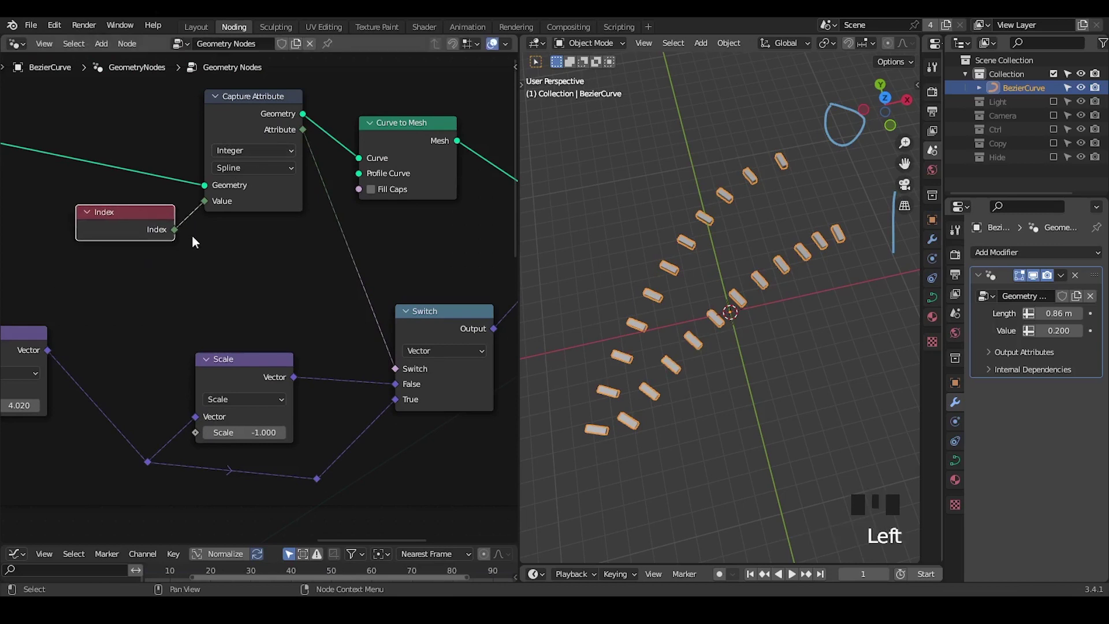
pyautogui.moveTo(298, 239); pyautogui.dragTo(268, 157)
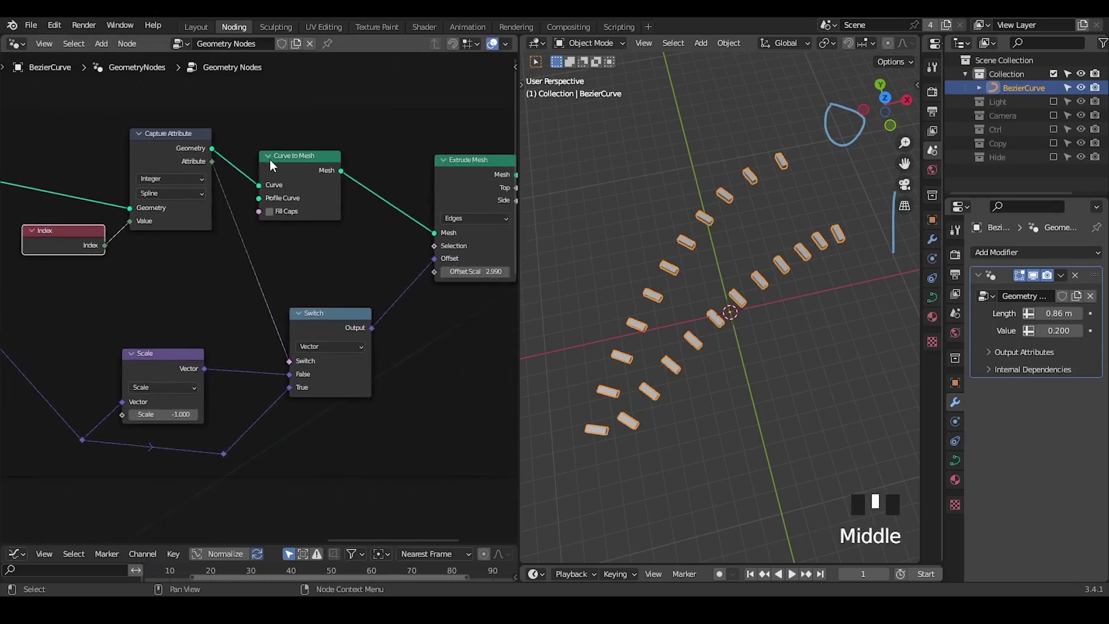
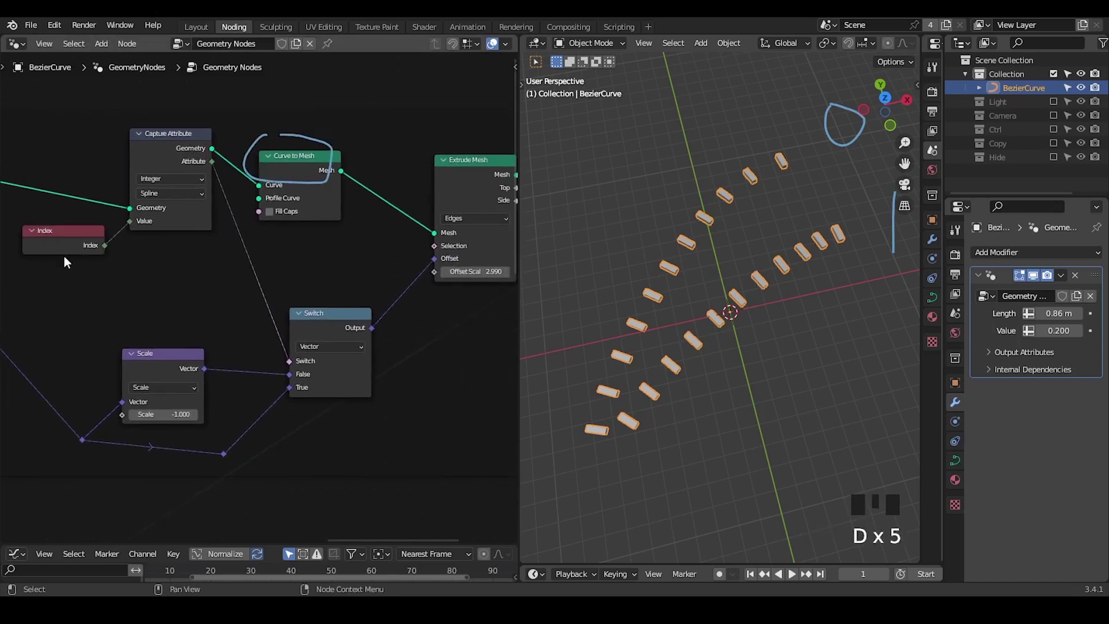
pyautogui.press('d')
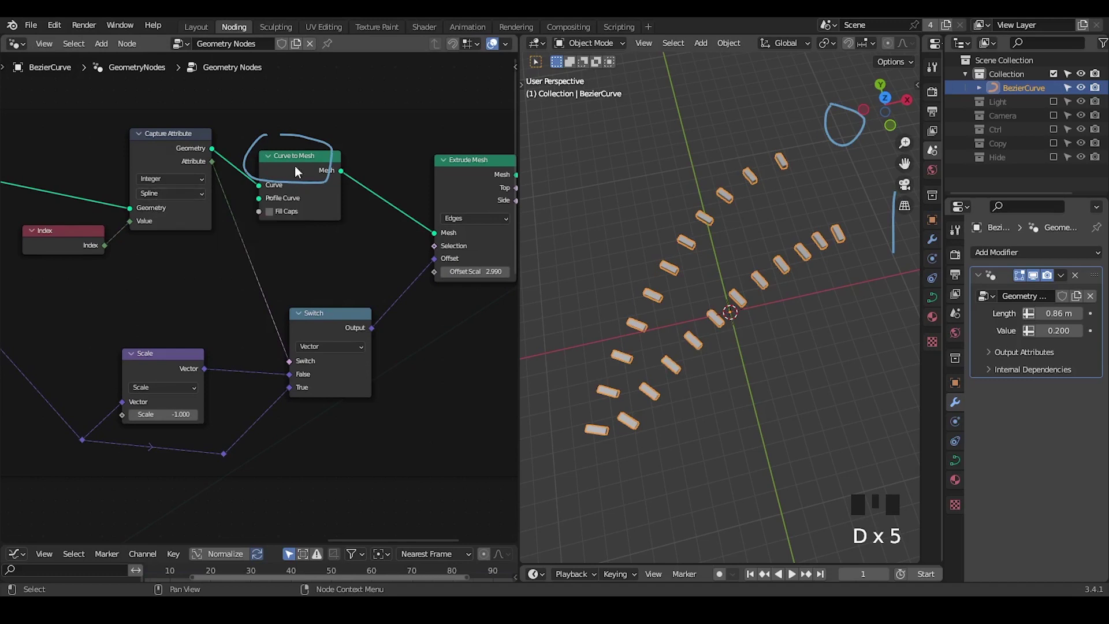
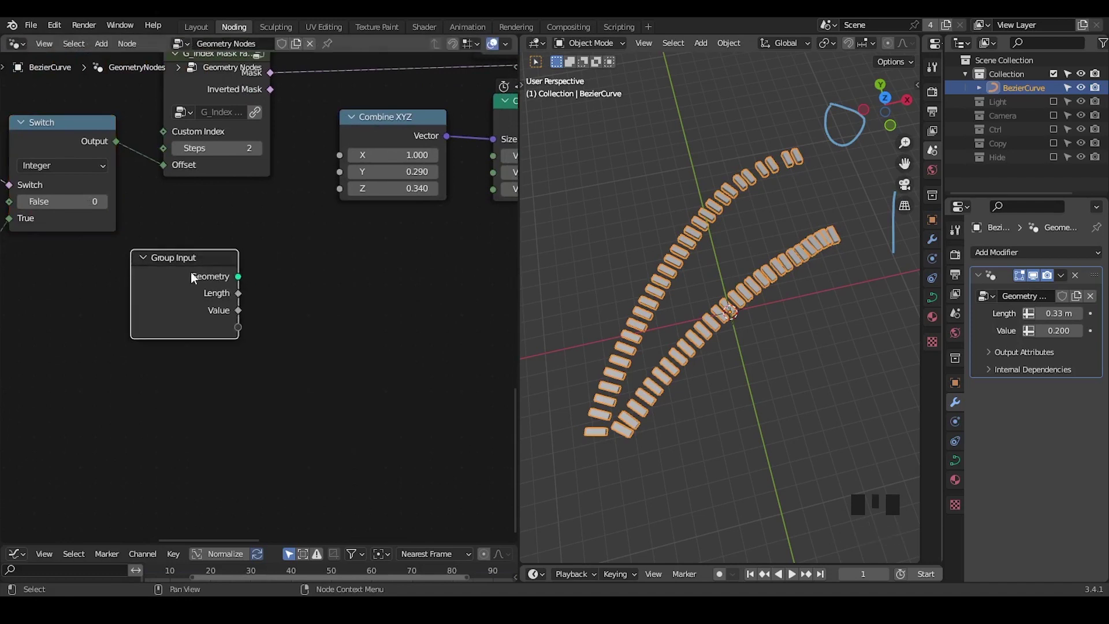
# - Drive the cube teeth's Z size from the Length input and collapse the Cube node
pyautogui.moveTo(244, 296); pyautogui.dragTo(278, 257)
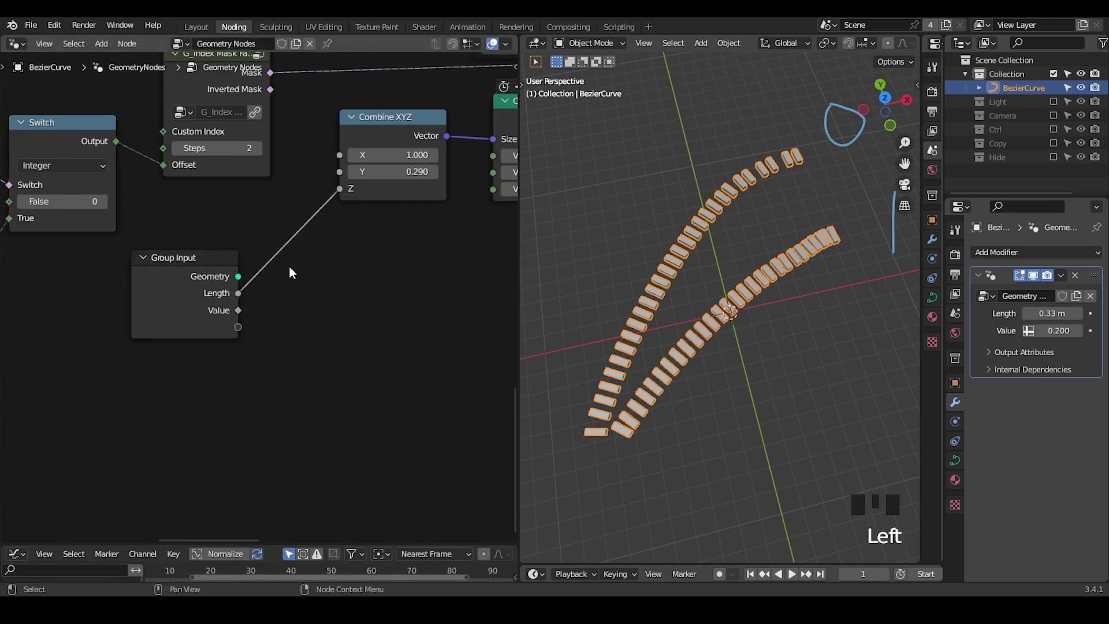
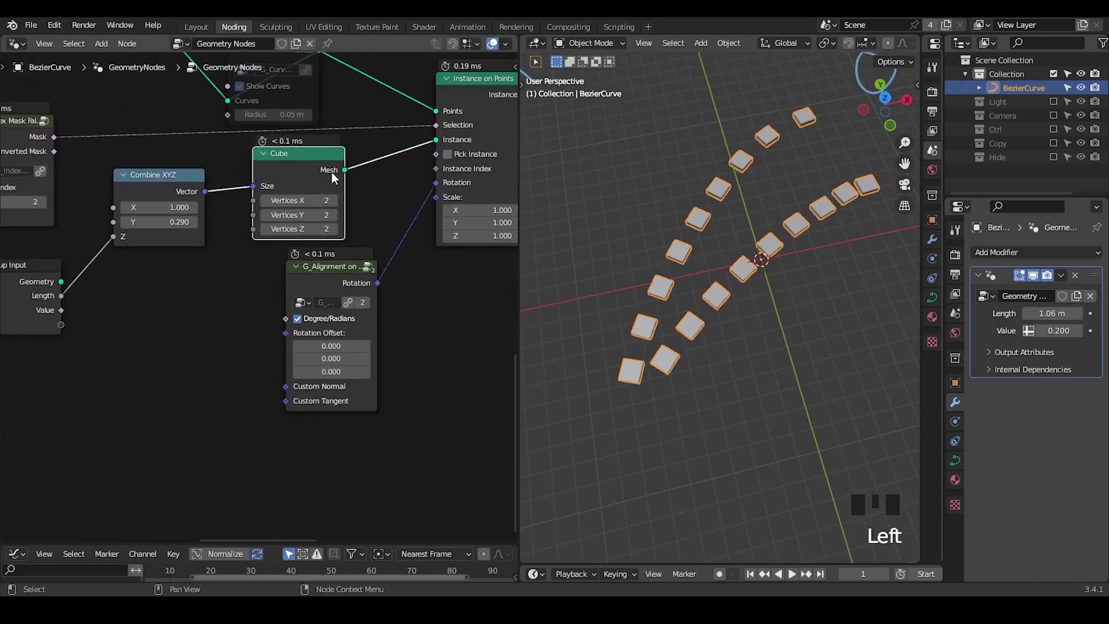
pyautogui.click(269, 160)
pyautogui.click(284, 161)
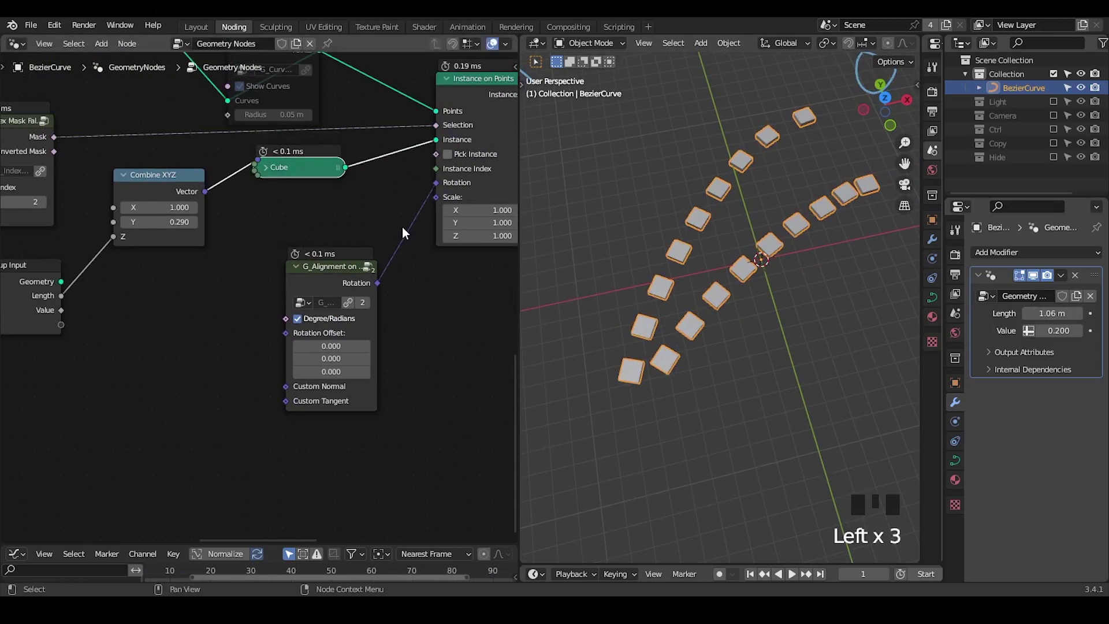
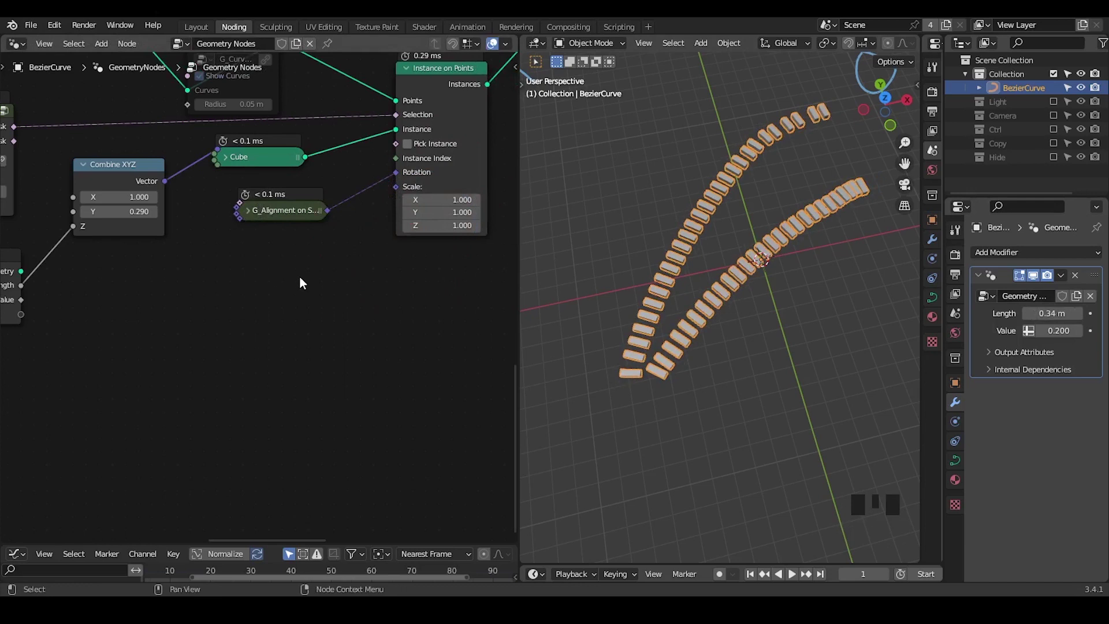
# - Collapse the G_Alignment node and search for a join node to add
pyautogui.press('ctrl+shift+alt+w')
pyautogui.moveTo(437, 287); pyautogui.dragTo(314, 205)
pyautogui.click(314, 204)
pyautogui.press('ctrl+a')
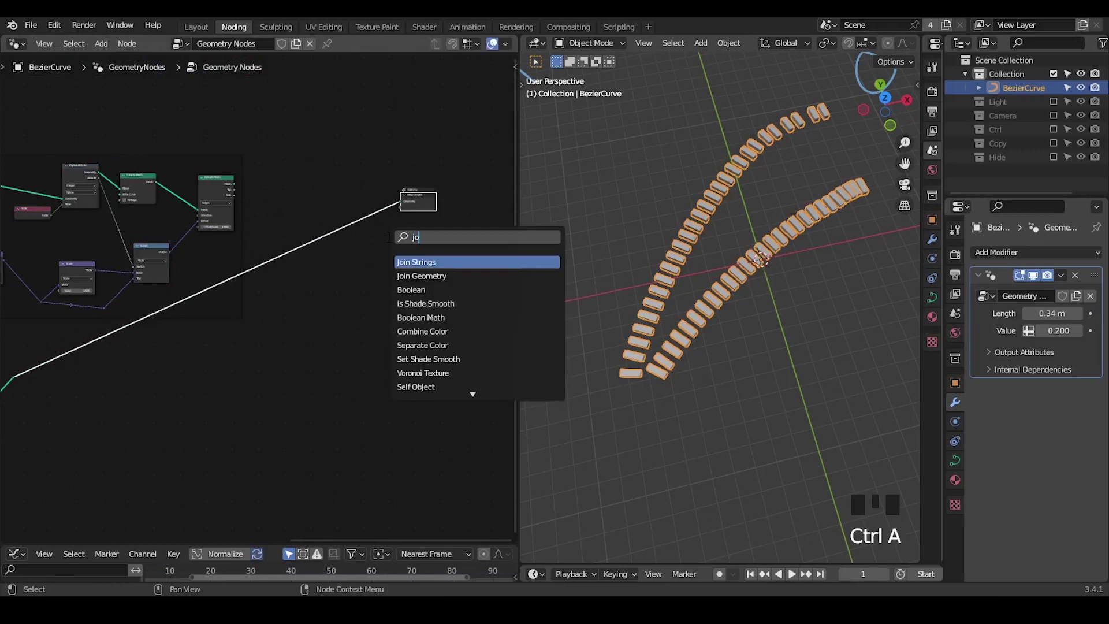
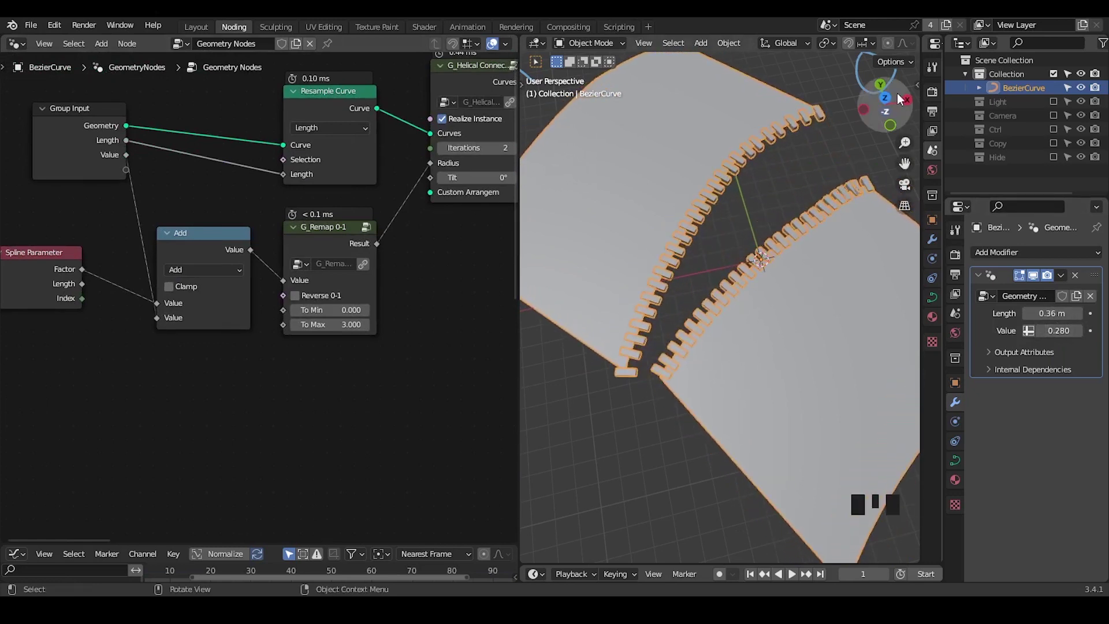
# - Set the modifier Value to 0.730 to spread the zipper halves apart
pyautogui.click(896, 101)
pyautogui.moveTo(777, 240); pyautogui.dragTo(764, 215)
pyautogui.press('Tab')
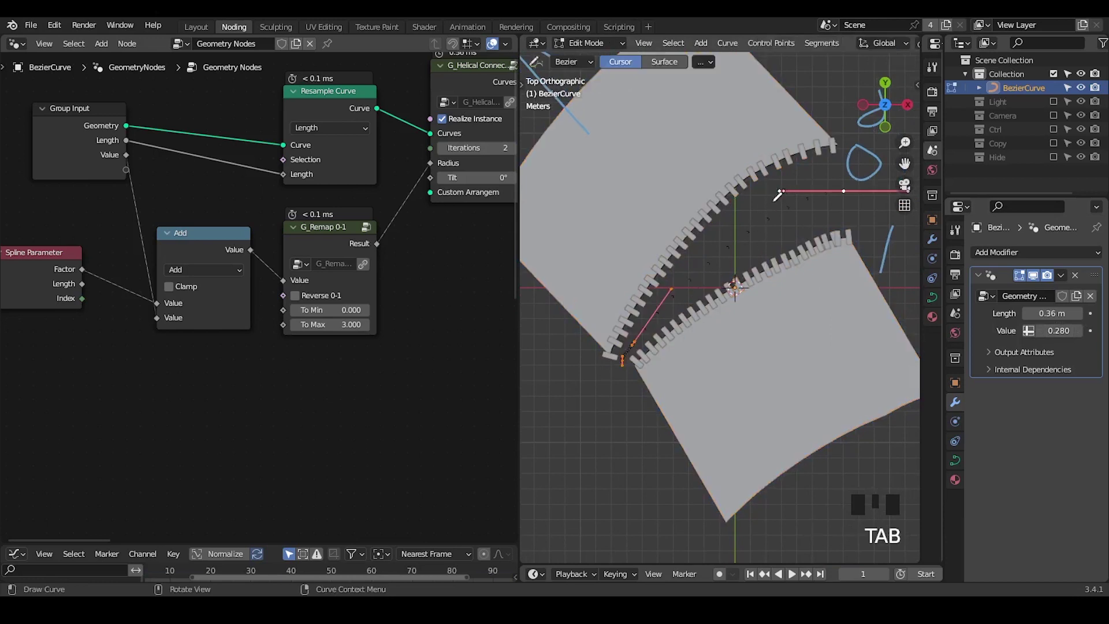
pyautogui.press('Tab')
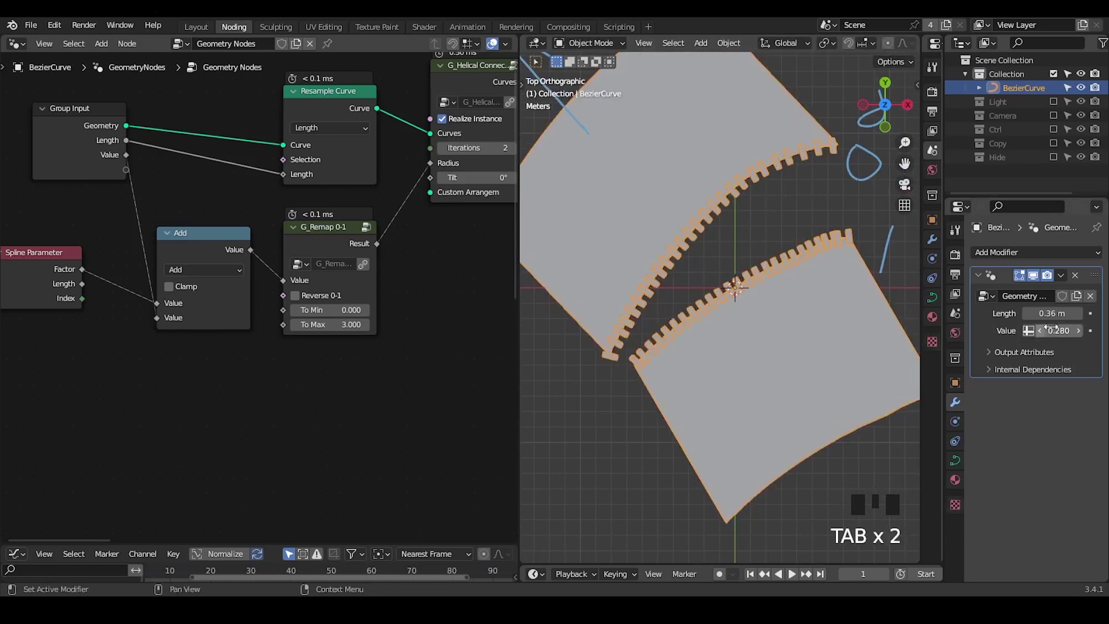
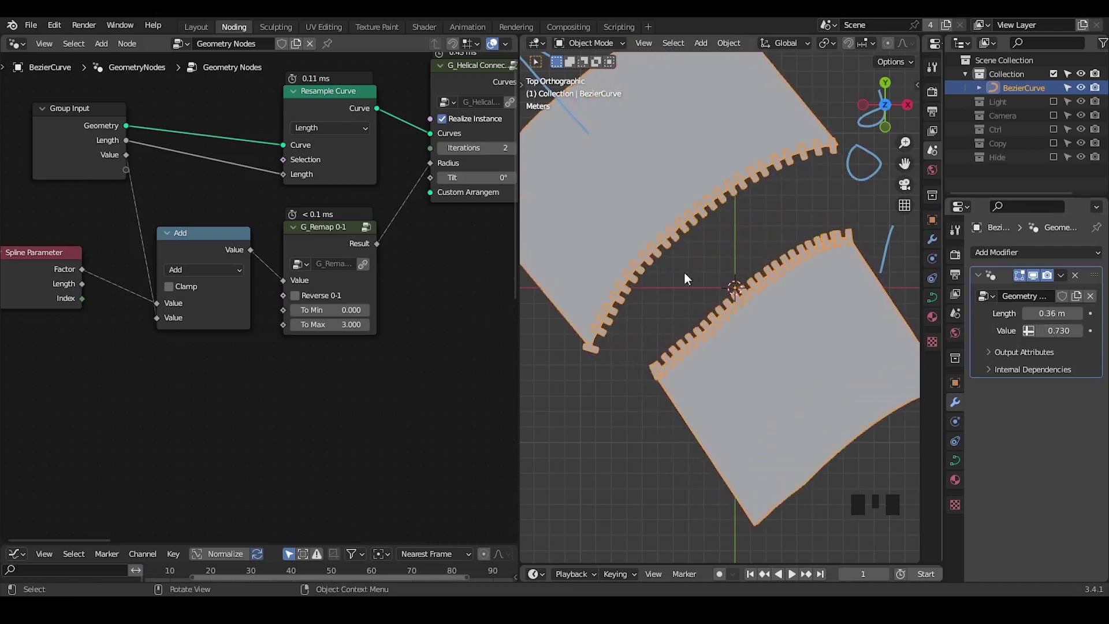
# - Lower the G_Remap To Max to 2.400
pyautogui.moveTo(364, 274); pyautogui.dragTo(371, 214)
pyautogui.click(370, 215)
pyautogui.press('Tab')
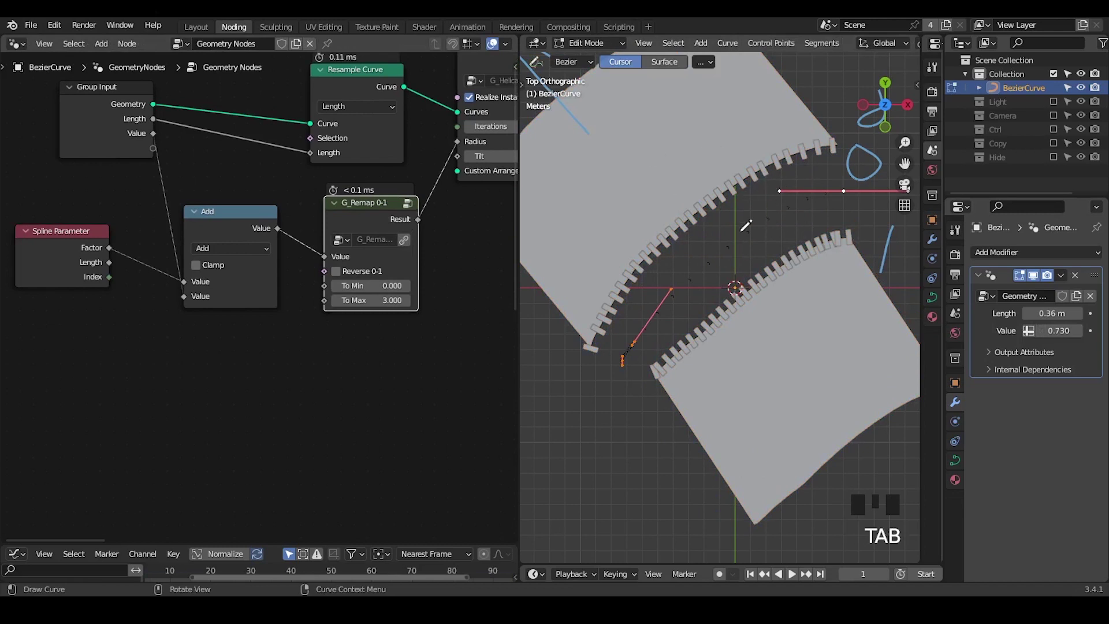
pyautogui.press('Tab')
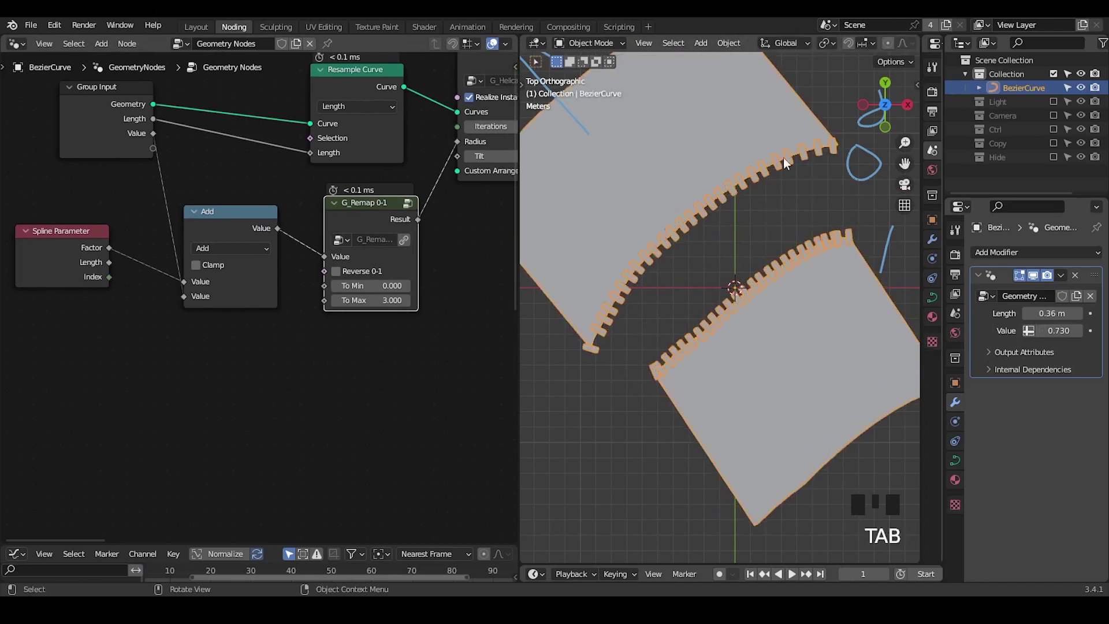
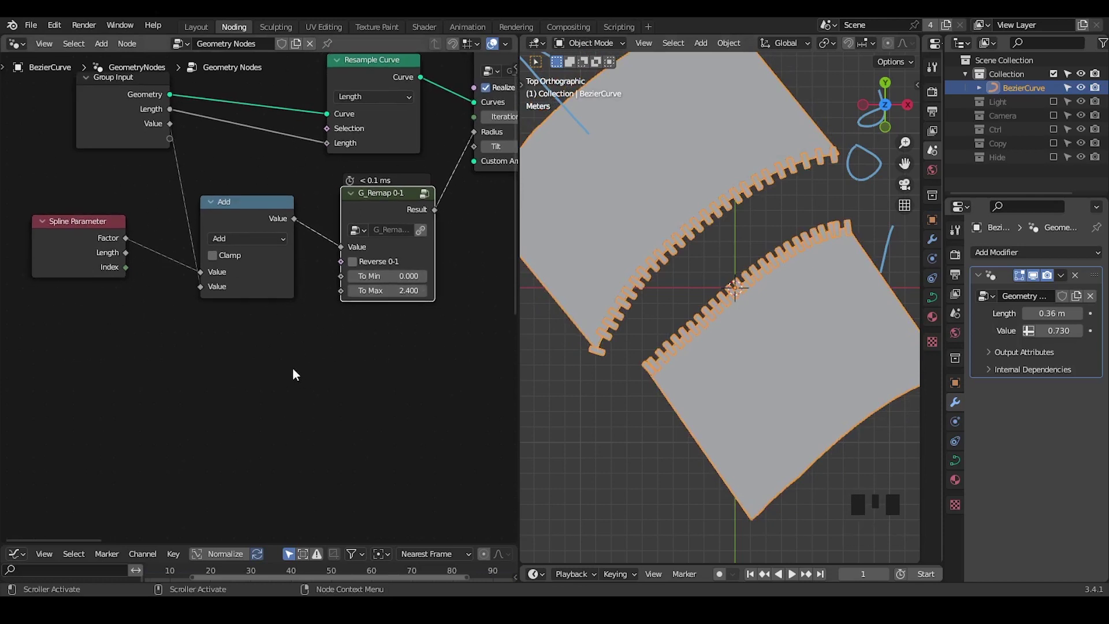
# - Circle the Spline Parameter node for emphasis and set the modifier Value to -0.280 to close the zipper
pyautogui.moveTo(244, 323); pyautogui.dragTo(276, 222)
pyautogui.click(276, 221)
pyautogui.click(161, 111)
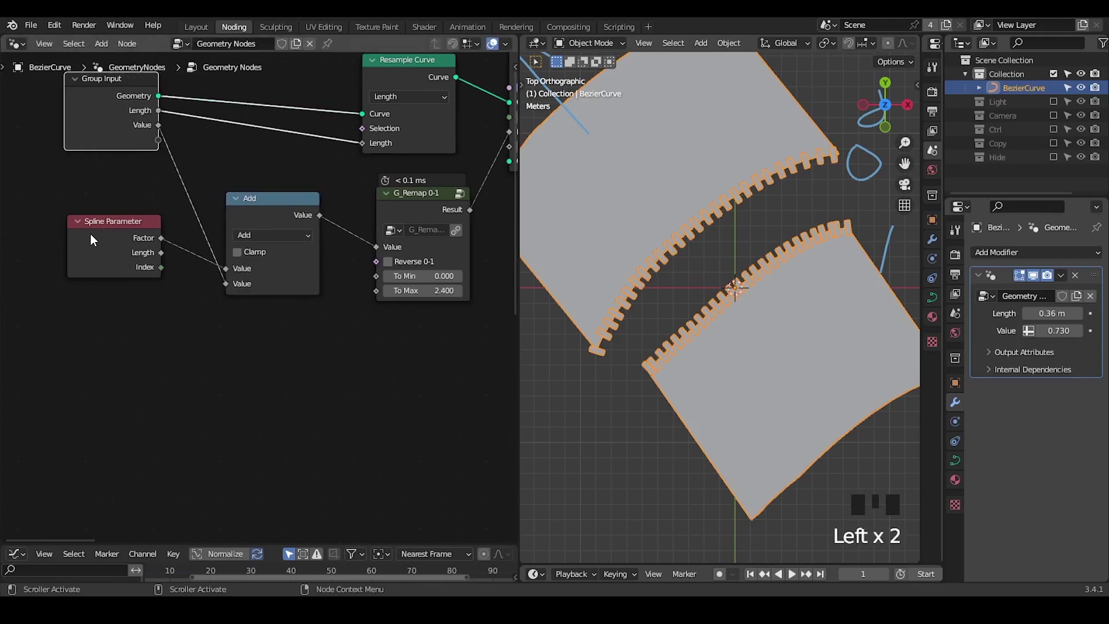
pyautogui.press('d')
pyautogui.click(88, 201)
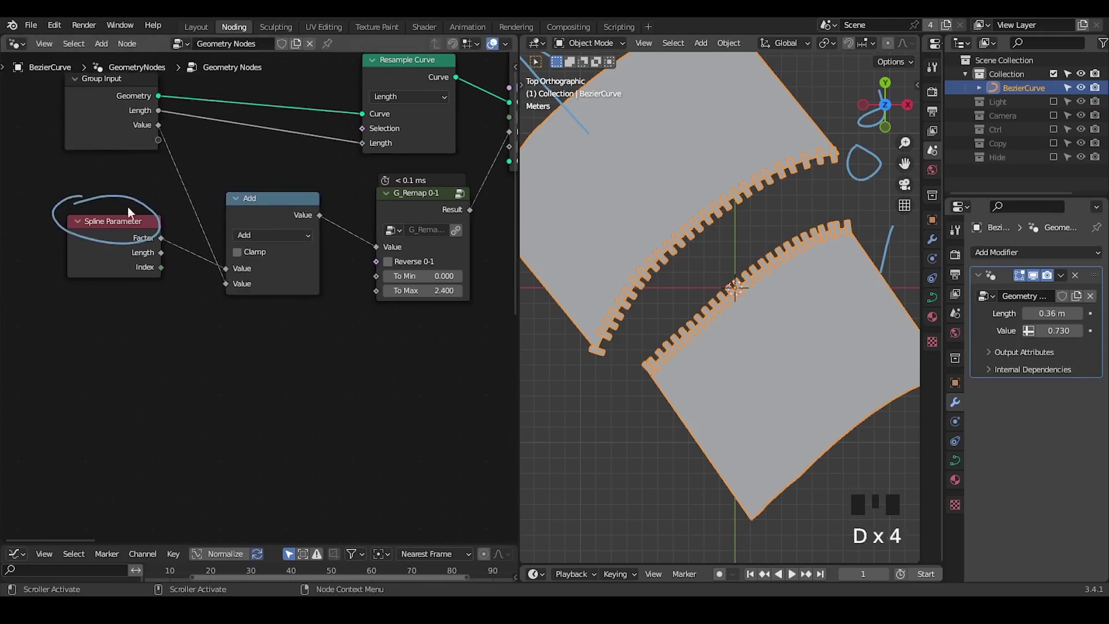
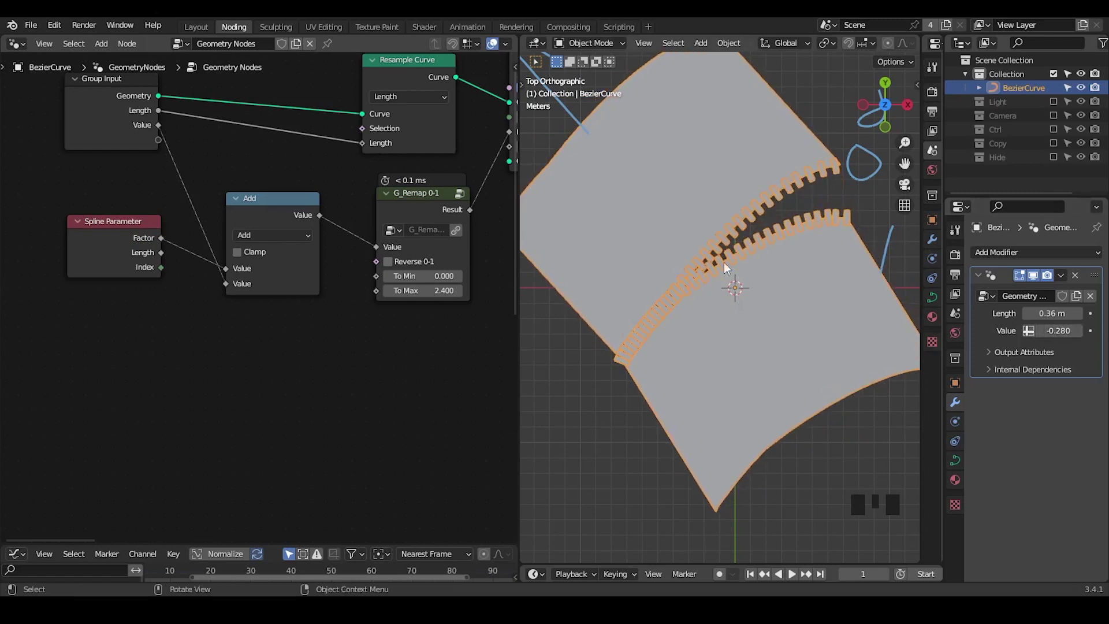
pyautogui.press('ctrl+a')
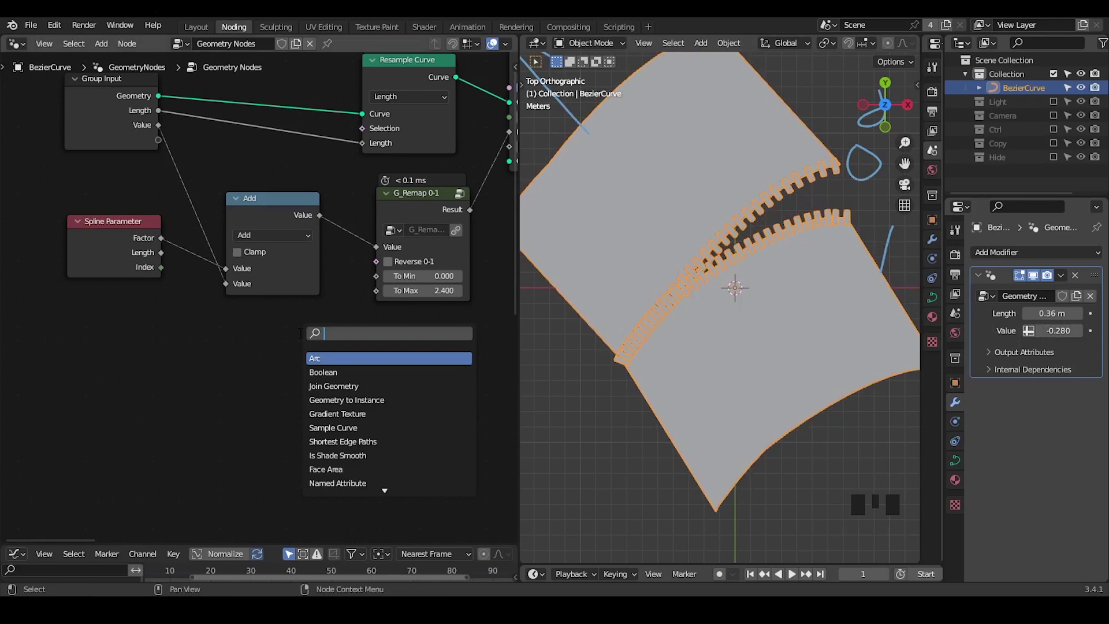
# - Add a G_Proximity Falloff node below the remap and wire it into the zipper
pyautogui.press('Down')
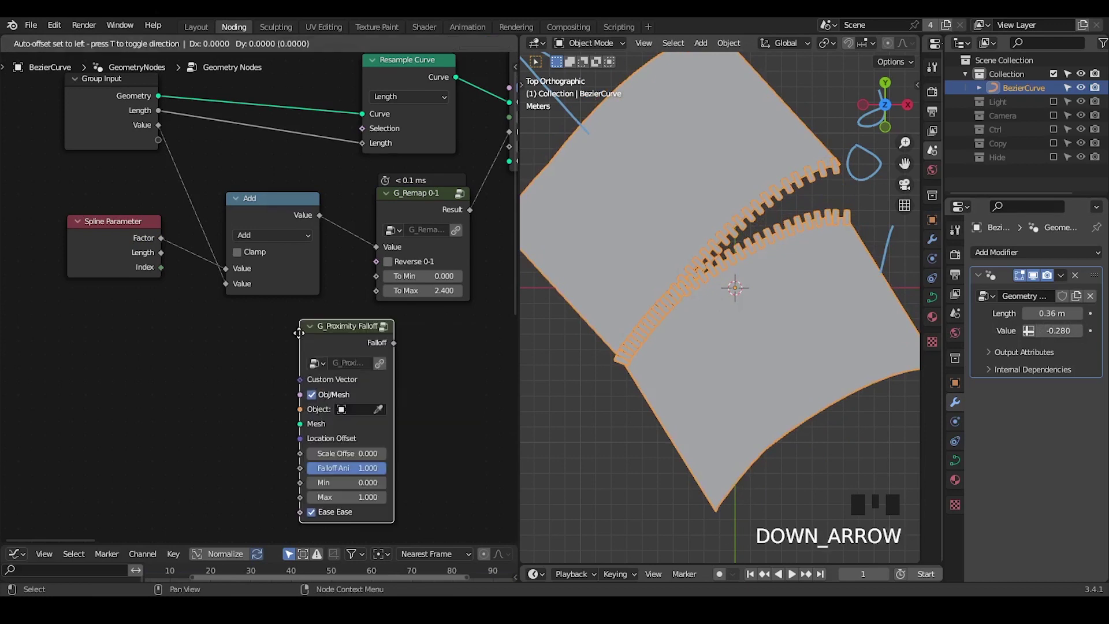
pyautogui.moveTo(293, 348); pyautogui.dragTo(343, 292)
pyautogui.moveTo(695, 378); pyautogui.dragTo(1062, 133)
pyautogui.click(1062, 133)
# - Show the Ctrl collection and scale the Controller sphere up around the zipper
pyautogui.press('s')
pyautogui.click(971, 135)
pyautogui.click(1013, 150)
pyautogui.press('s')
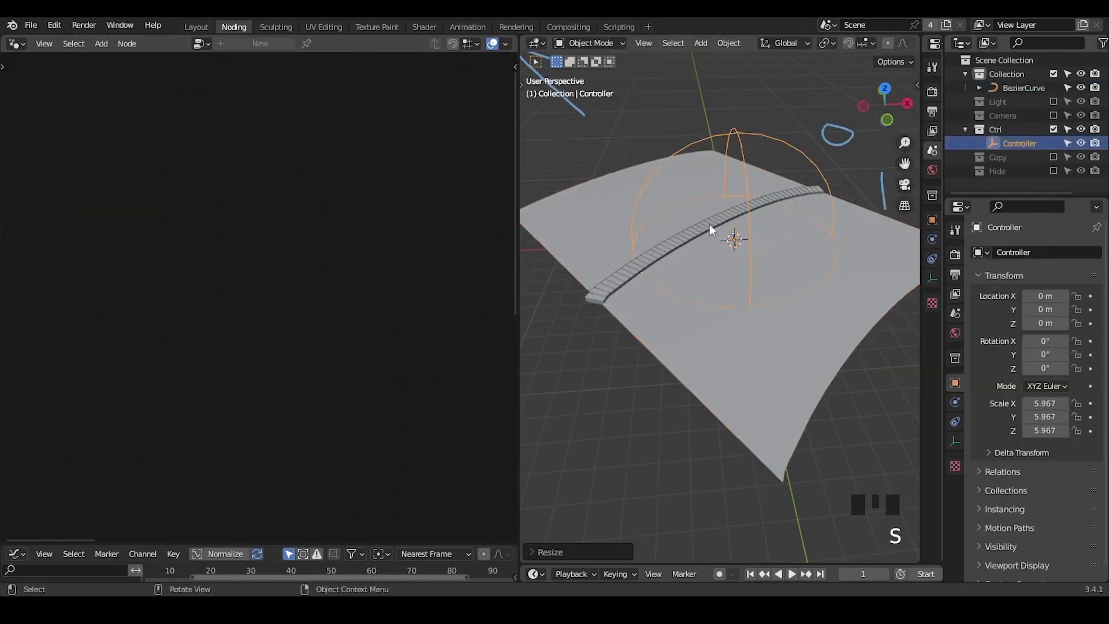
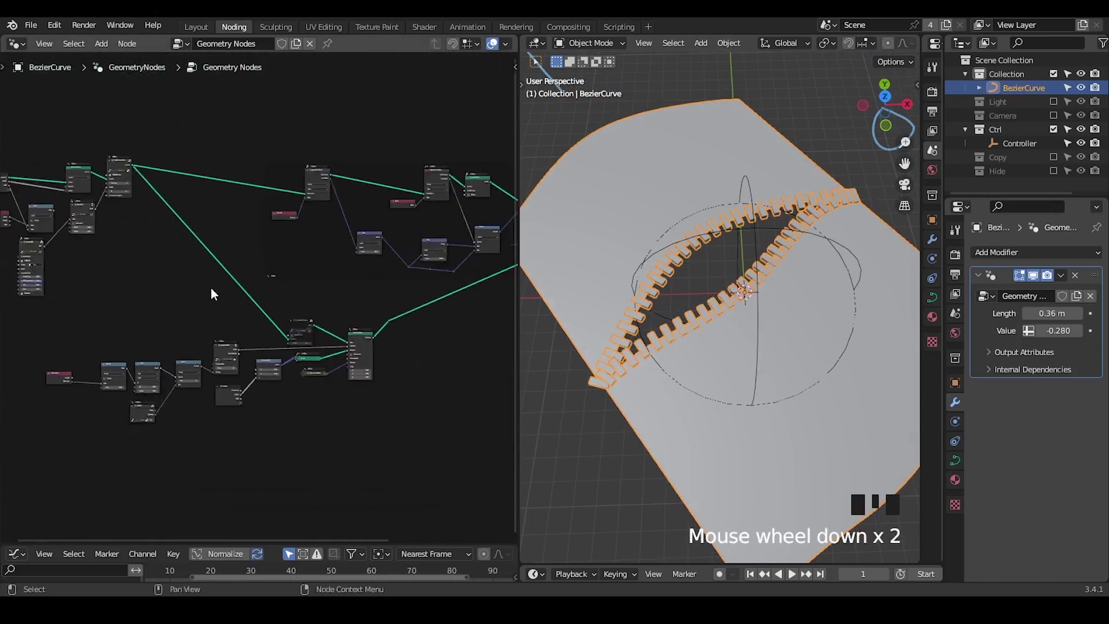
pyautogui.click(378, 322)
pyautogui.press('ctrl+x')
pyautogui.moveTo(397, 357); pyautogui.dragTo(342, 365)
pyautogui.press('ctrl+shift+alt+w')
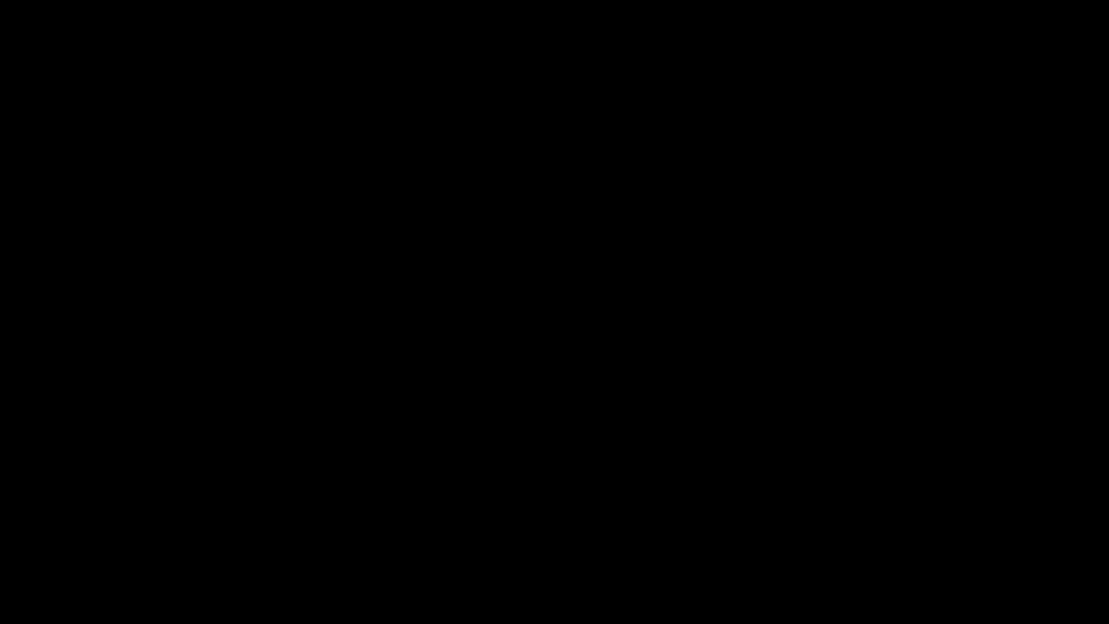